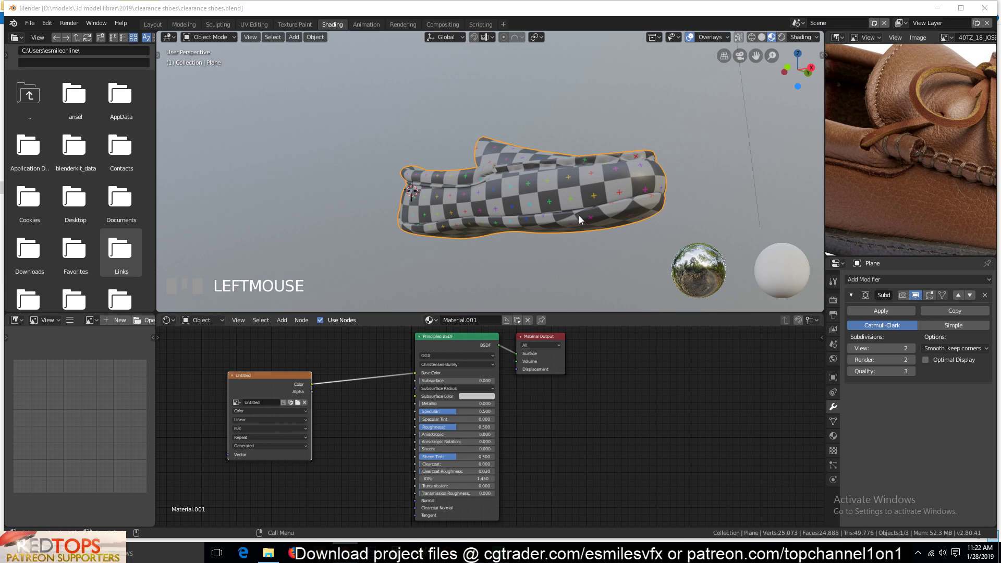
Step: Inspect the checker-textured shoe up close and save the file as clearance shoes.blend
scroll(up, 3)
click(429, 171)
key(`)
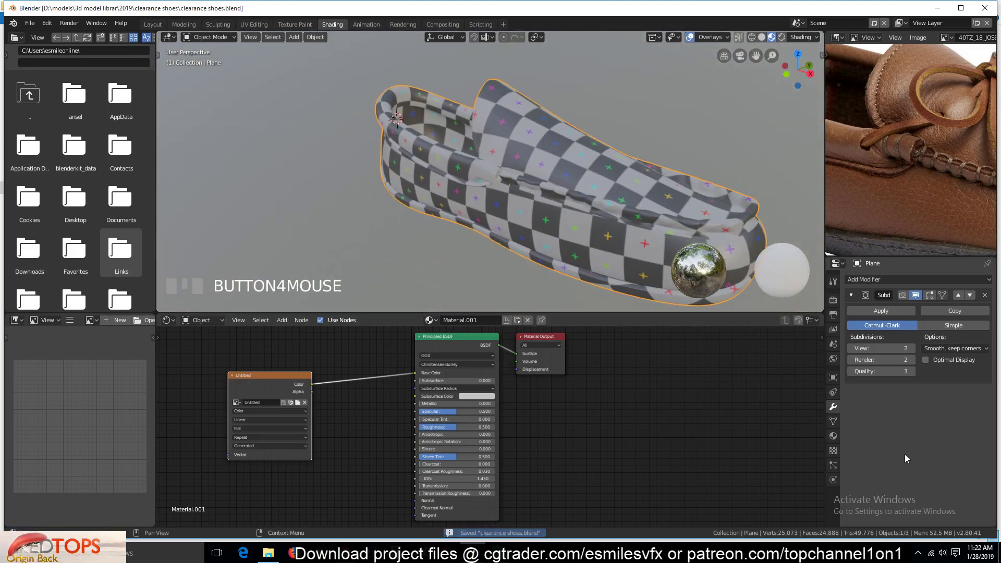
click(271, 396)
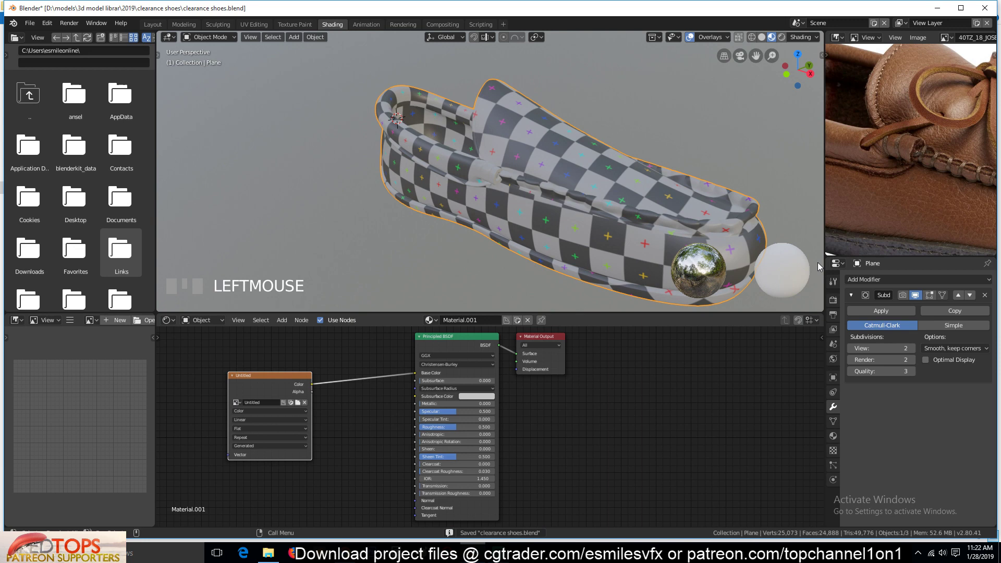
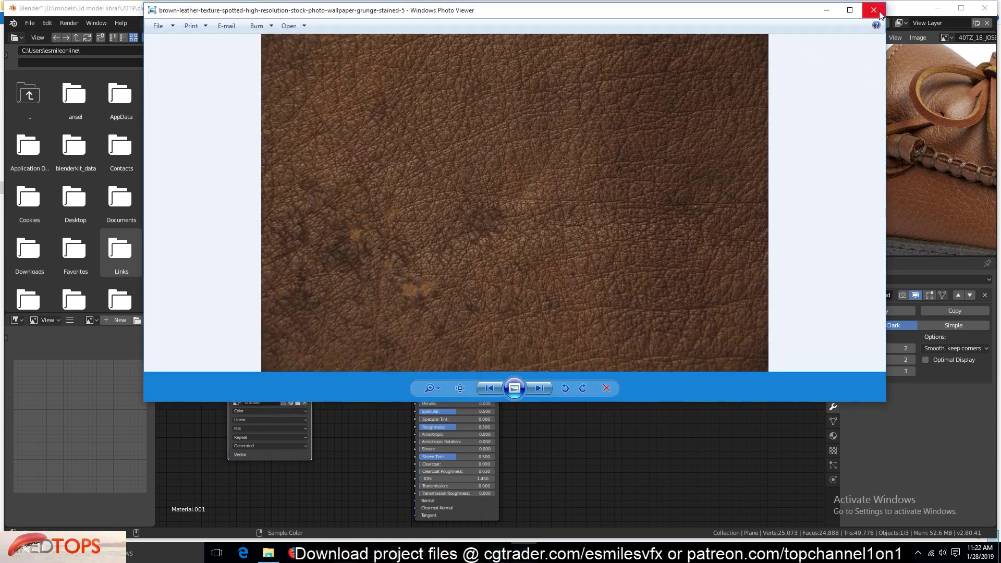
click(949, 99)
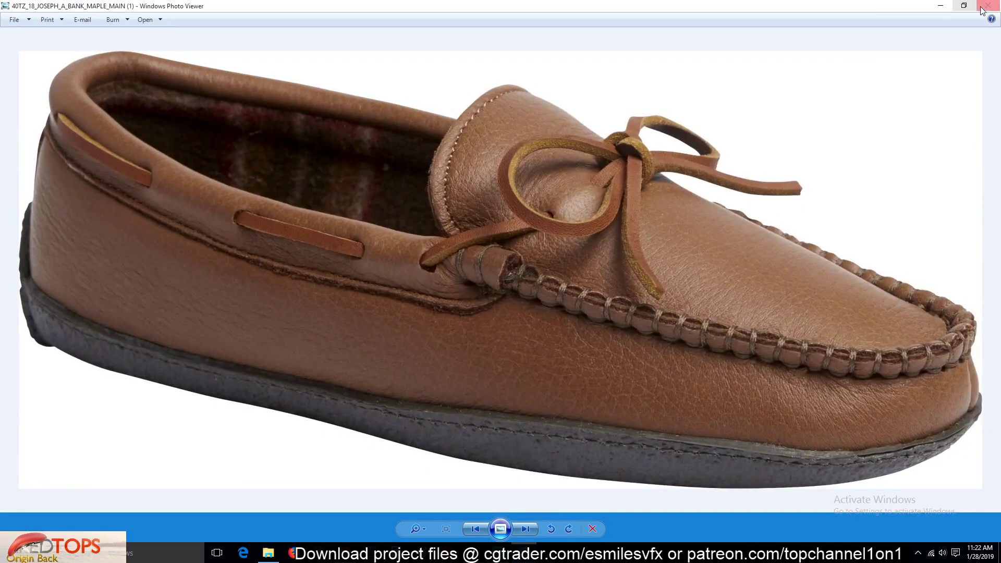
click(990, 12)
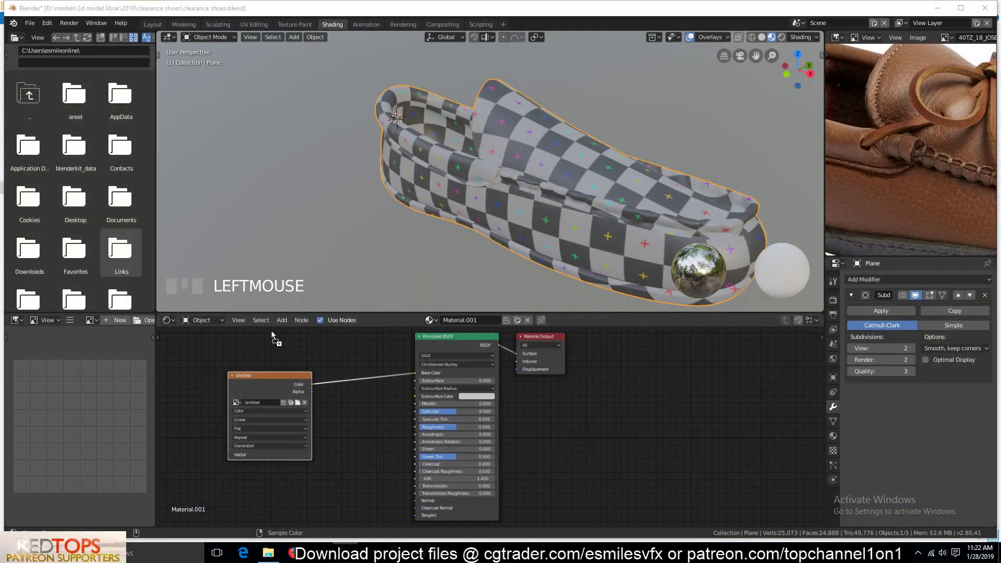
Step: Bring the brown leather image in as an Image Texture node and feed its Color into Base Color
click(253, 343)
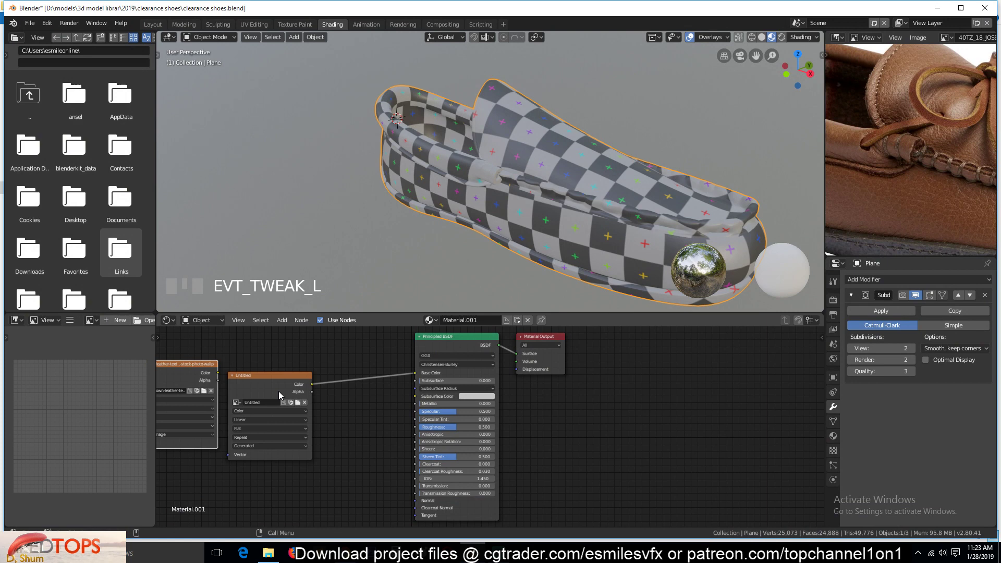
click(281, 392)
click(281, 393)
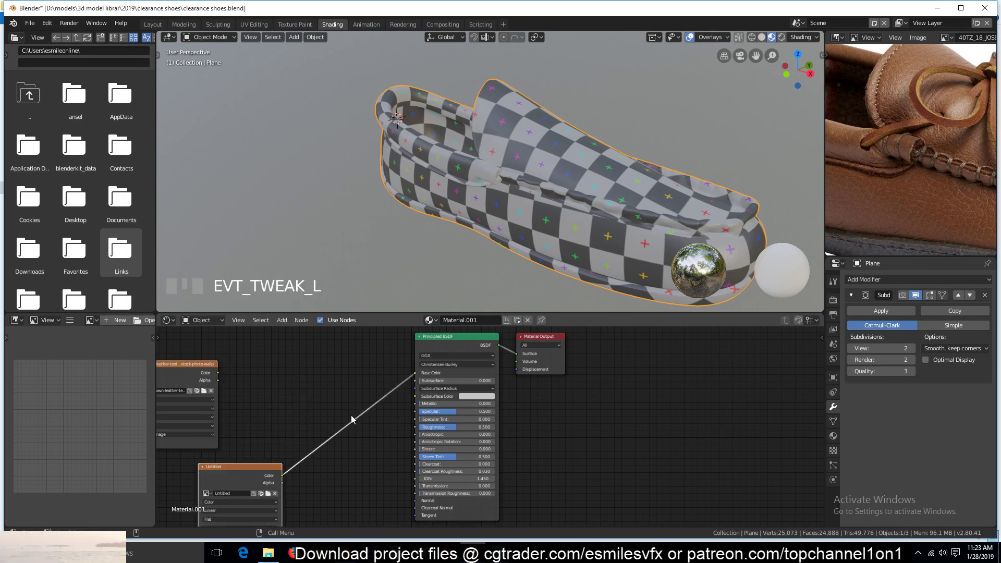
drag(417, 376, 511, 195)
key(`)
scroll(up, 3)
key(`)
scroll(down, 3)
key(alt+a)
key(`)
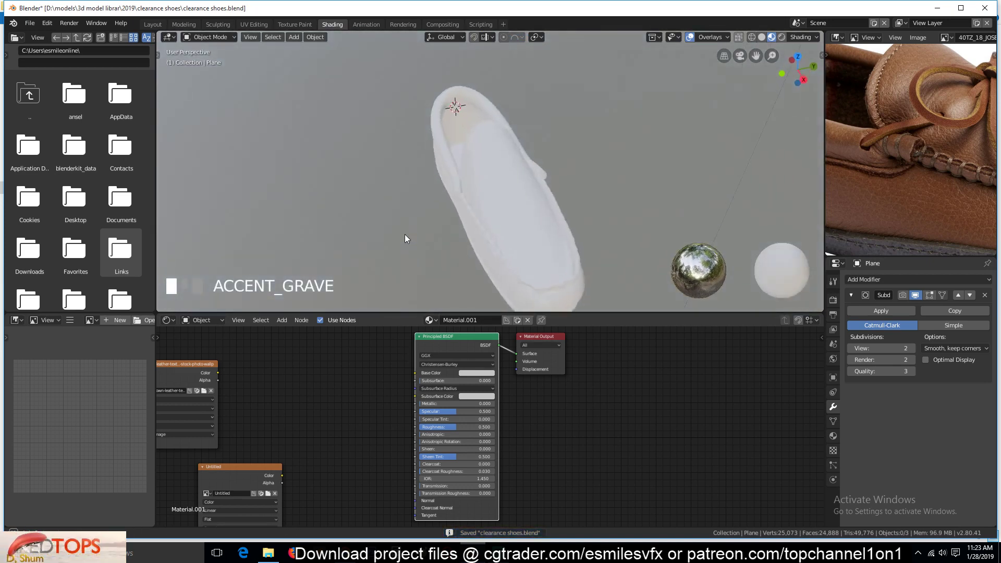
scroll(up, 3)
drag(191, 386, 230, 363)
Step: Add Mapping and Texture Coordinate nodes to the leather texture with scale 3.4
key(`)
click(309, 358)
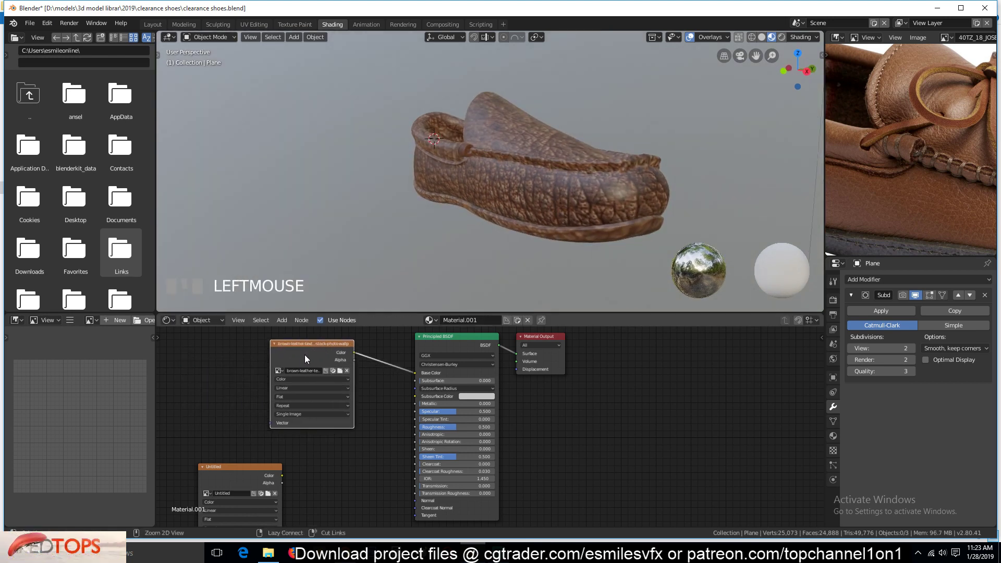
key(ctrl+t)
key(`)
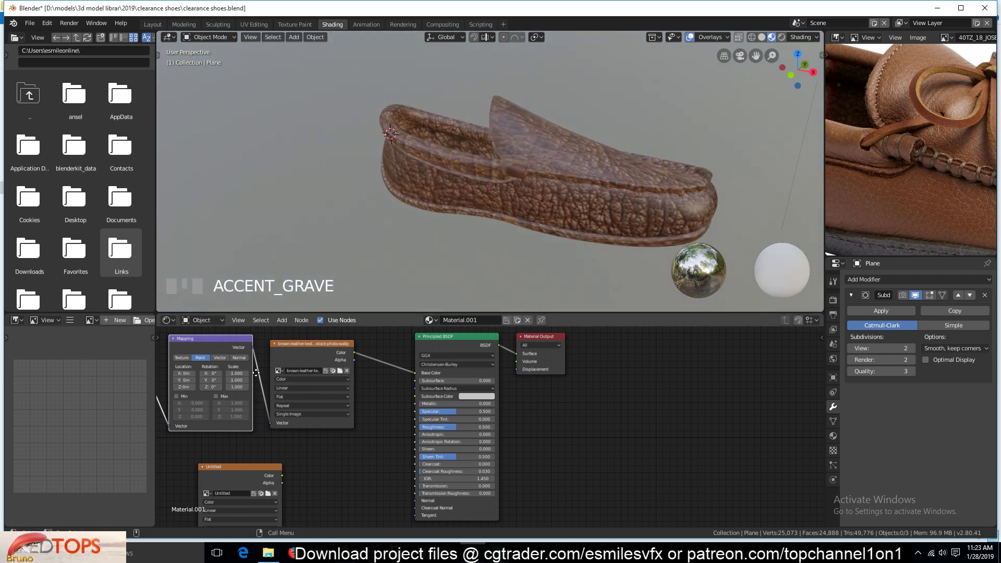
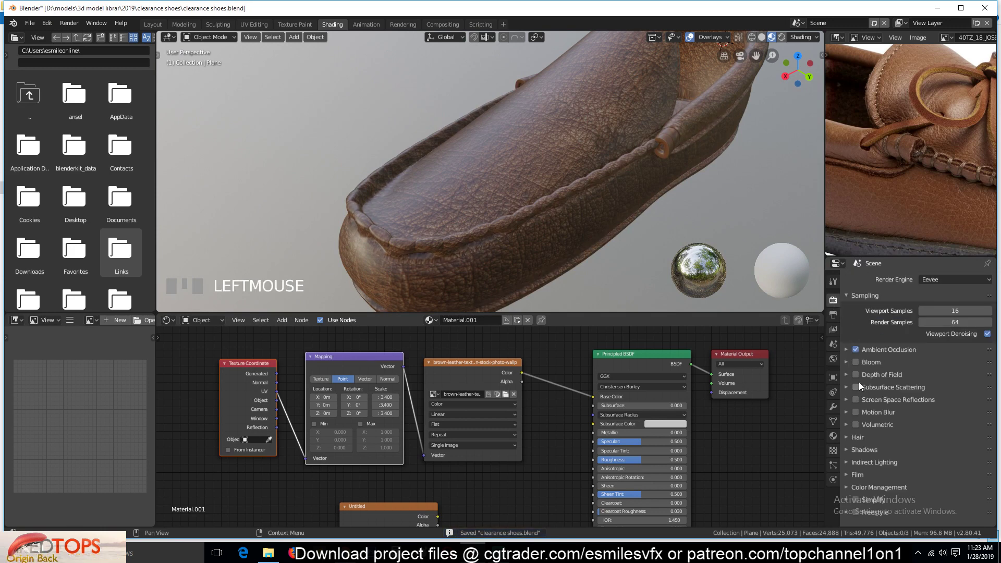
Step: Enable Screen Space Reflections in the Eevee render properties
click(859, 408)
key(`)
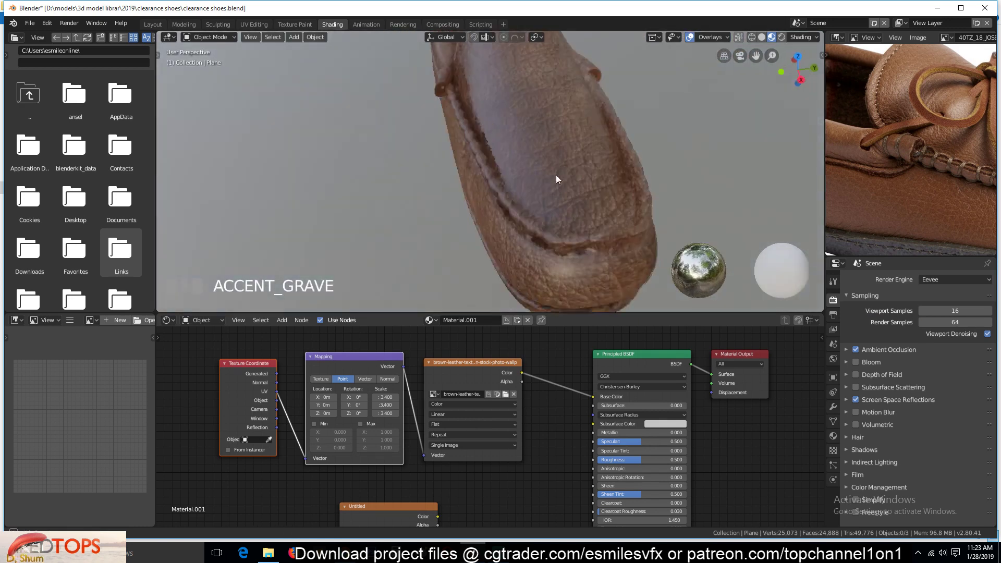
scroll(down, 3)
key(`)
Step: Rearrange the texture, mapping and coordinate nodes into a tidy layout
drag(812, 45, 325, 368)
key(`)
key(`)
scroll(up, 3)
key(`)
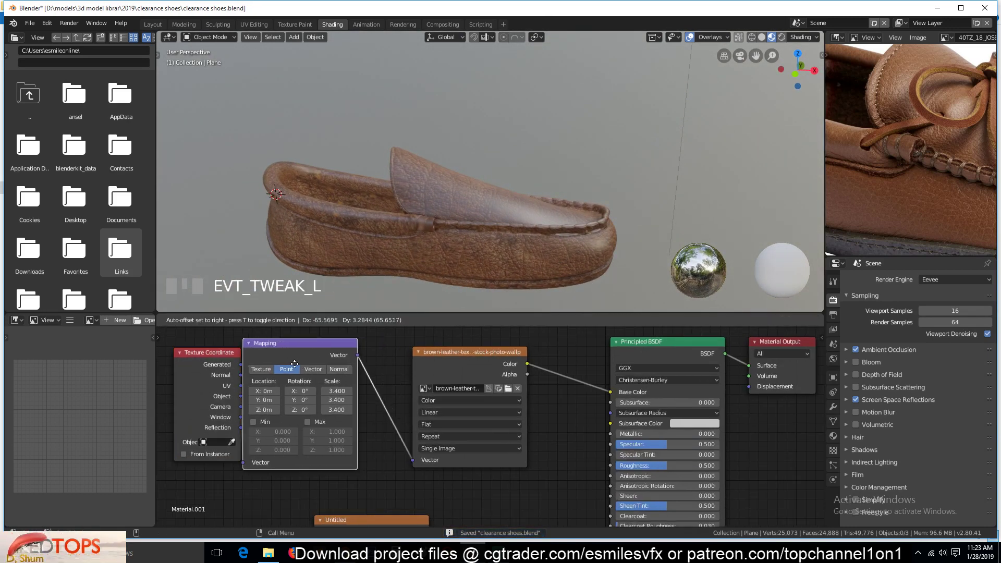
click(212, 365)
click(466, 368)
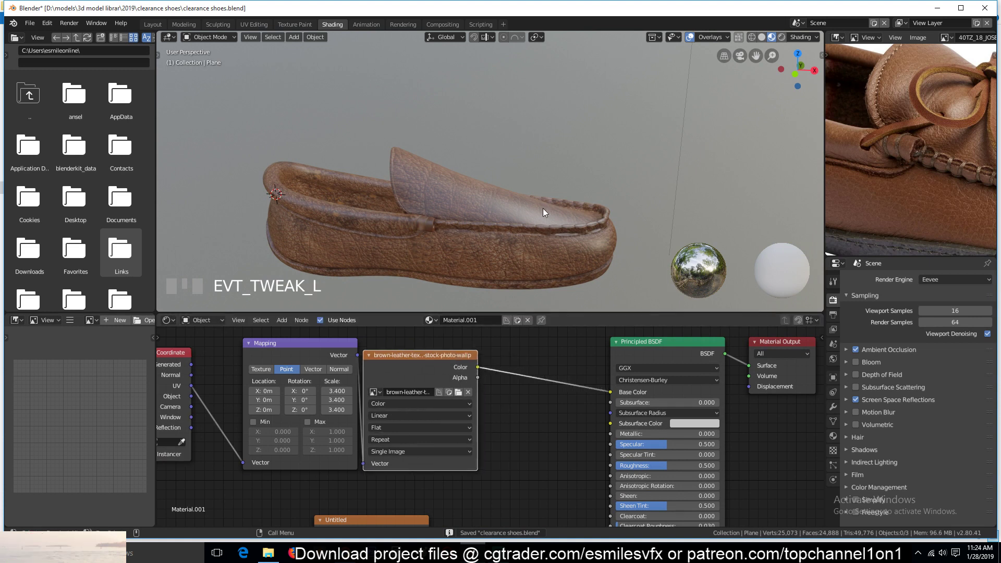
Step: Add a ColorRamp node fed by the leather texture's Color and adjust its stops
click(768, 346)
click(675, 359)
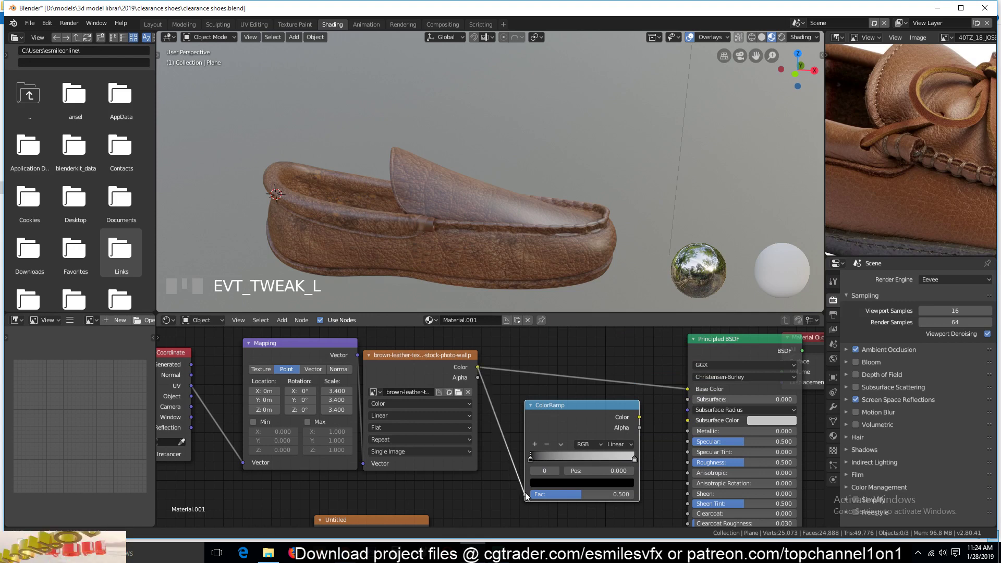
drag(529, 498, 581, 437)
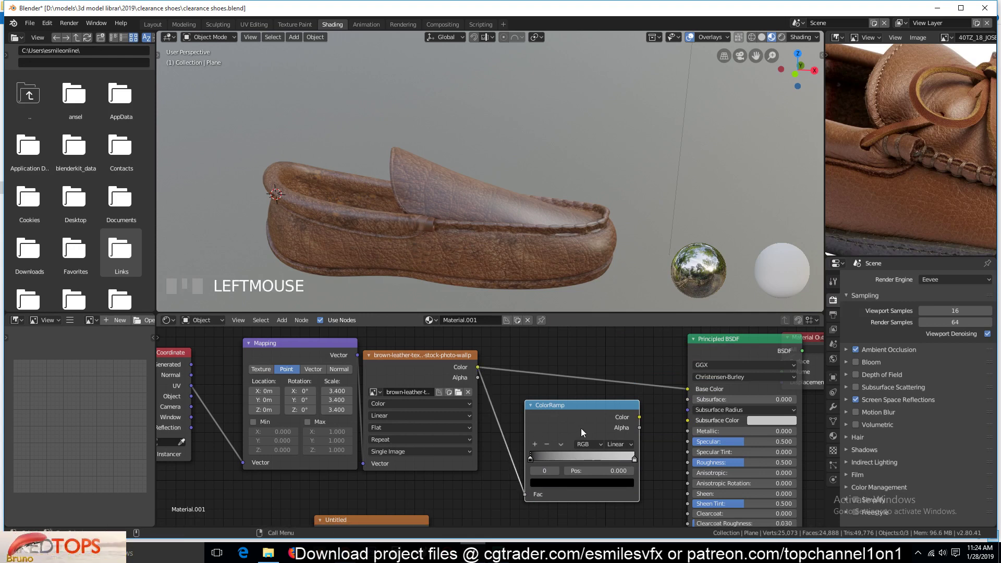
click(587, 429)
key(`)
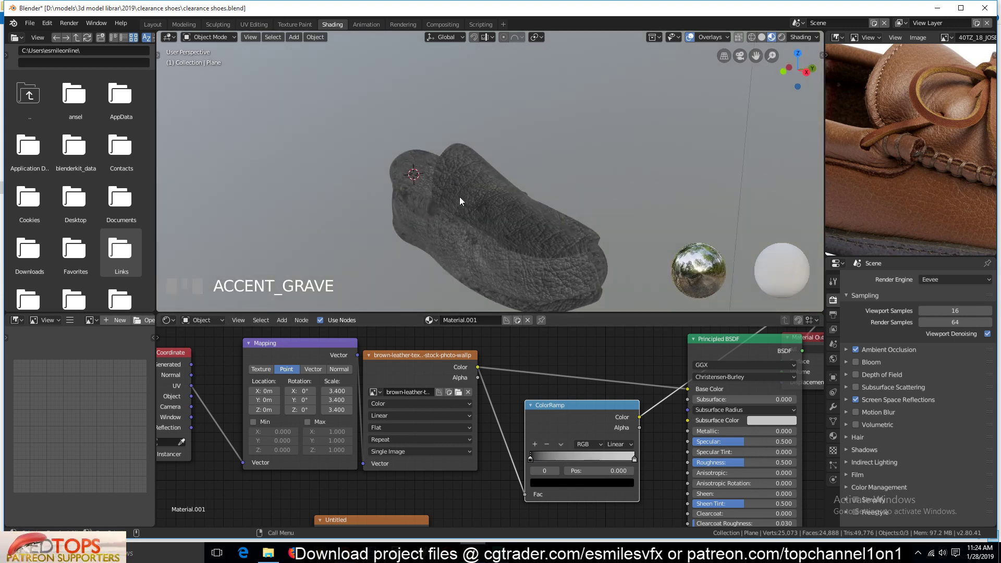
drag(539, 466, 642, 463)
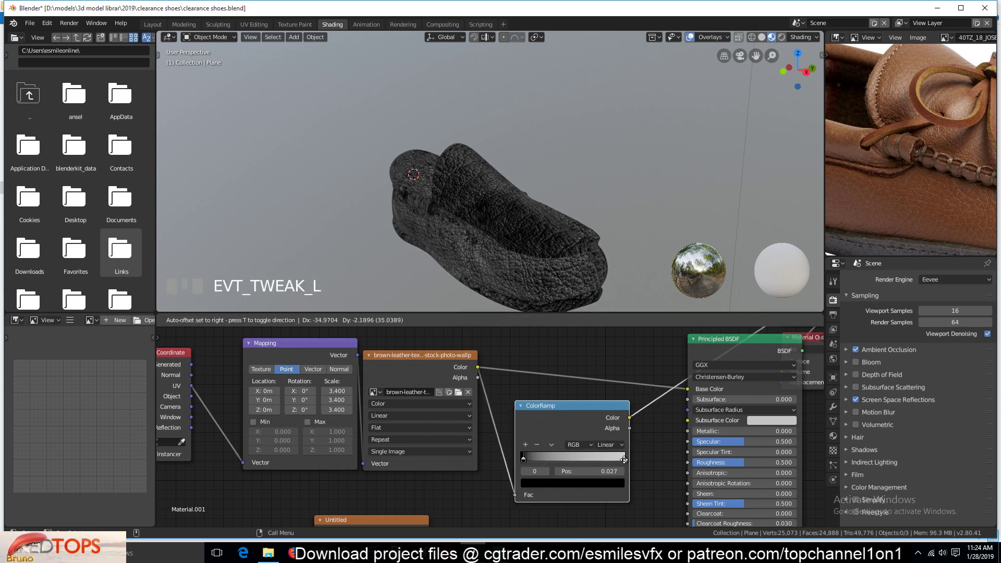
drag(607, 465, 560, 433)
Step: Reposition the nodes and connect the ColorRamp's Color into the Principled BSDF Roughness
click(427, 359)
drag(426, 364, 302, 351)
click(598, 418)
click(459, 367)
drag(691, 464, 754, 349)
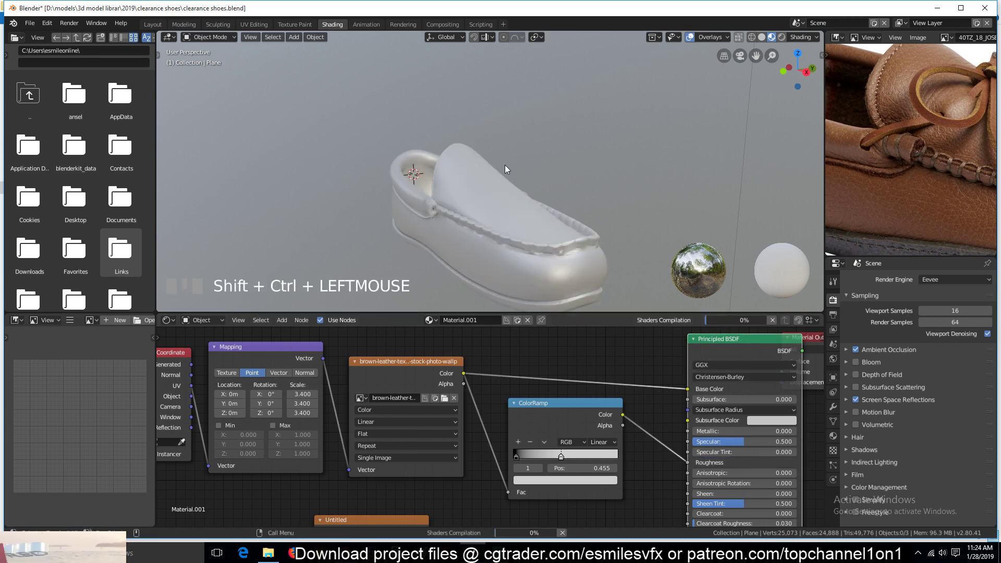
Step: Slide the roughness ramp's dark stop toward the start to reduce the leather's gloss
key(`)
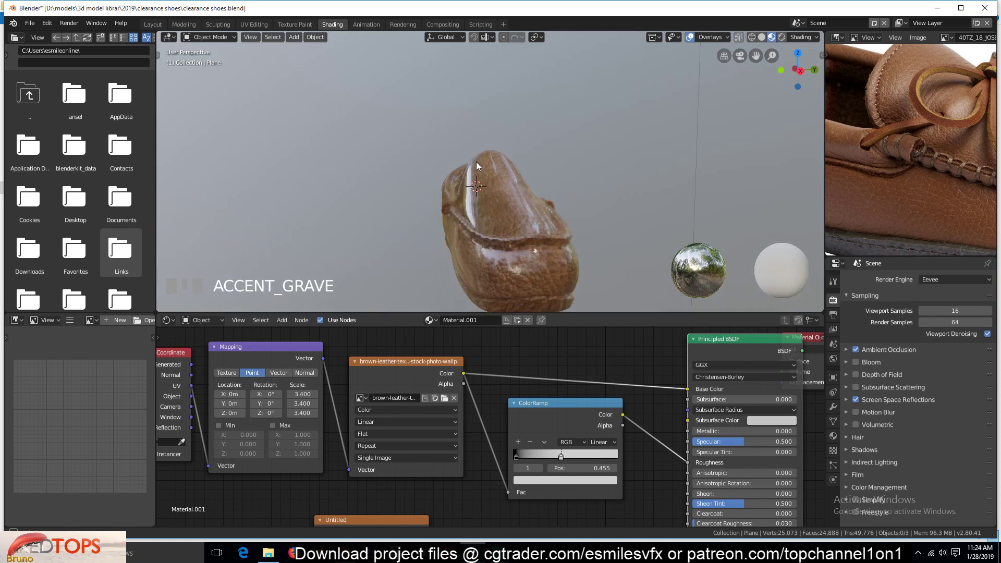
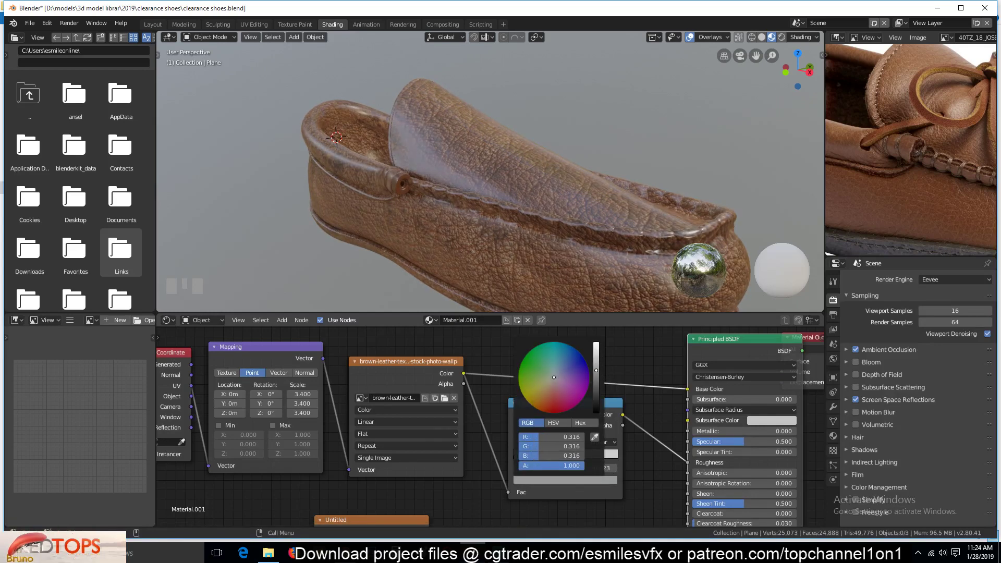
key(`)
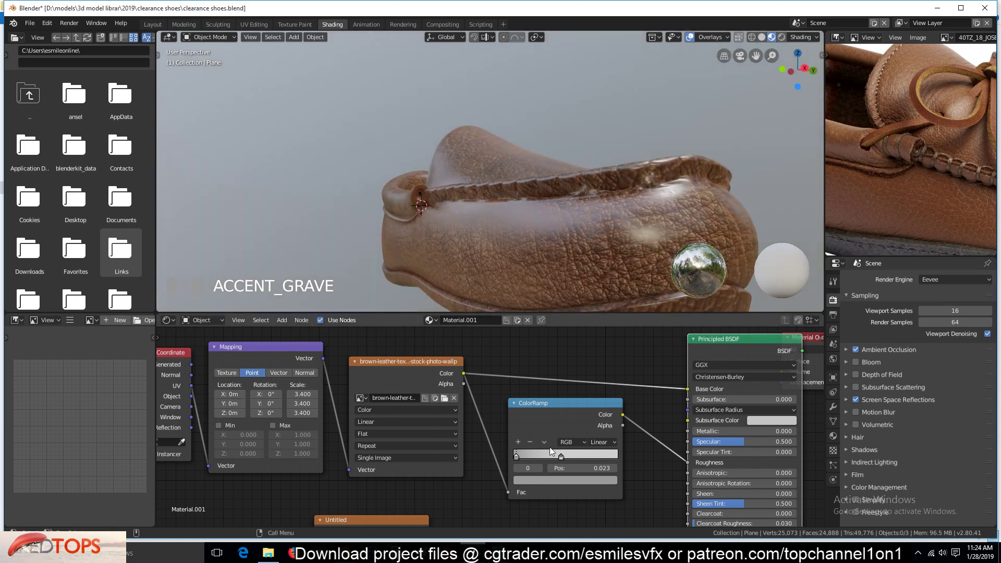
click(601, 378)
click(587, 423)
click(586, 421)
key(`)
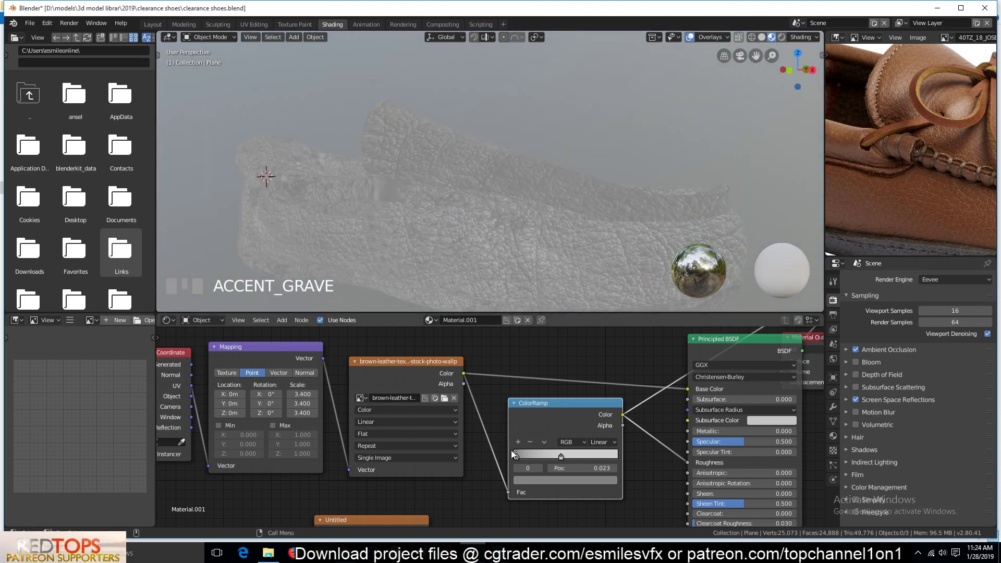
drag(519, 455, 704, 355)
click(705, 354)
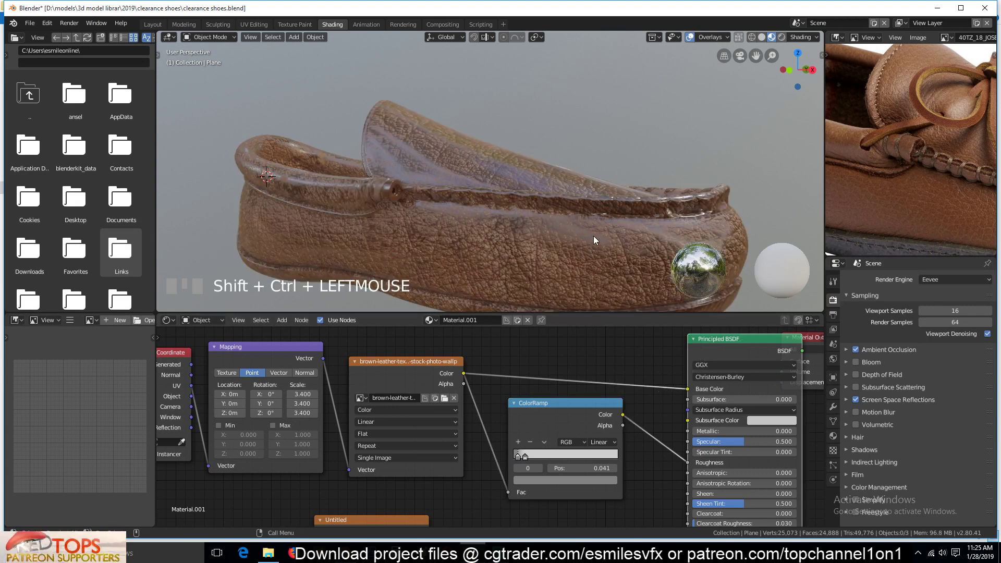
Step: Pick a new grey value for a ramp stop and save clearance shoes.blend
key(`)
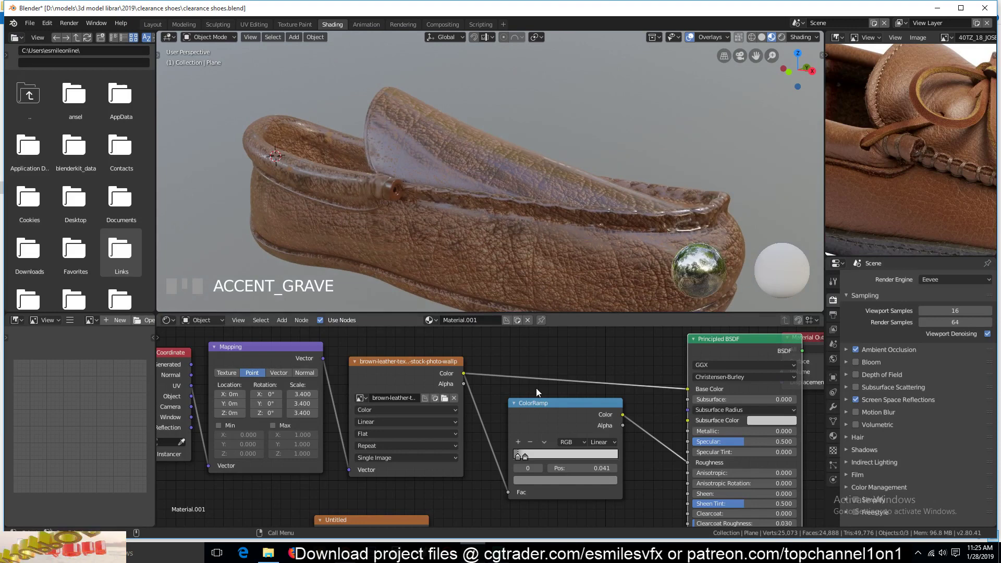
click(519, 462)
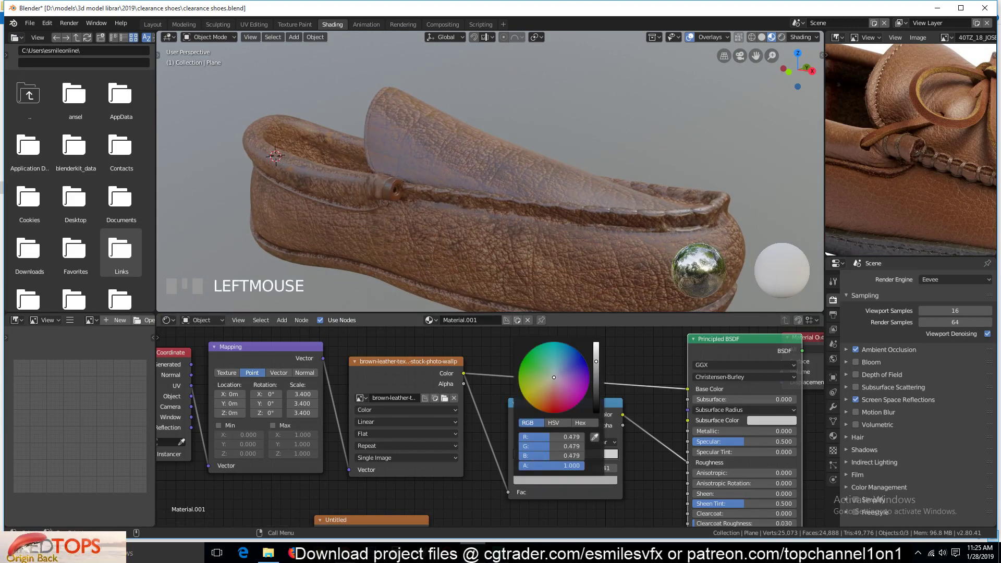
key(`)
scroll(down, 3)
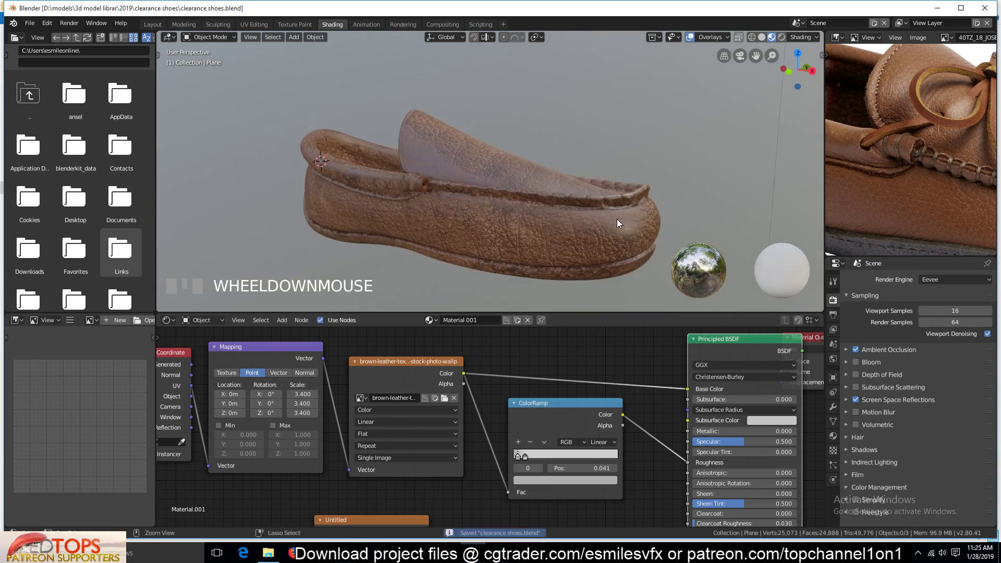
key(`)
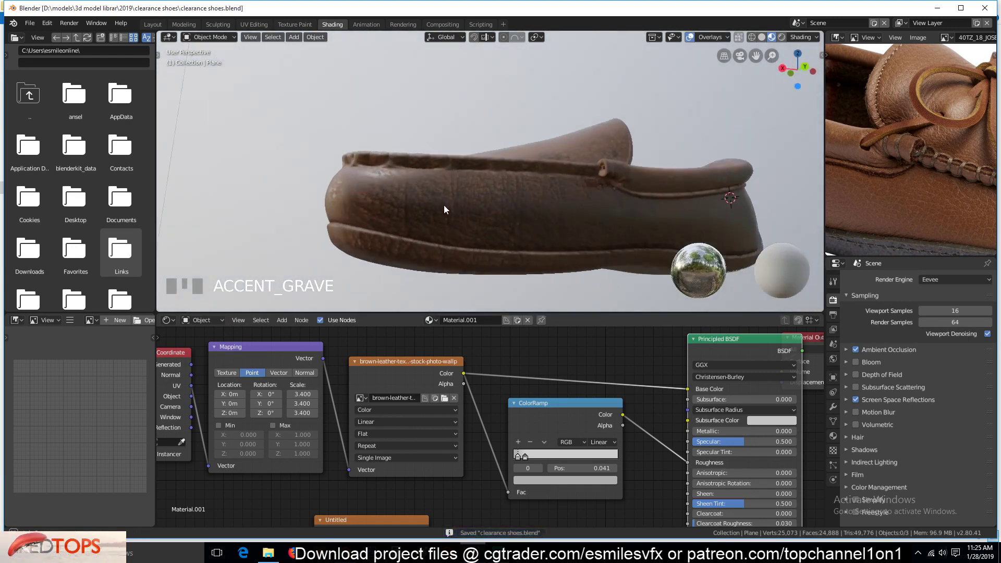
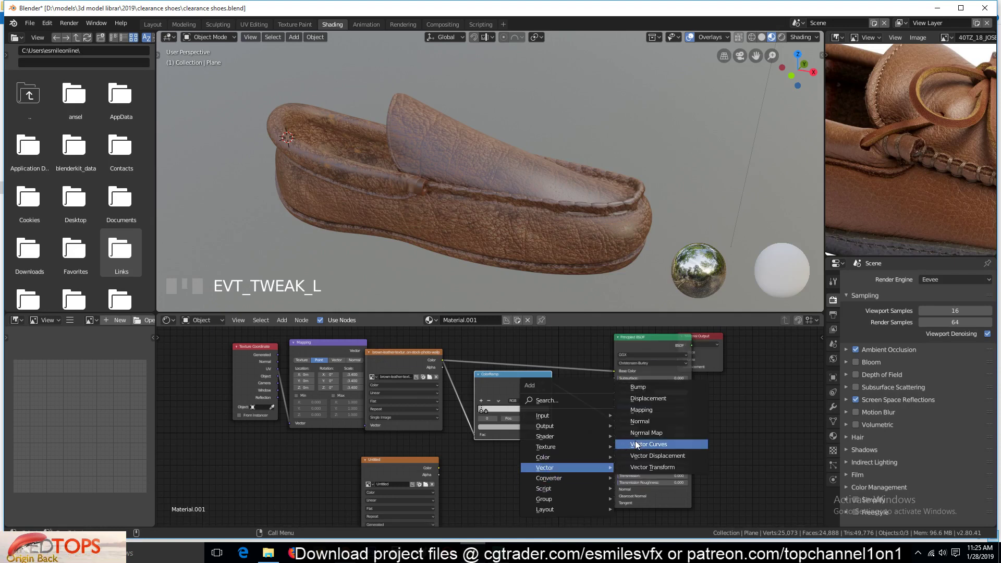
Step: Add a Bump node taking the leather texture as Height and feeding the shader's Normal
drag(447, 364, 554, 494)
scroll(up, 3)
key(`)
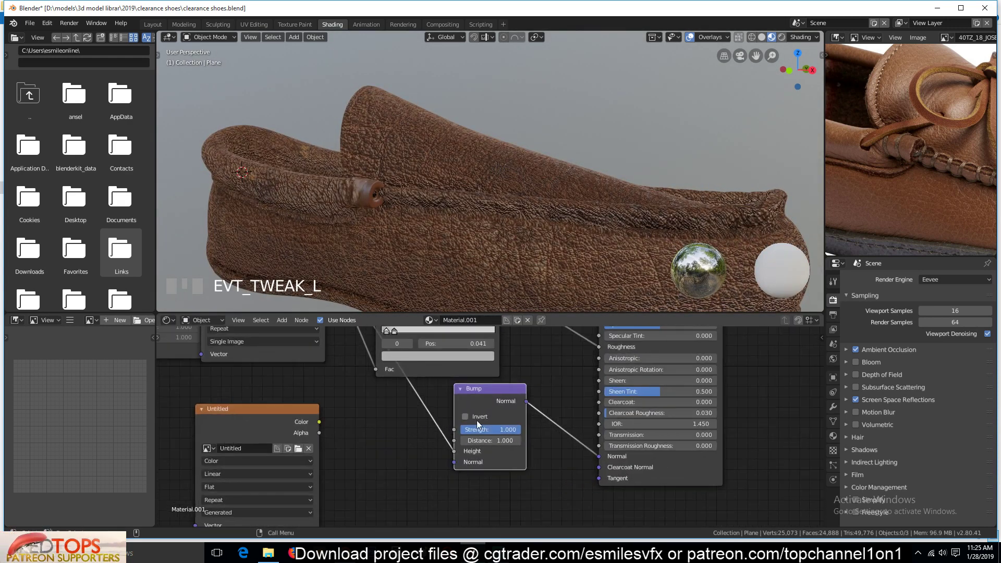
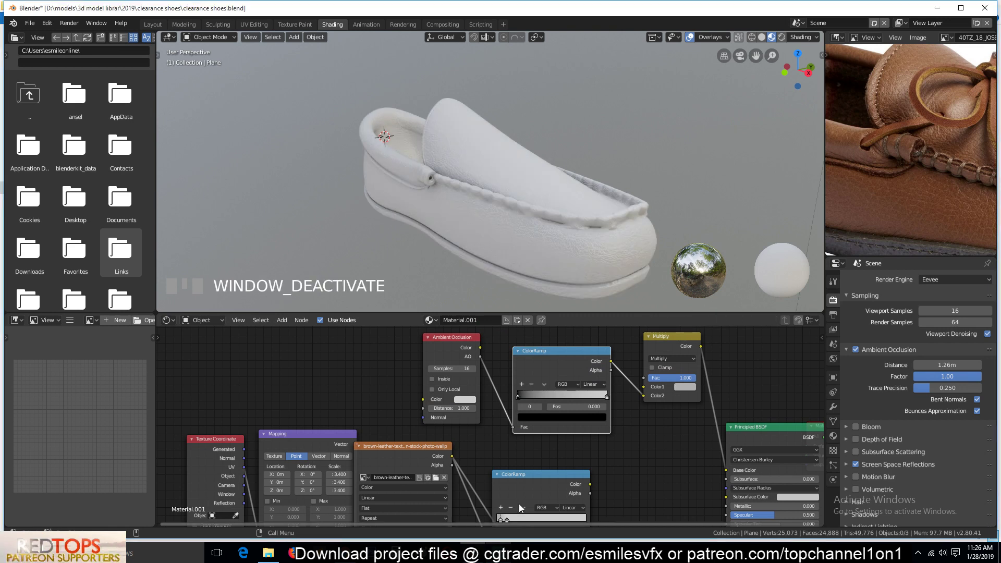
Step: Wire the Multiply node blending with the ambient-occlusion ramp into Base Color and check the shoe
drag(534, 401, 657, 367)
key(`)
key(`)
scroll(up, 3)
key(`)
scroll(down, 3)
key(`)
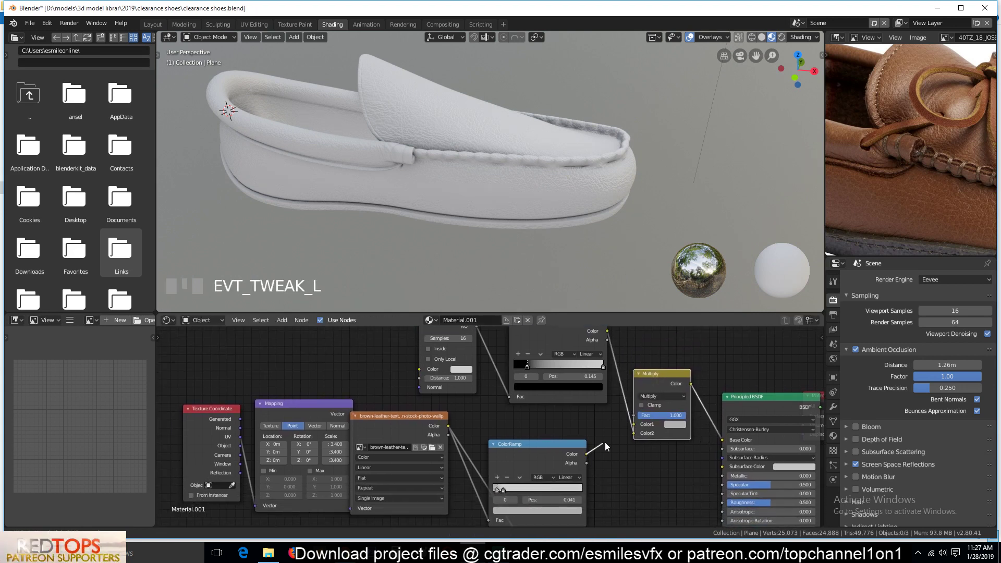
Step: Connect the leather texture's Color into the Multiply node's Color1 so the shoe shows brown leather
drag(638, 429, 657, 376)
key(`)
key(`)
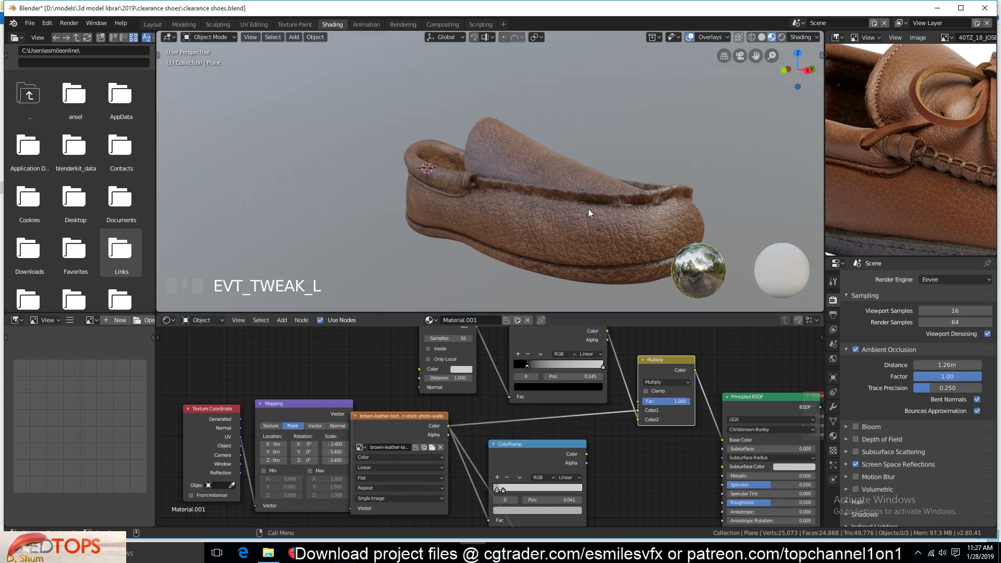
key(`)
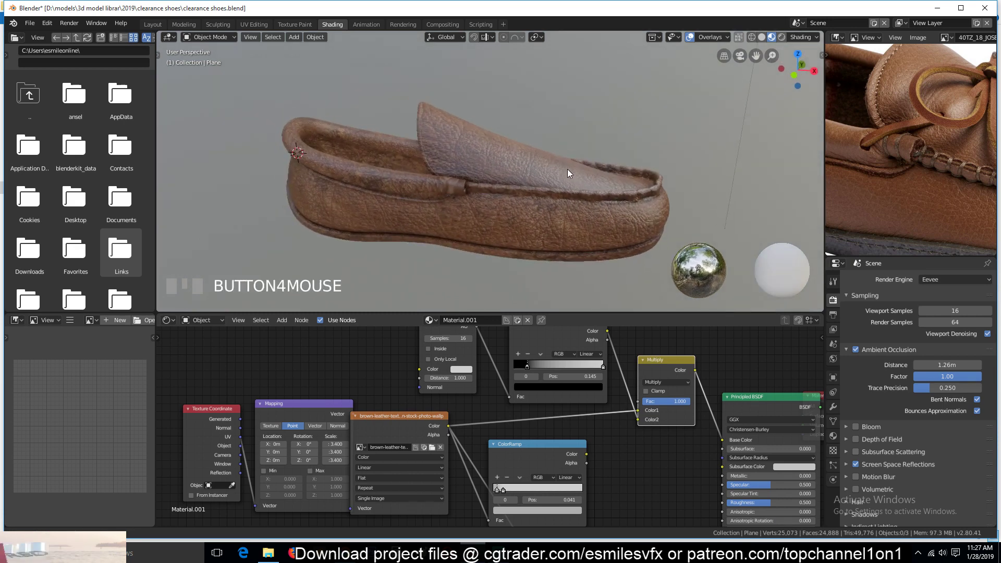
Step: Save the file and retune a stop on the roughness ColorRamp
key(`)
scroll(up, 3)
key(`)
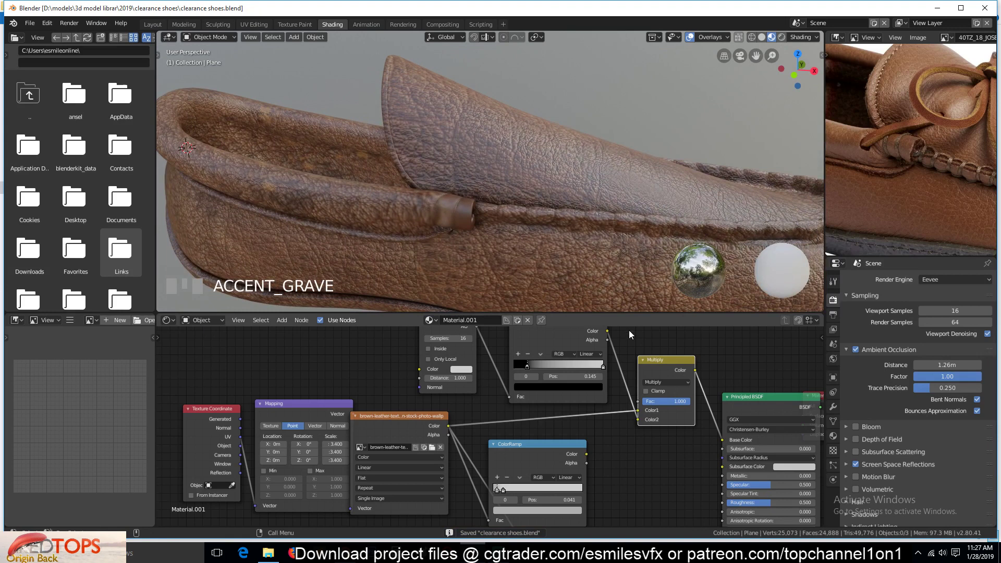
scroll(down, 3)
key(`)
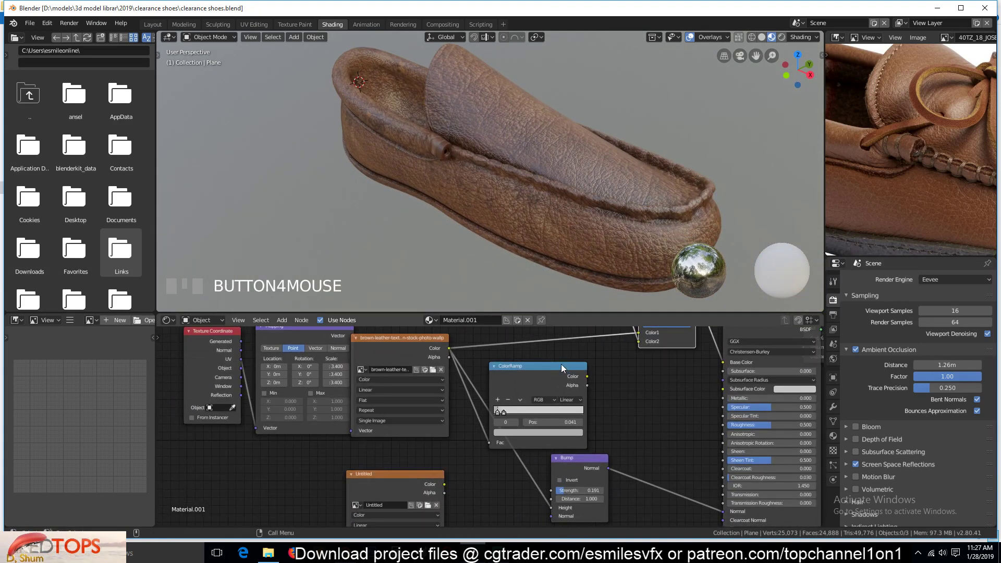
click(568, 368)
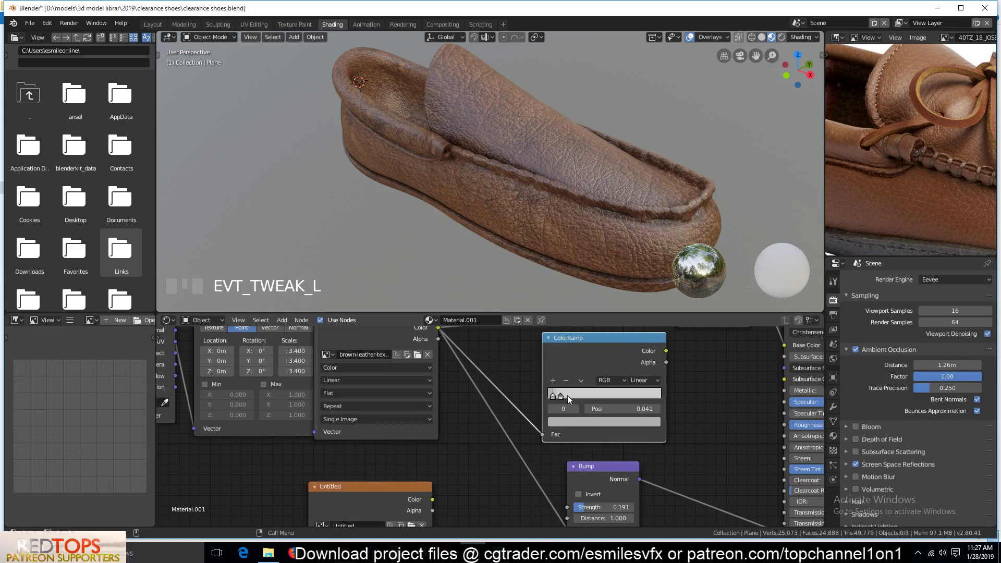
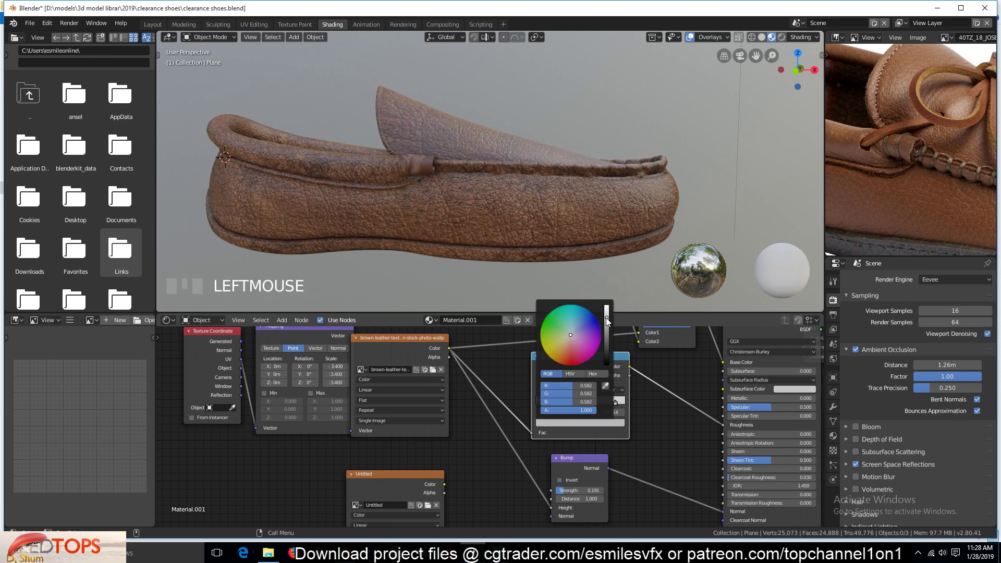
Step: Save again and load the full moccasin product photo as the reference image
key(`)
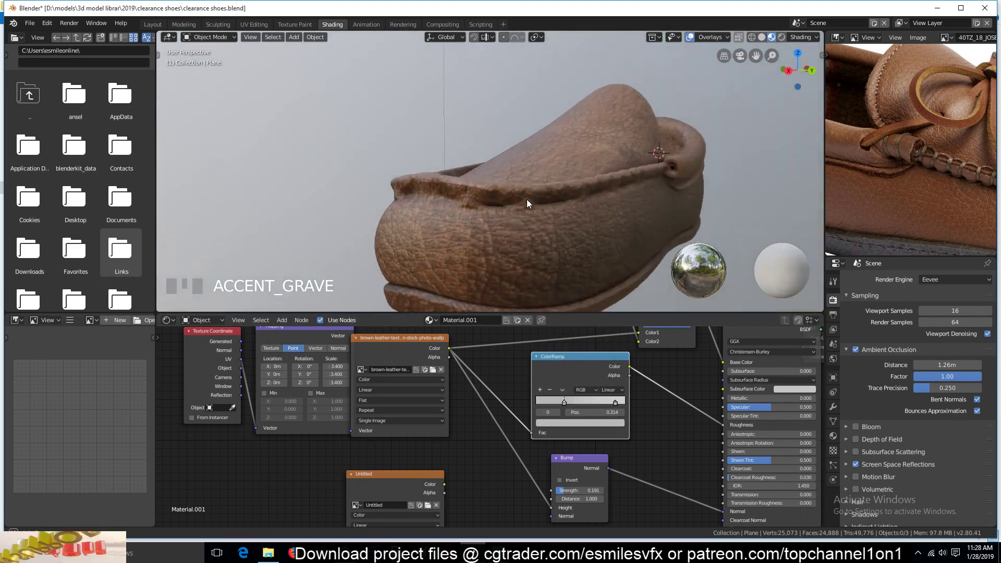
scroll(down, 3)
key(`)
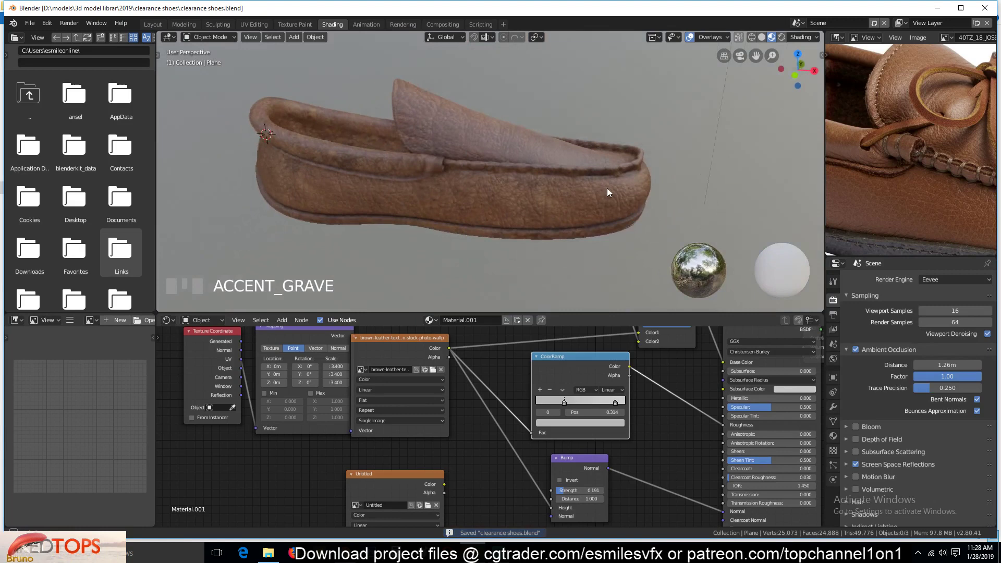
scroll(down, 3)
key(`)
scroll(up, 3)
Step: Browse to the TEXTURES folder, pick Leather05_col.jpg and discard the stray node it created
key(`)
key(`)
key(`)
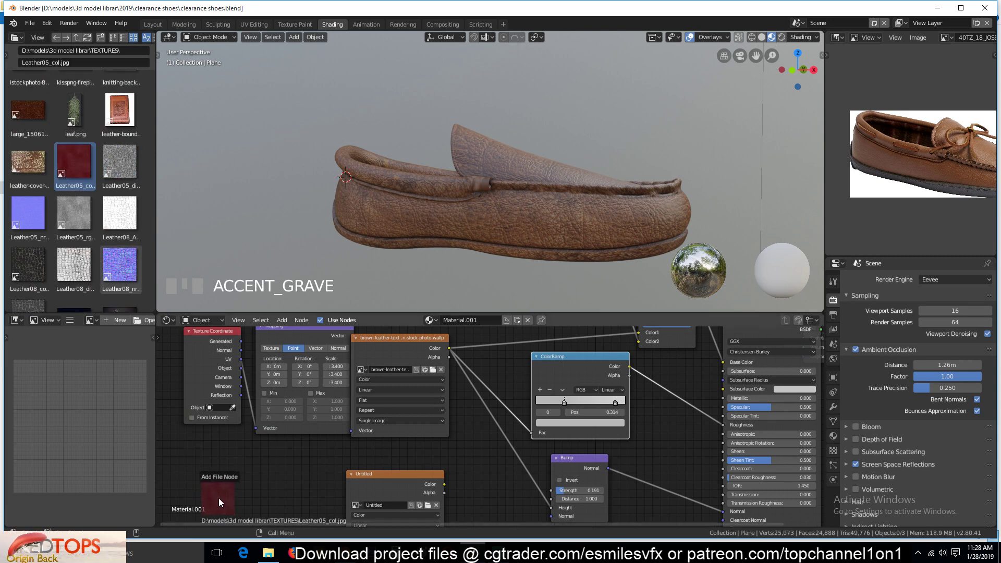
click(225, 480)
click(278, 472)
click(278, 474)
scroll(up, 3)
key(`)
scroll(down, 3)
click(293, 465)
key(Delete)
scroll(up, 3)
click(522, 171)
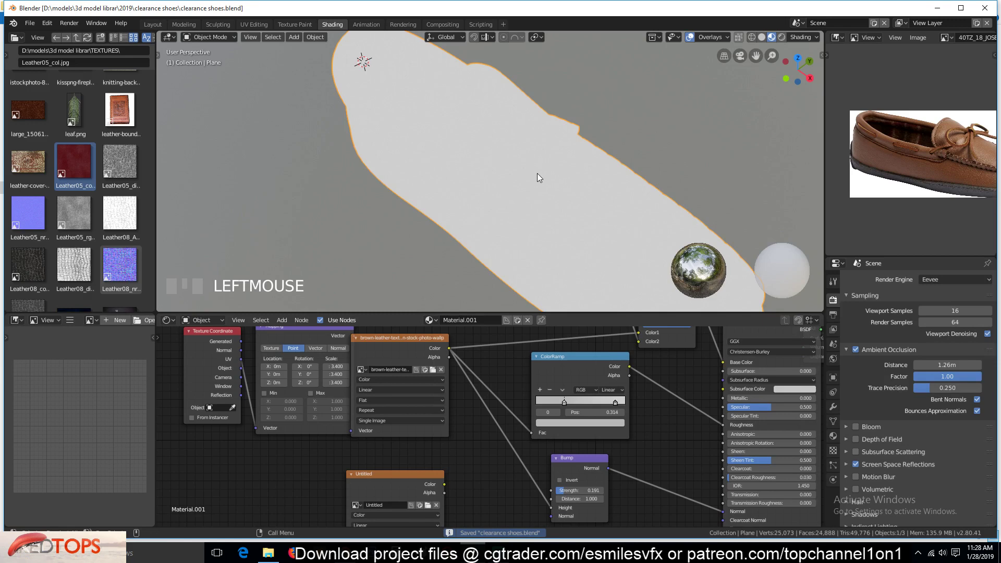
Step: Zoom the viewport onto the moccasin to inspect the pebbled leather grain and collar seam
key(`)
double_click(680, 362)
key(alt+a)
key(`)
scroll(down, 3)
key(`)
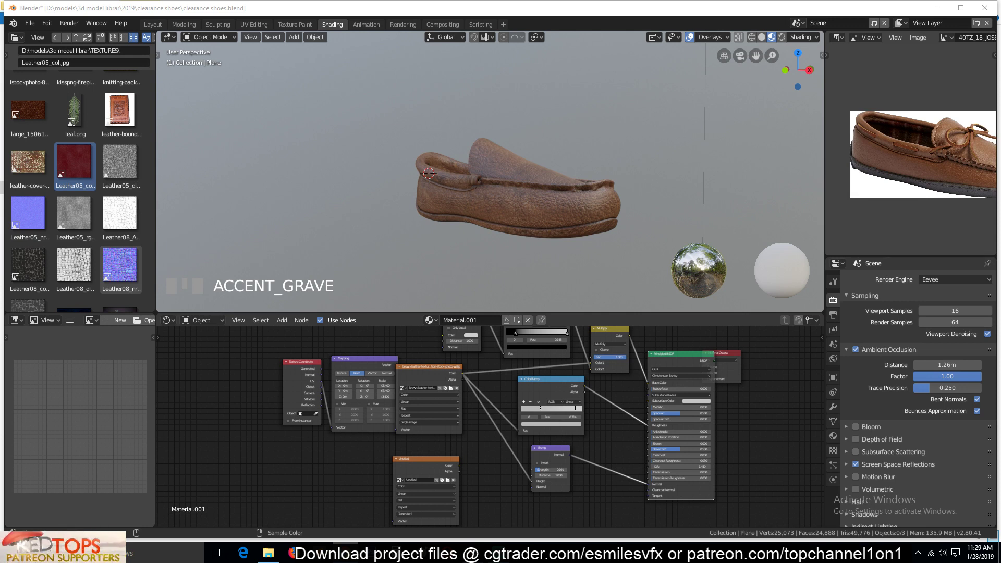
scroll(down, 3)
scroll(down, 3)
scroll(up, 3)
scroll(down, 3)
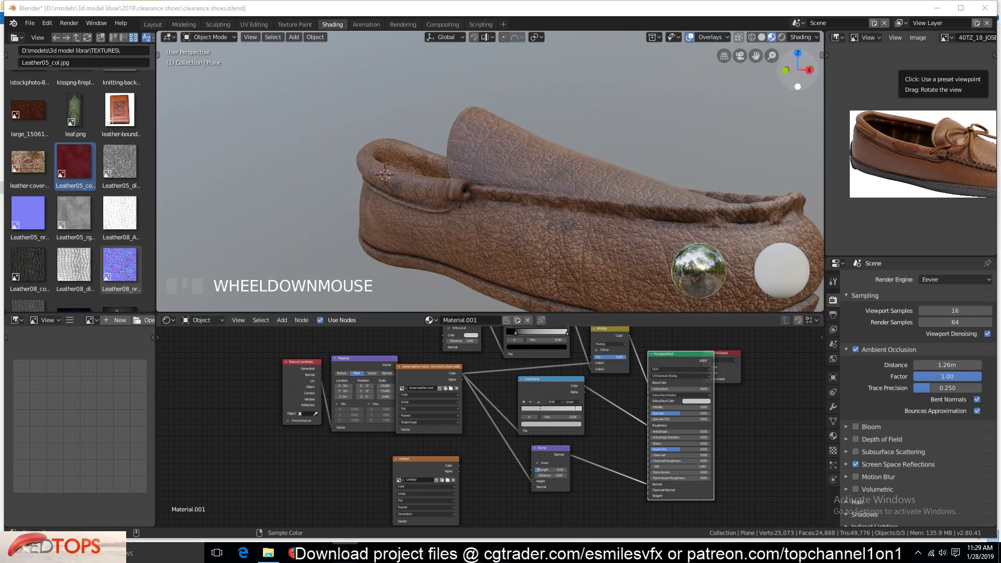
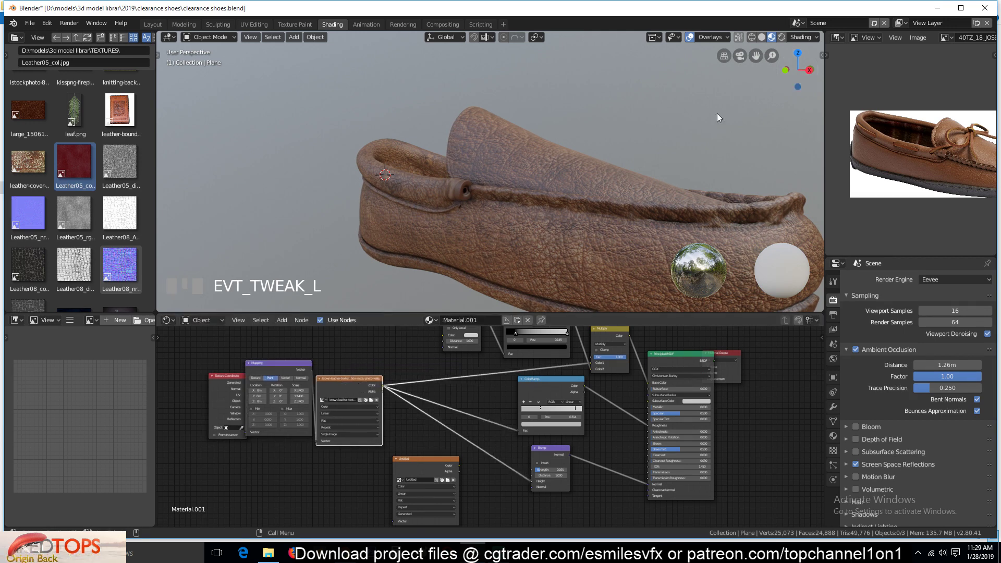
Step: Drop a MixRGB node onto the leather texture's link before the Multiply and preview it on the shoe
scroll(up, 3)
key(`)
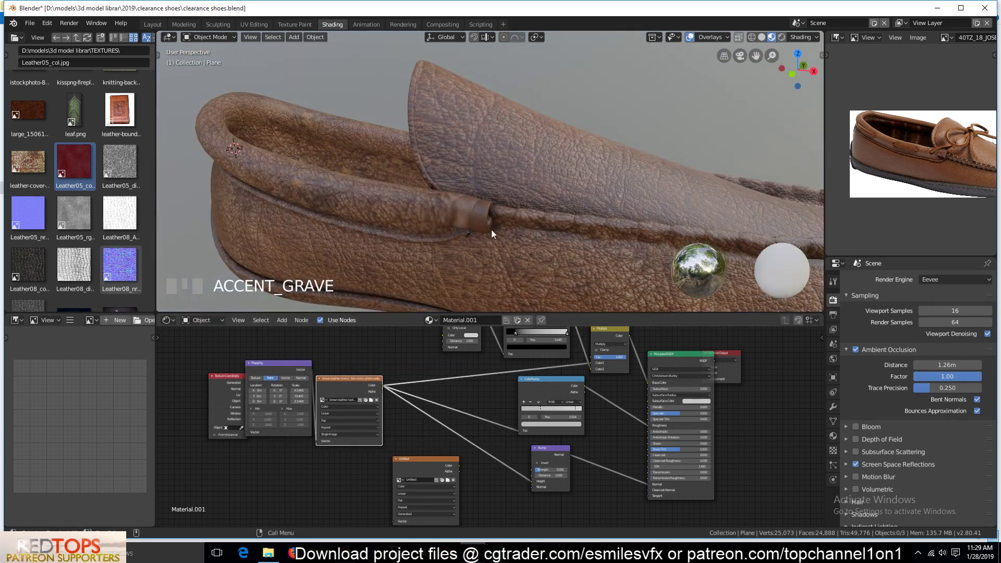
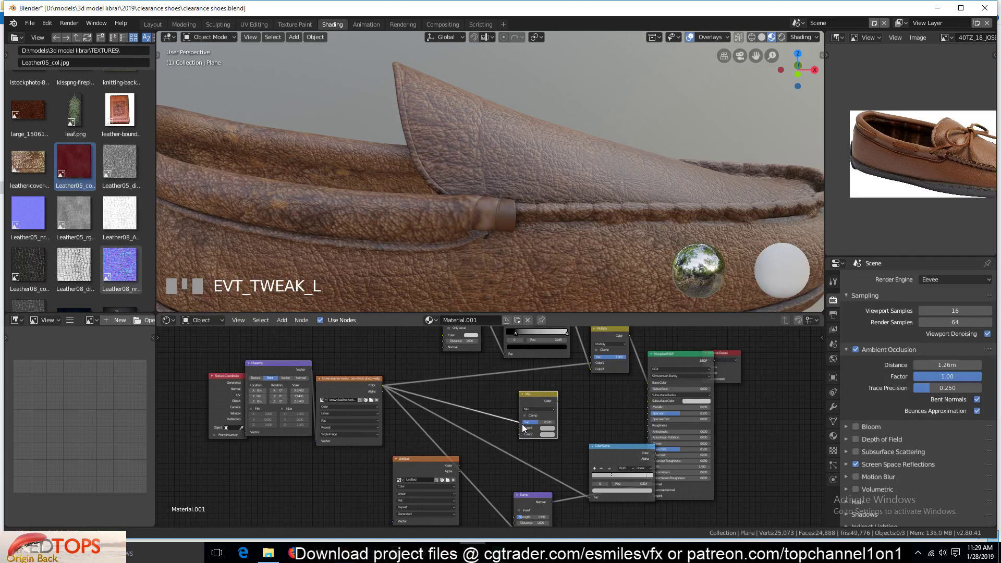
drag(526, 427, 537, 401)
click(537, 402)
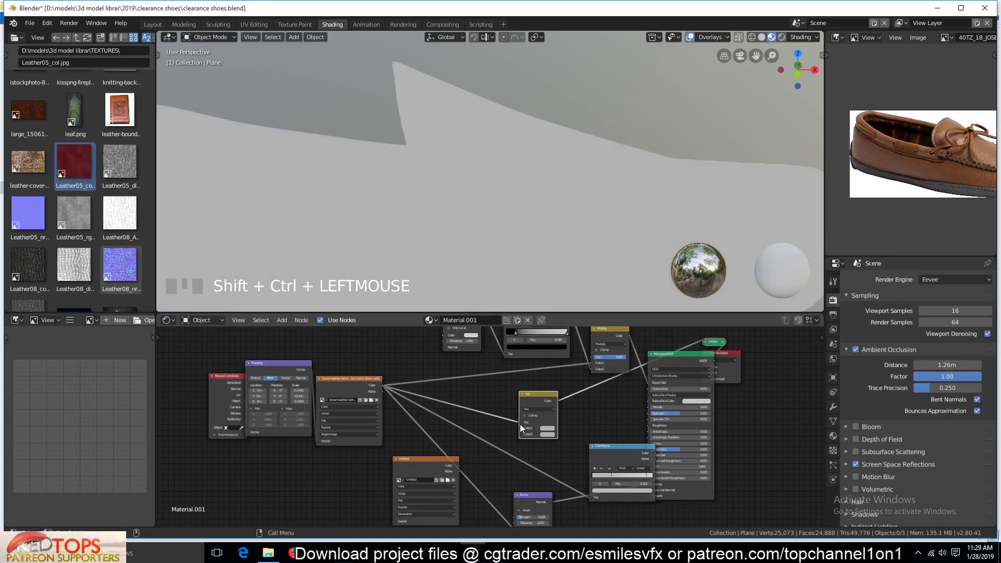
drag(522, 427, 530, 406)
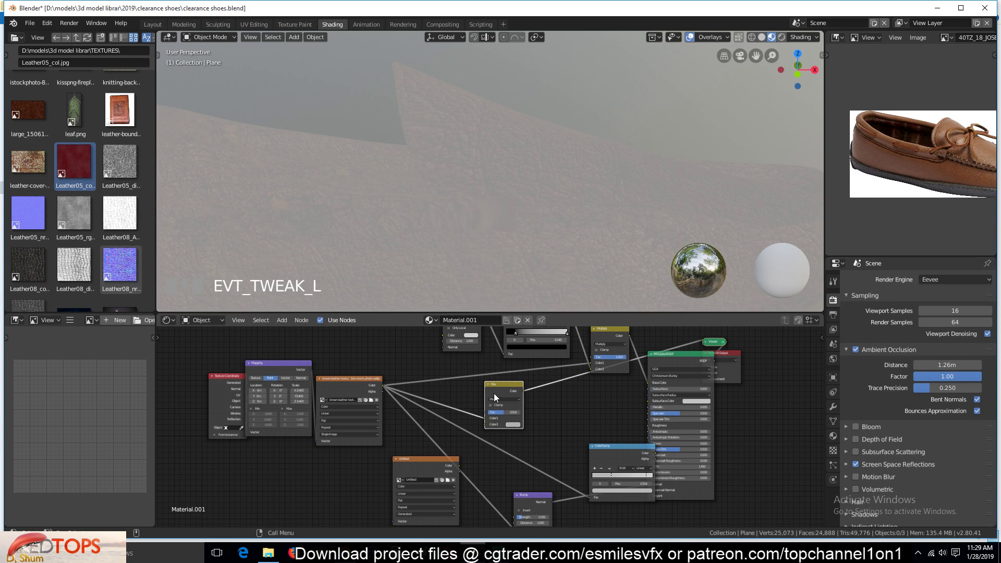
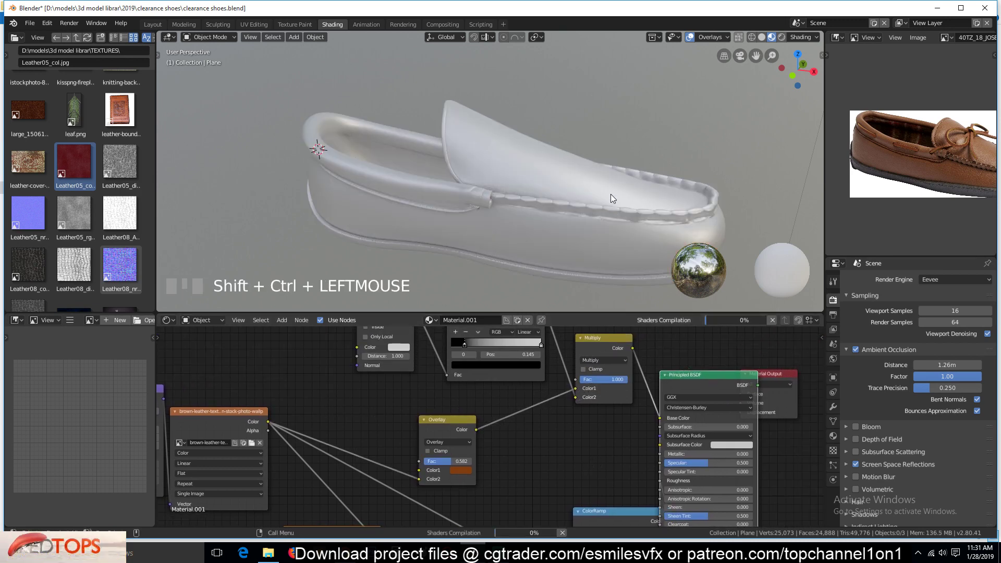
Step: Set the MixRGB node to Soft Light, Fac about 0.92, with a light grey Color1, and save
key(`)
scroll(up, 3)
key(`)
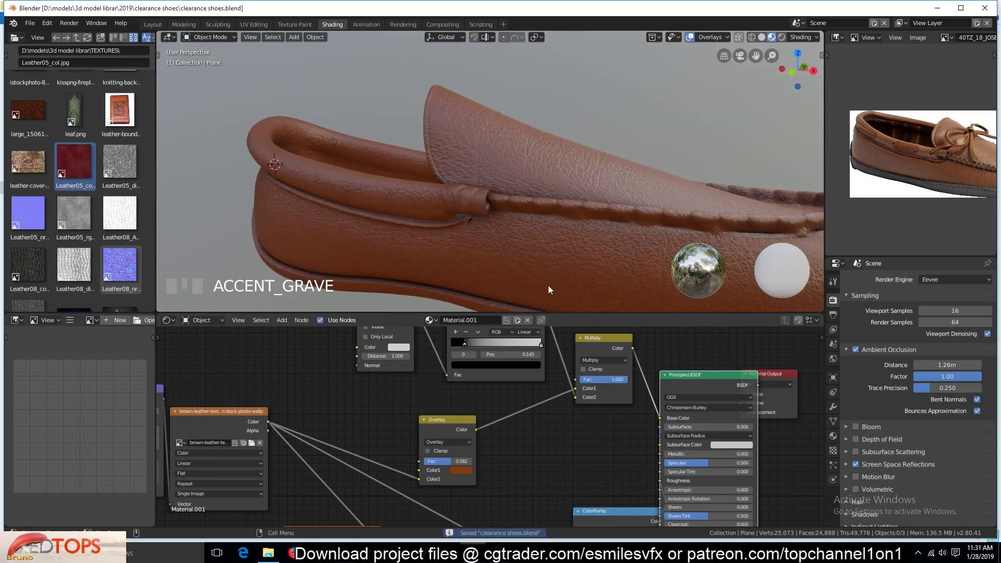
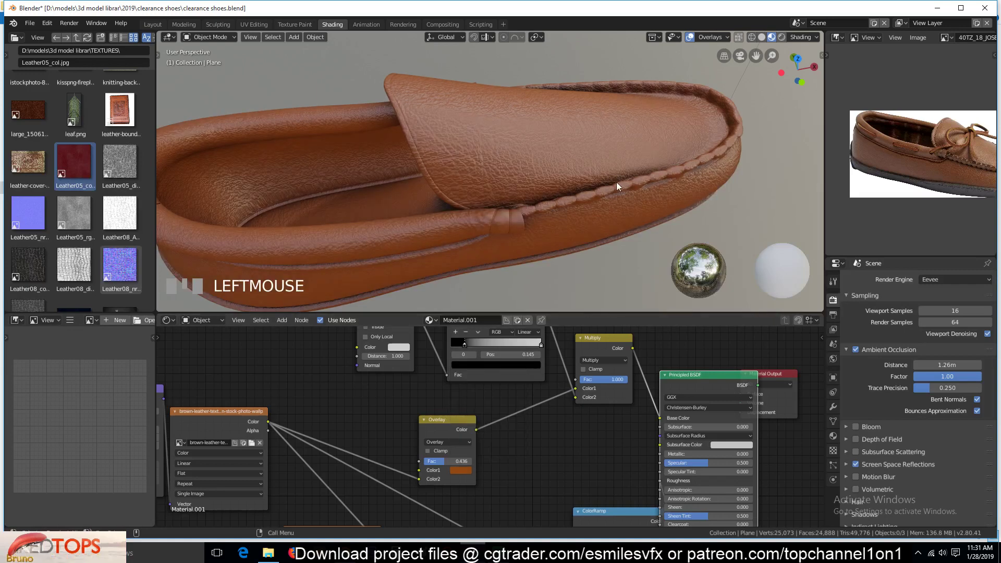
scroll(down, 3)
key(`)
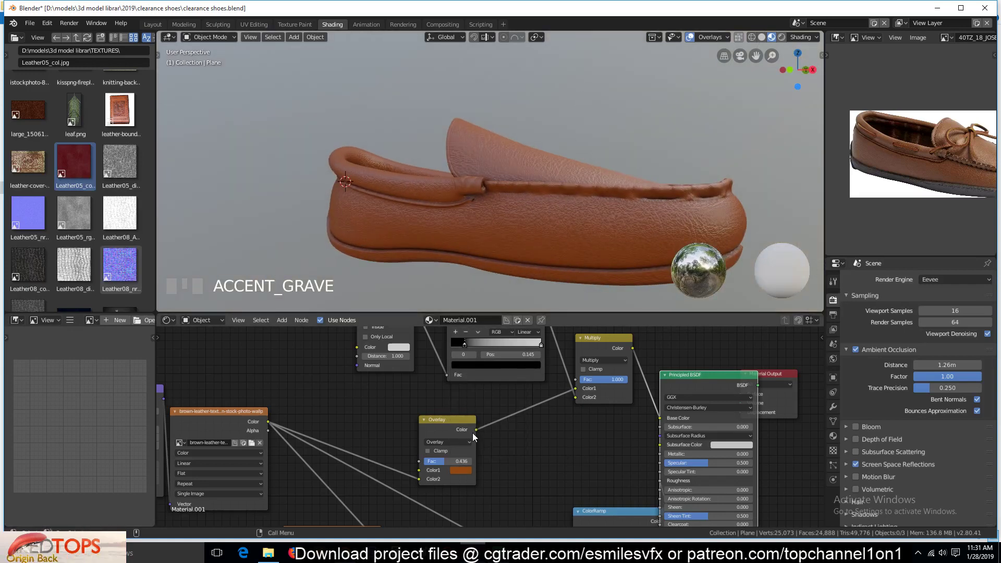
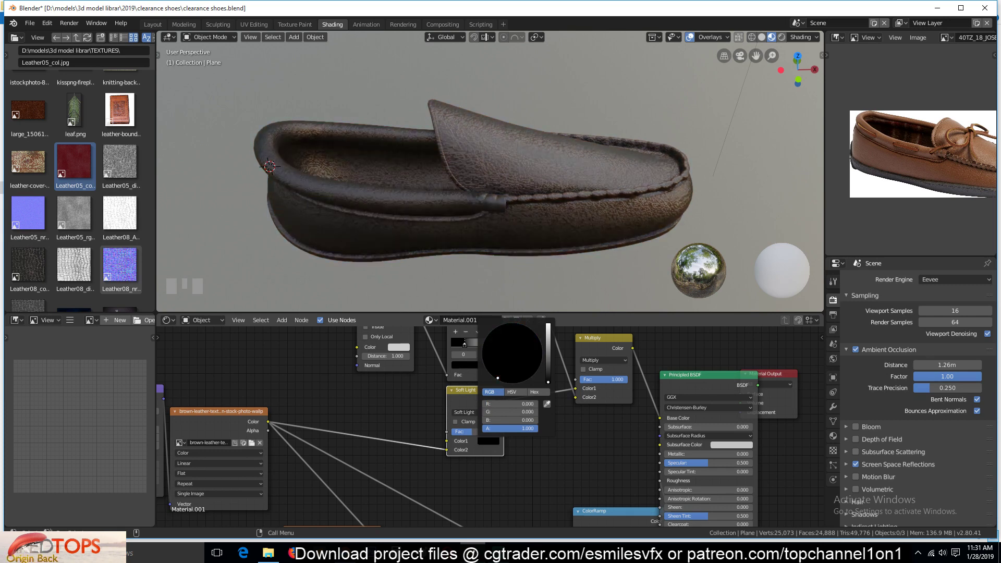
key(`)
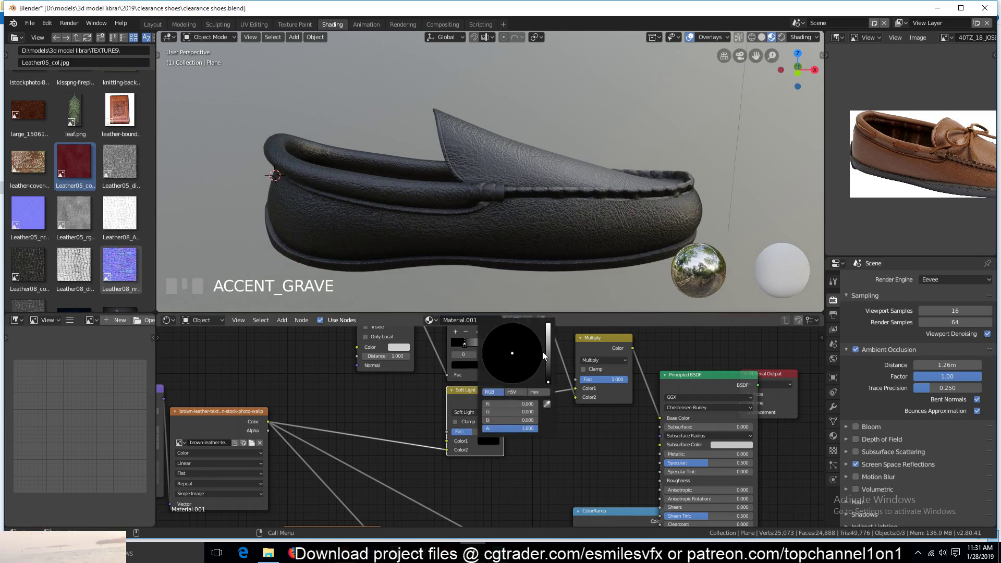
click(554, 357)
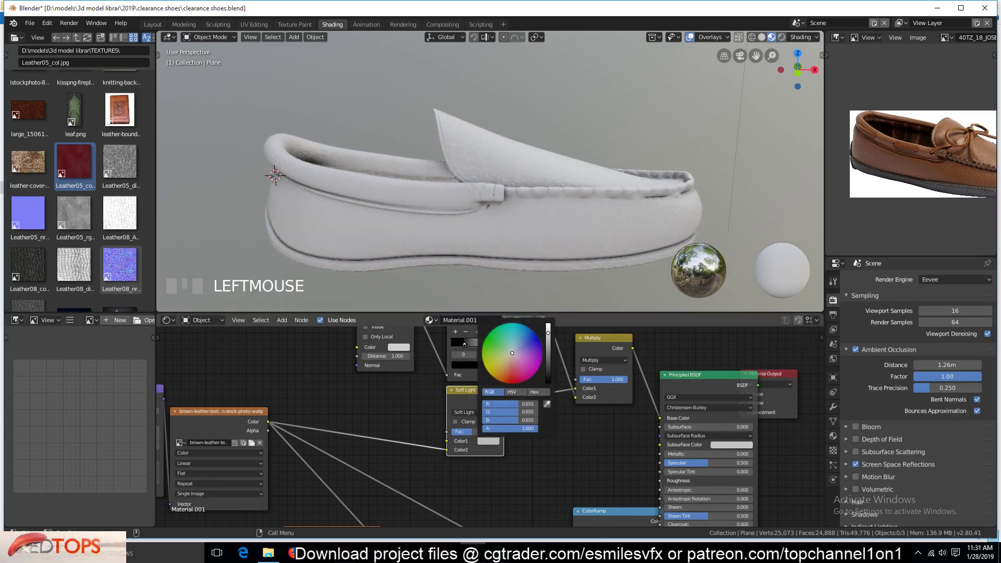
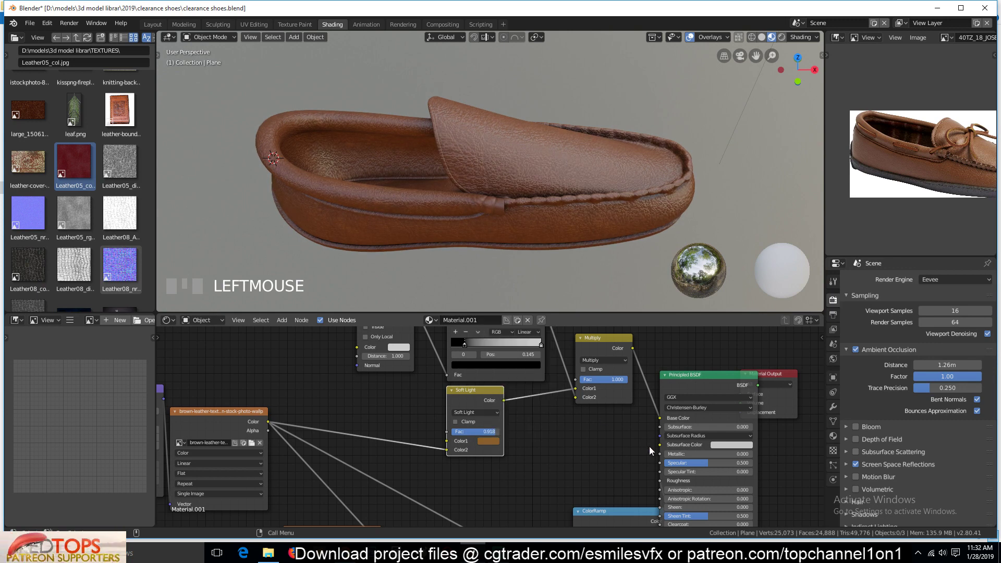
Step: Set the MixRGB node to Screen with a dark reddish-brown tint, previewed in Rendered shading
drag(619, 459, 465, 410)
key(`)
key(`)
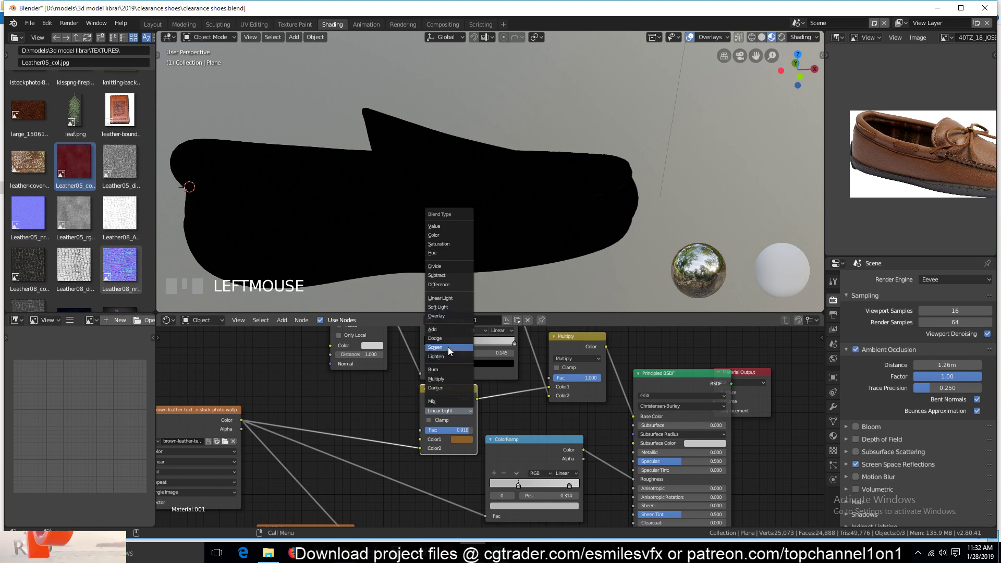
drag(452, 350, 469, 448)
key(`)
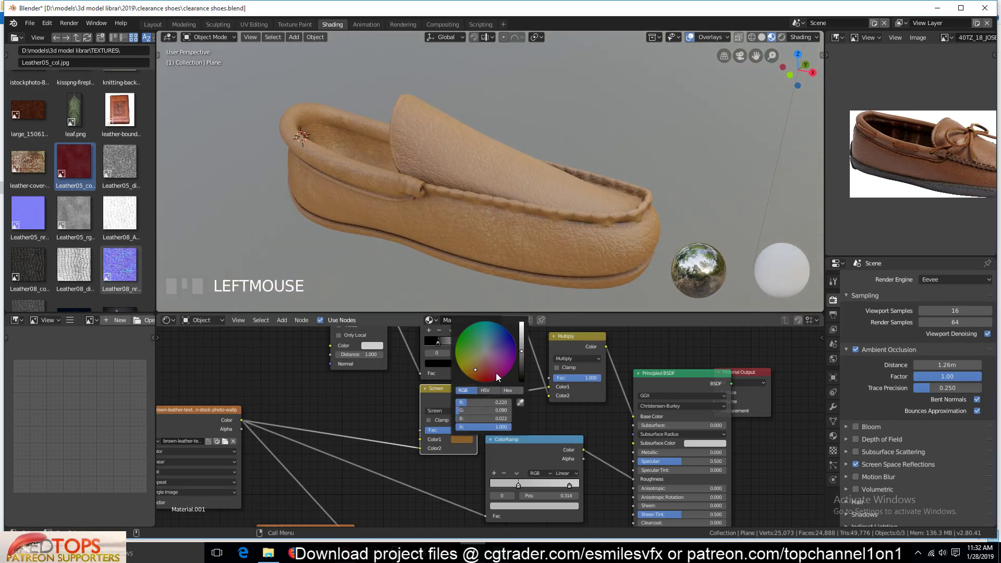
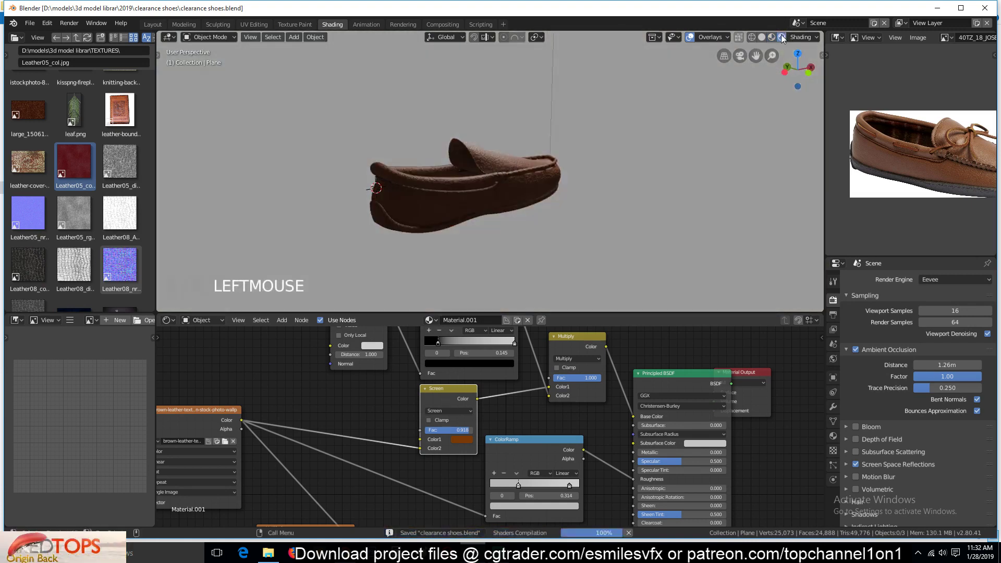
Step: Preview the shoe under the warehouse HDRI and give a roughness ColorRamp stop a new grey
key(`)
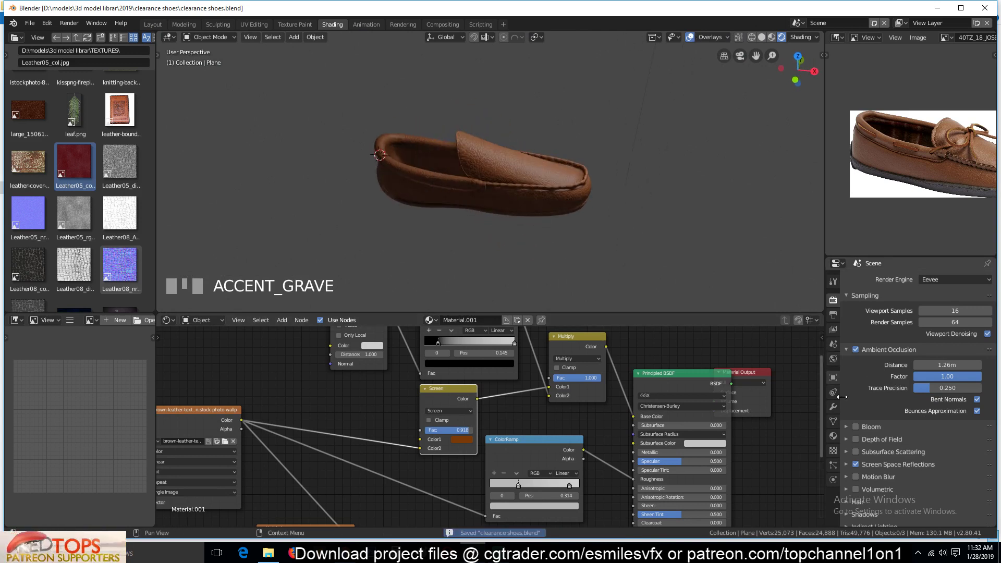
click(930, 300)
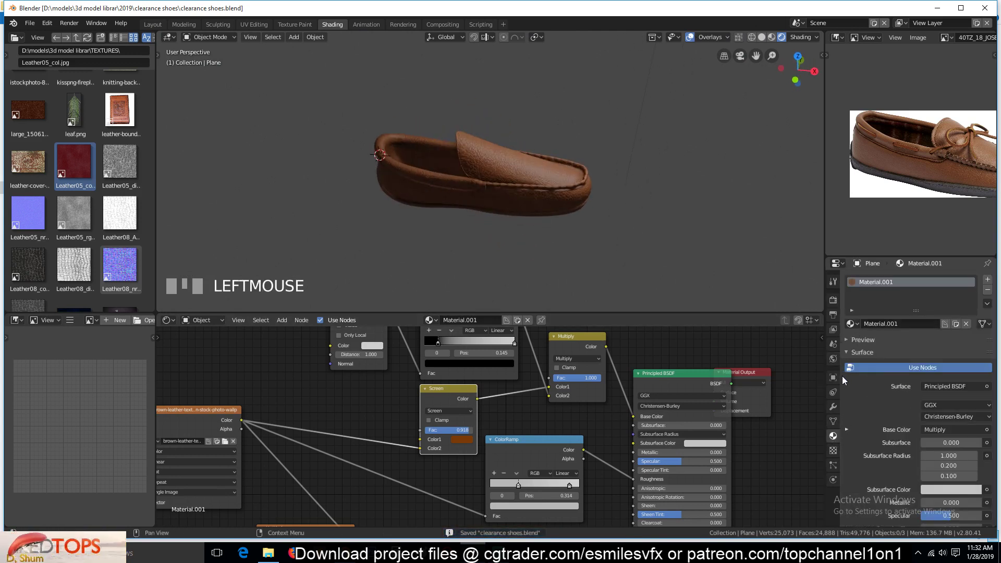
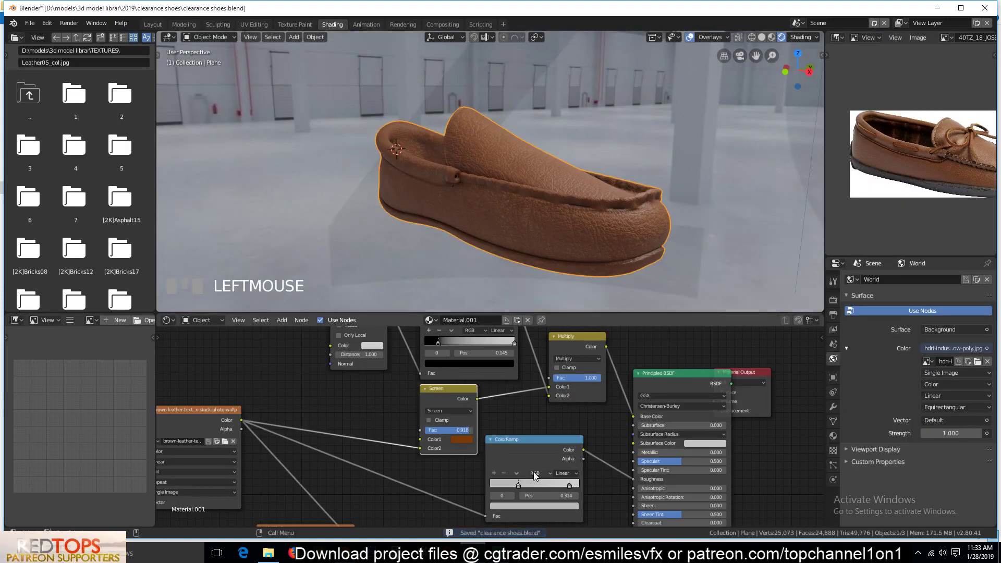
click(522, 490)
click(528, 505)
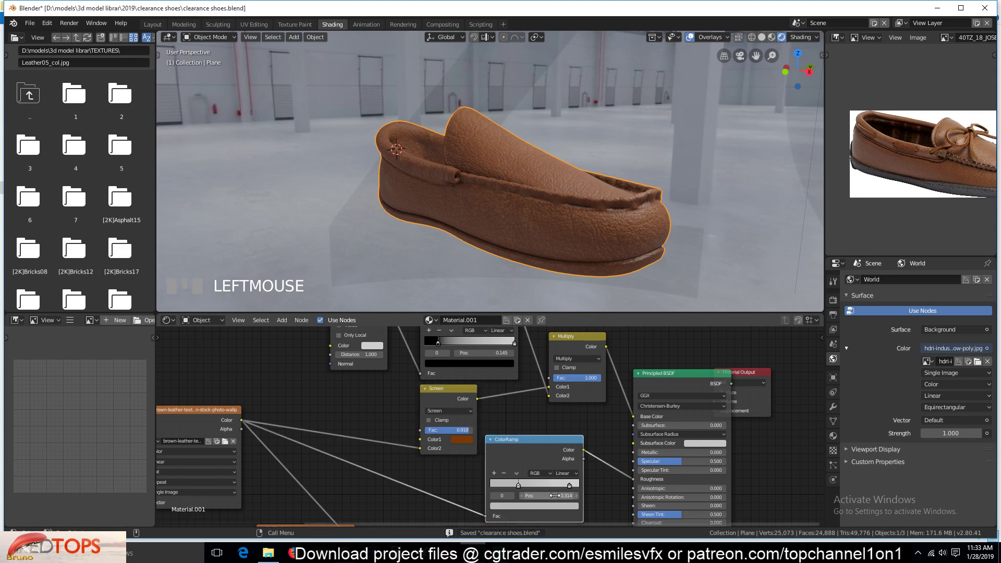
click(558, 515)
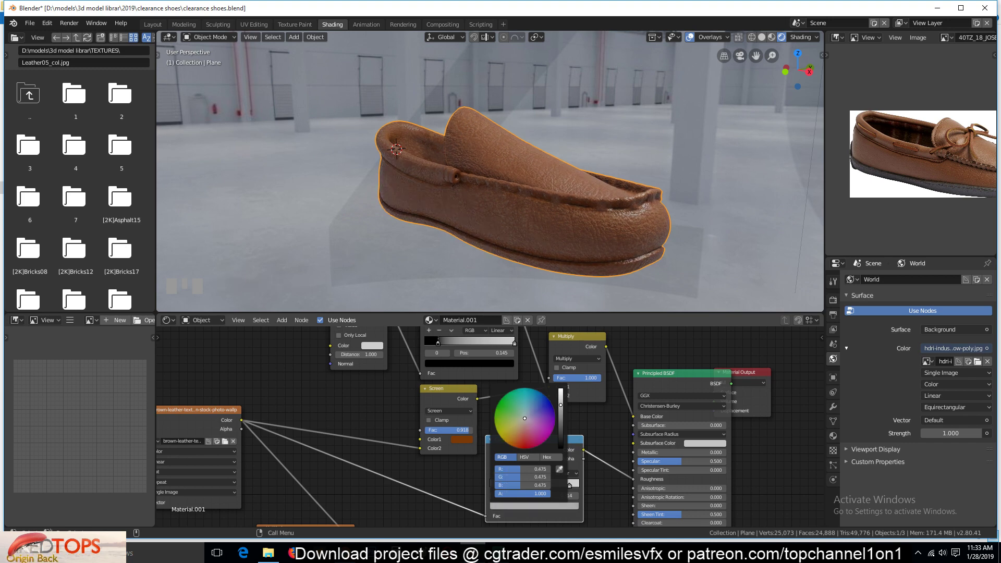
key(`)
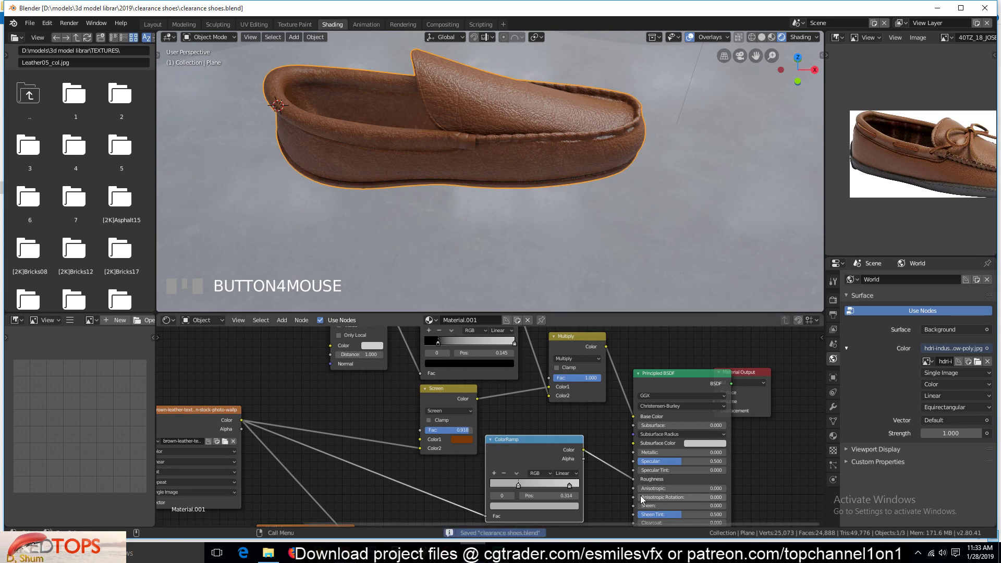
Step: Set the leather Bump node Strength to 0.127
scroll(up, 3)
click(569, 449)
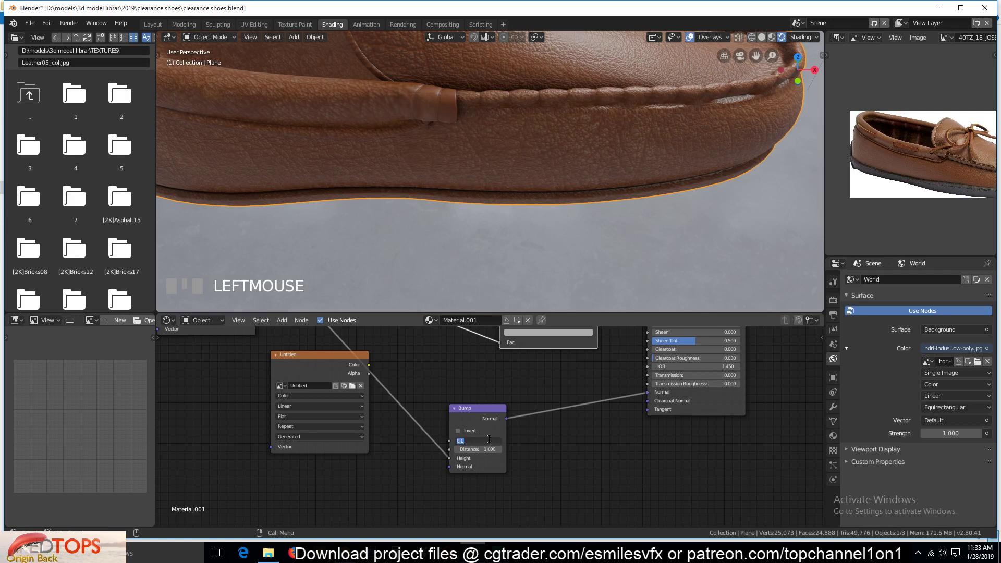
click(542, 458)
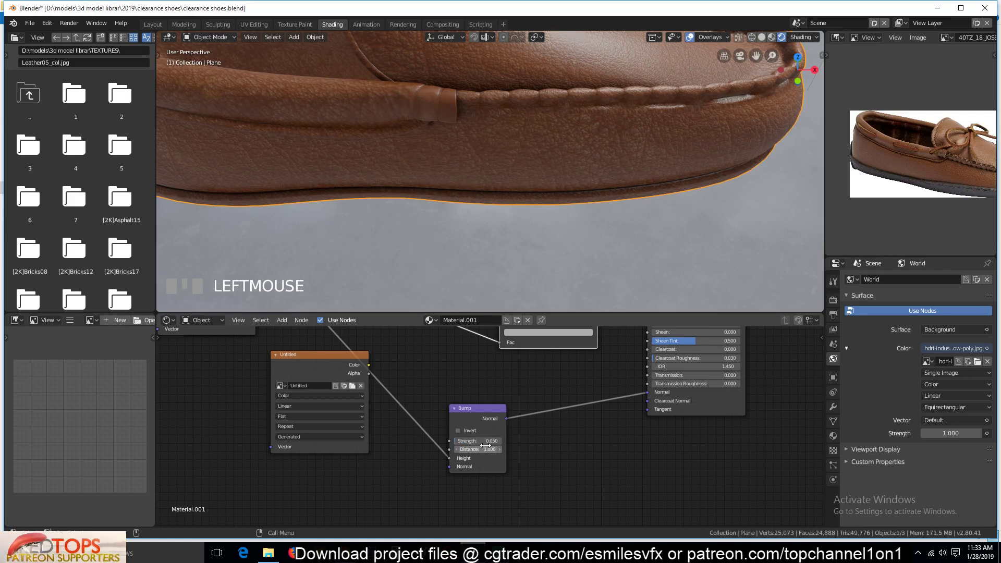
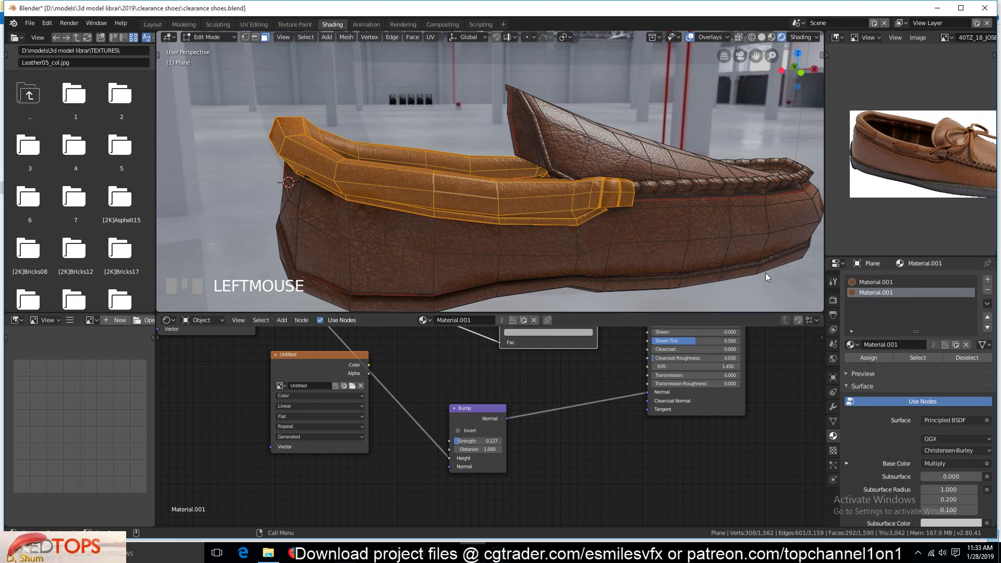
Step: Make the collar's Material.002 a single-user copy of the leather shader
key(`)
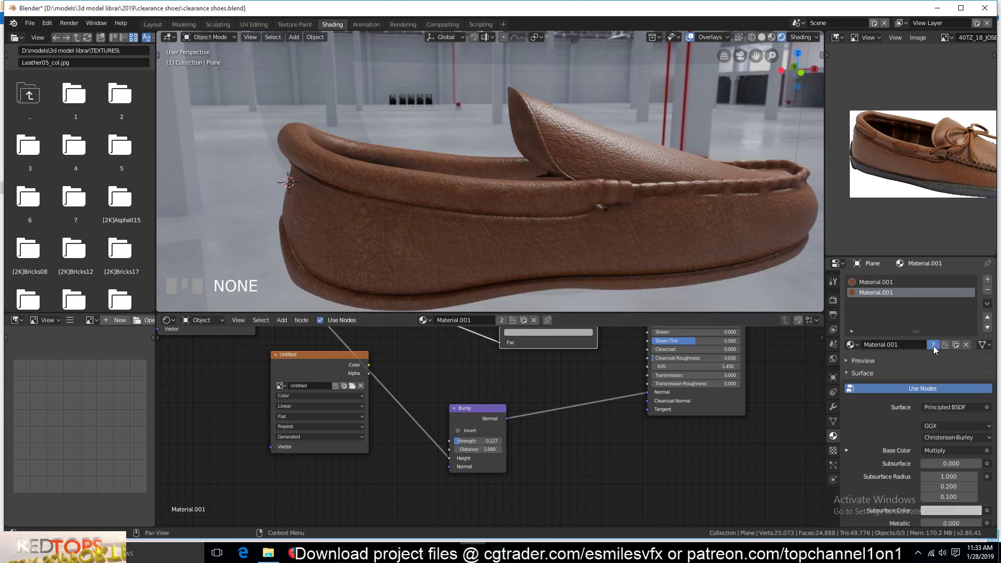
click(878, 335)
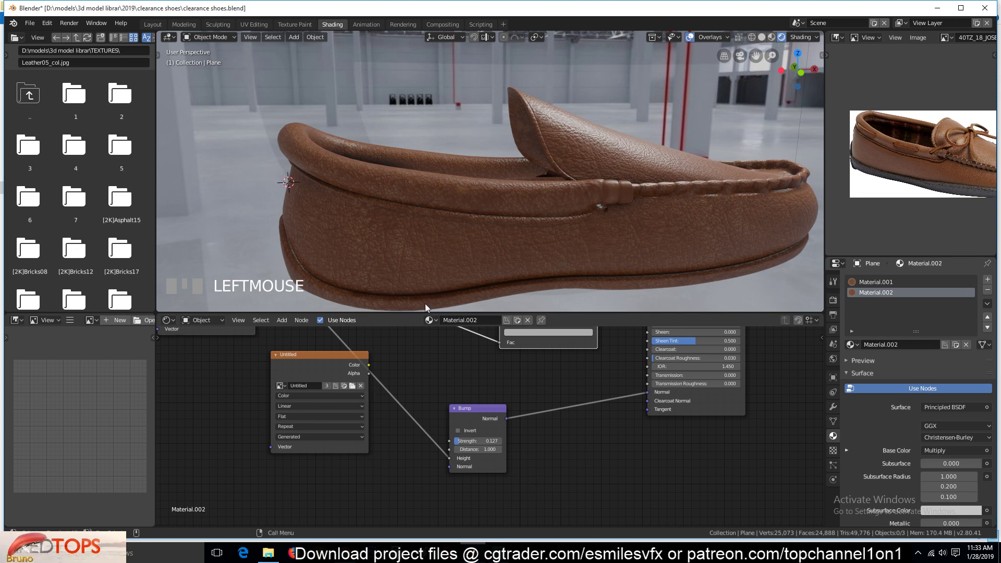
scroll(up, 3)
scroll(down, 3)
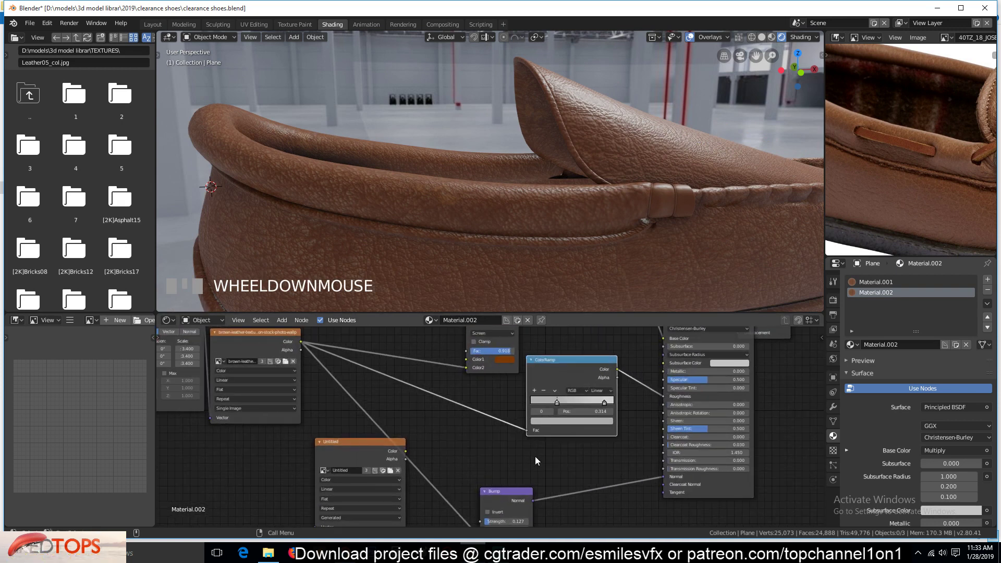
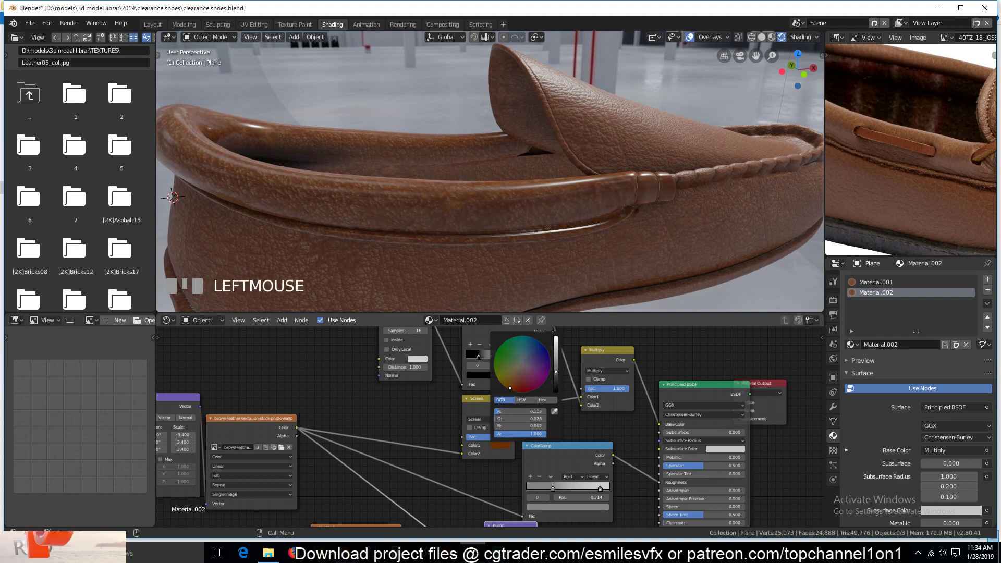
Step: Accept the darker brown tint for the collar and view the shoe from underneath
scroll(down, 3)
key(`)
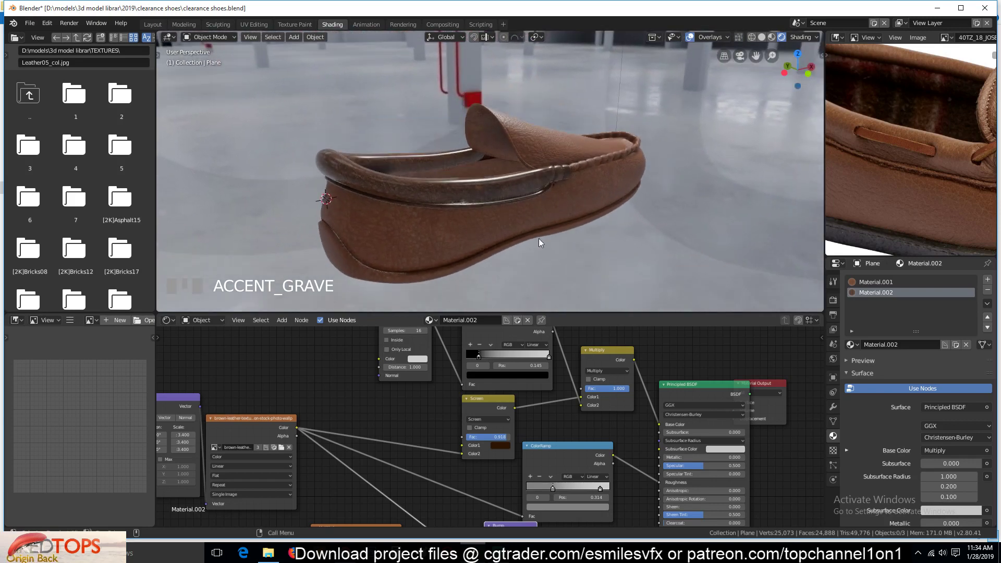
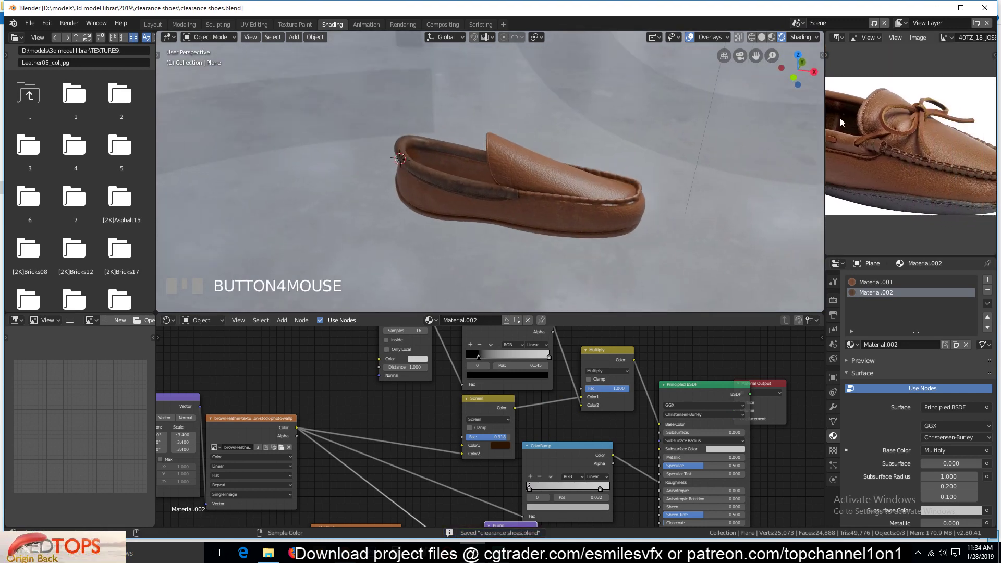
scroll(up, 3)
scroll(down, 3)
key(`)
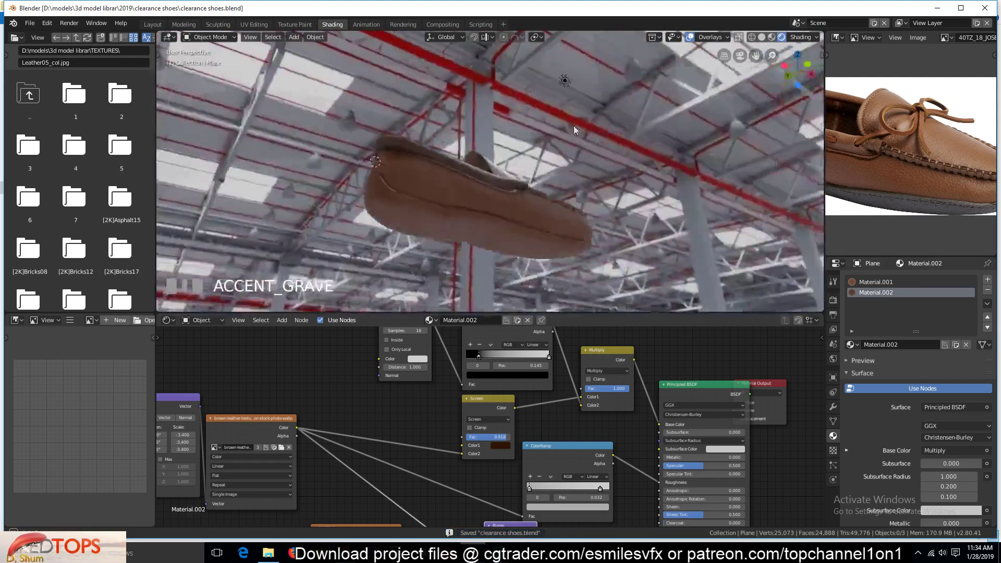
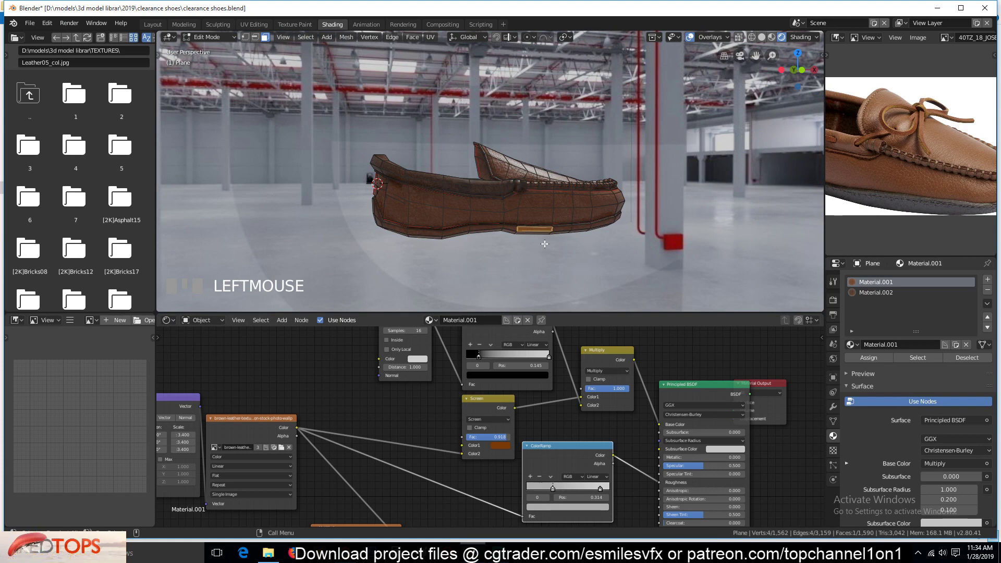
Step: Select the whole sole with L and assign it a third material slot
key(l)
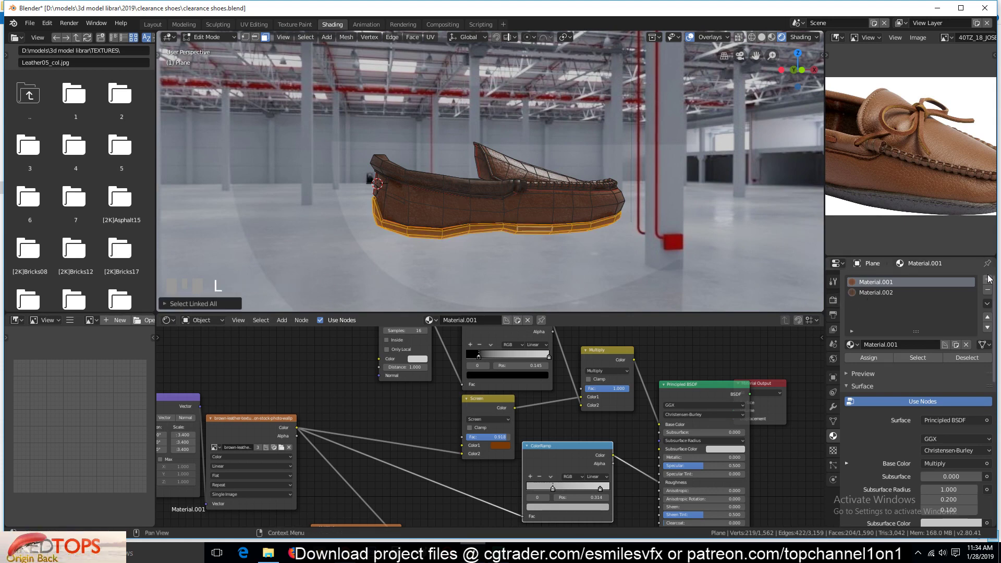
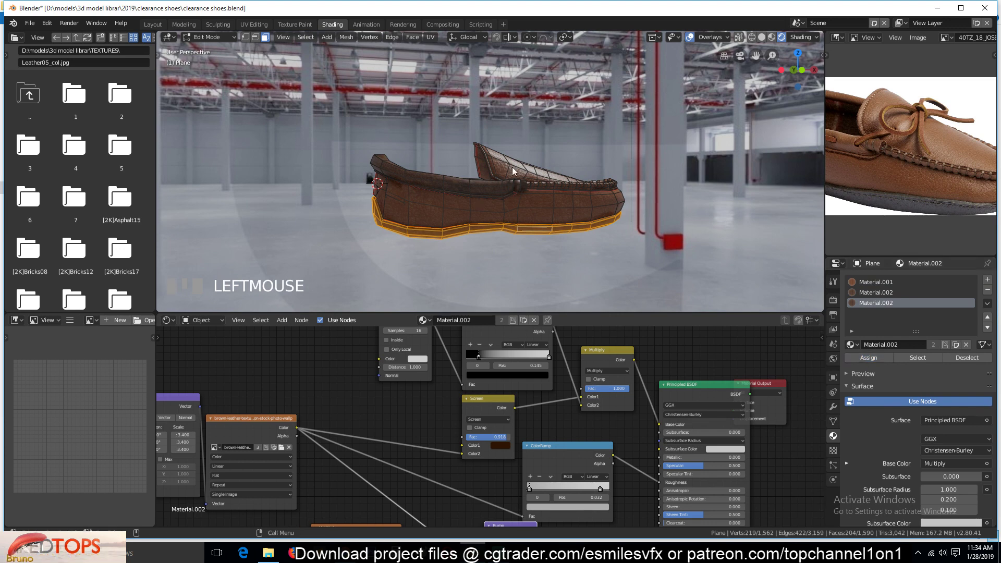
key(Tab)
click(511, 203)
Step: Make the sole's Material.003 single-user, tint it near black, with Bump Strength 0.227
click(466, 143)
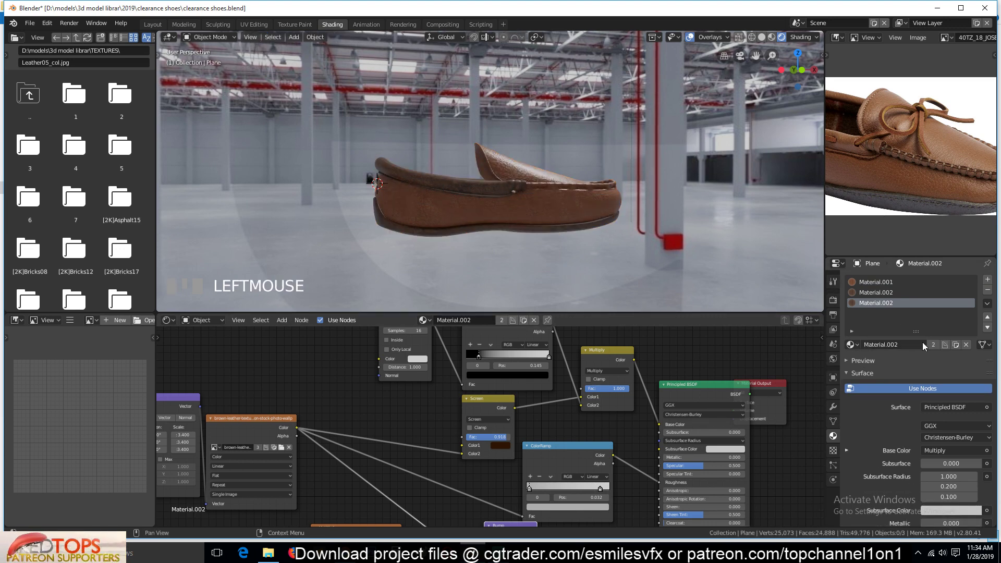
drag(627, 290, 573, 203)
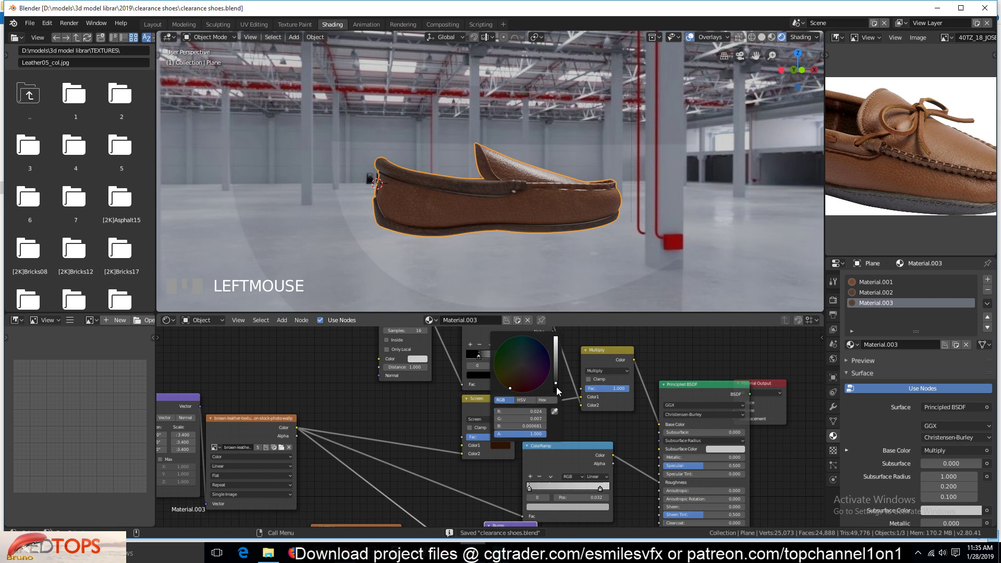
key(`)
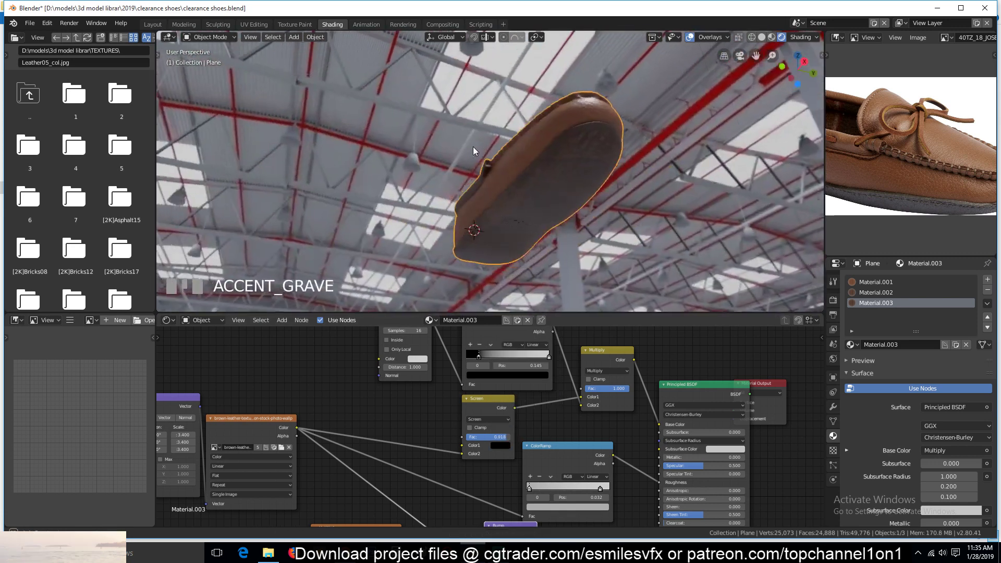
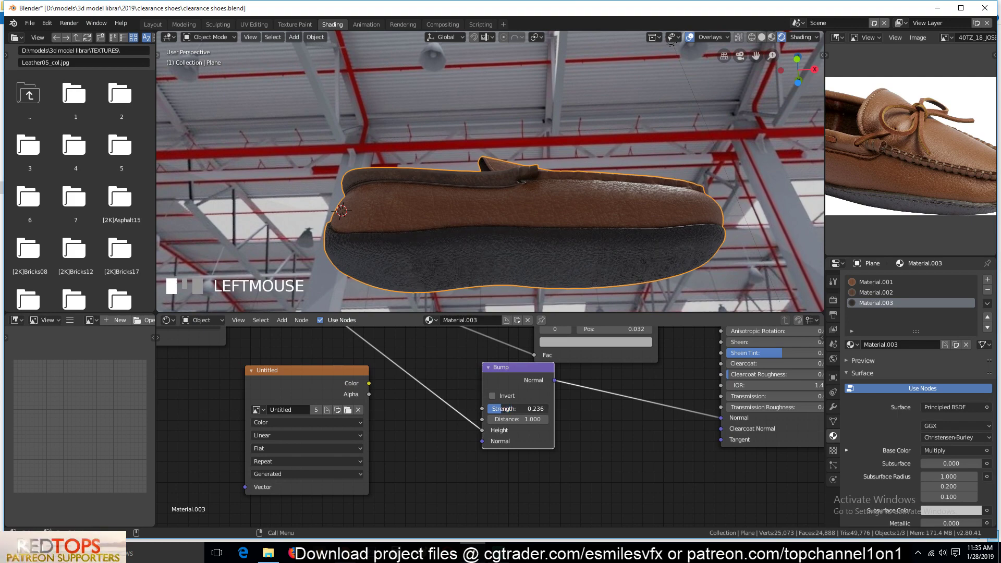
key(`)
drag(498, 273, 457, 40)
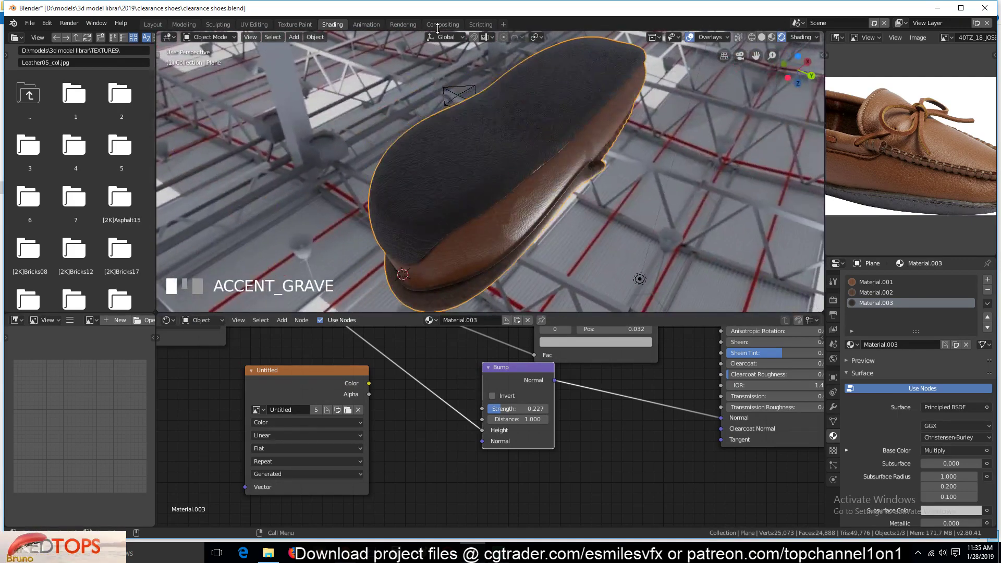
click(607, 55)
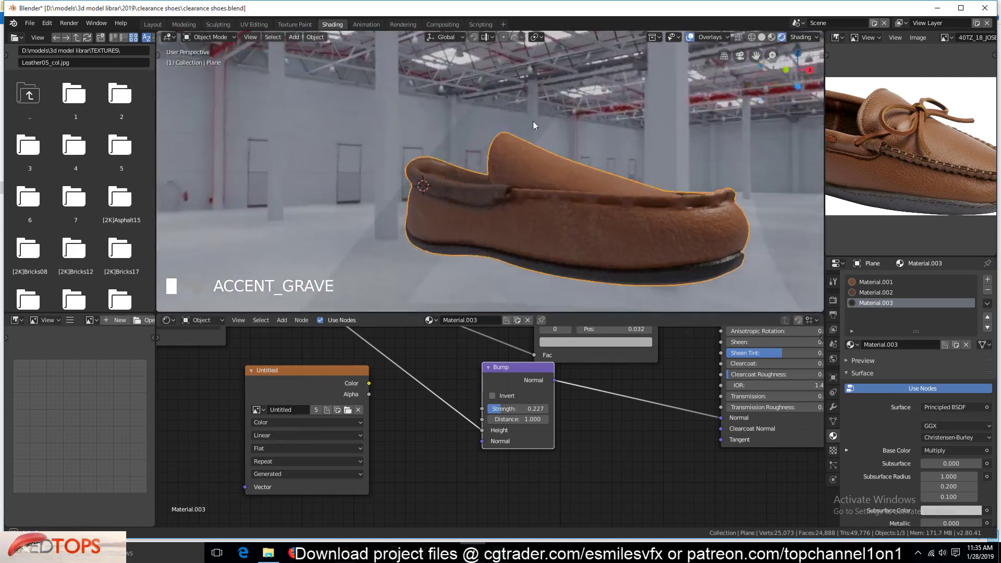
drag(506, 126, 545, 117)
Step: Select the light above the shoe and change it to an Area light
scroll(down, 3)
click(546, 128)
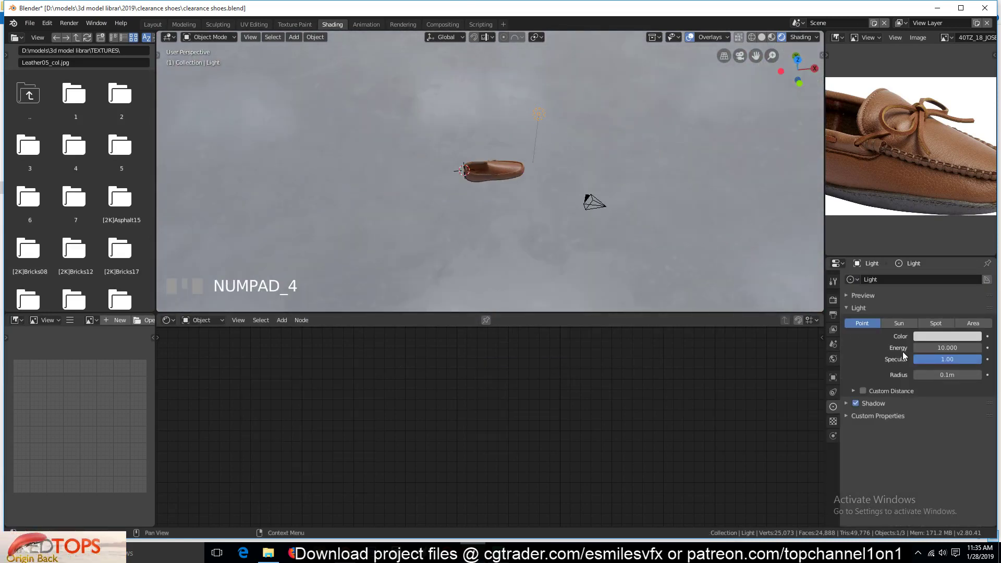
click(982, 328)
scroll(up, 3)
scroll(down, 3)
Step: Duplicate the area light and move and rotate the copy beside the shoe, aimed at it
key(shift+d)
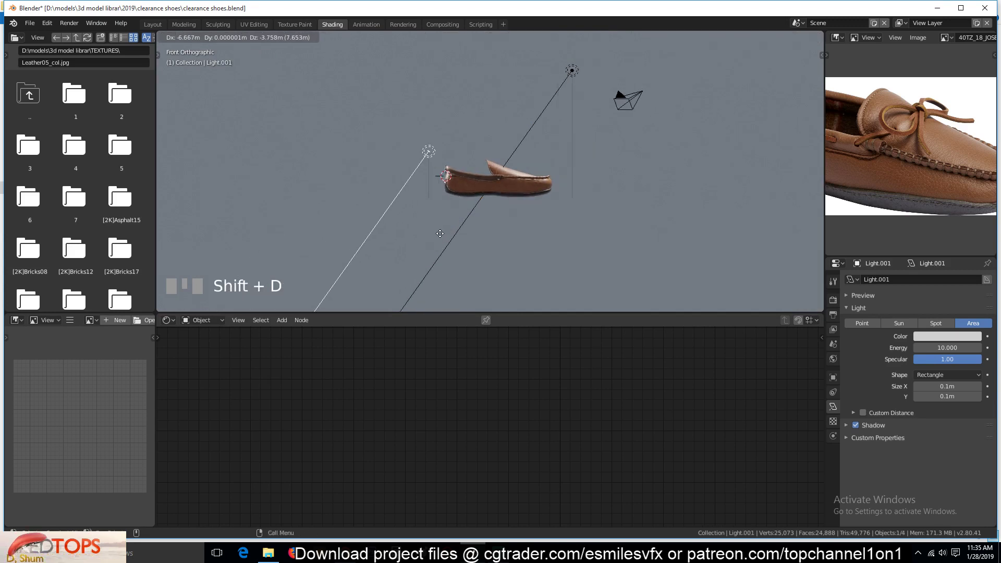
key(r)
click(585, 94)
key(KP_7)
key(r)
click(563, 256)
key(g)
click(599, 145)
key(`)
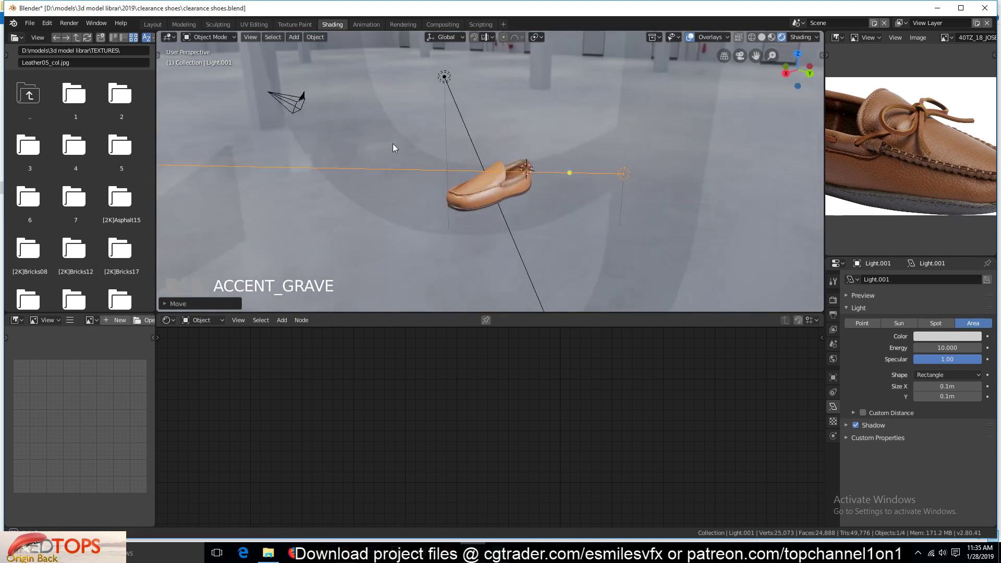
Step: Duplicate a third area light, place and angle it on another side of the shoe, and save
key(r)
click(644, 230)
key(g)
click(647, 198)
key(KP_7)
key(shift+d)
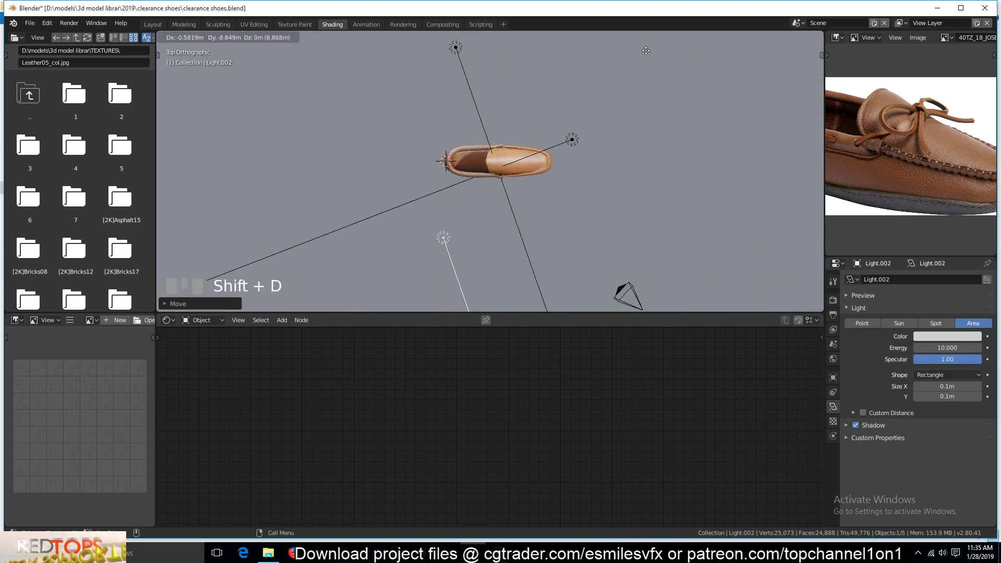
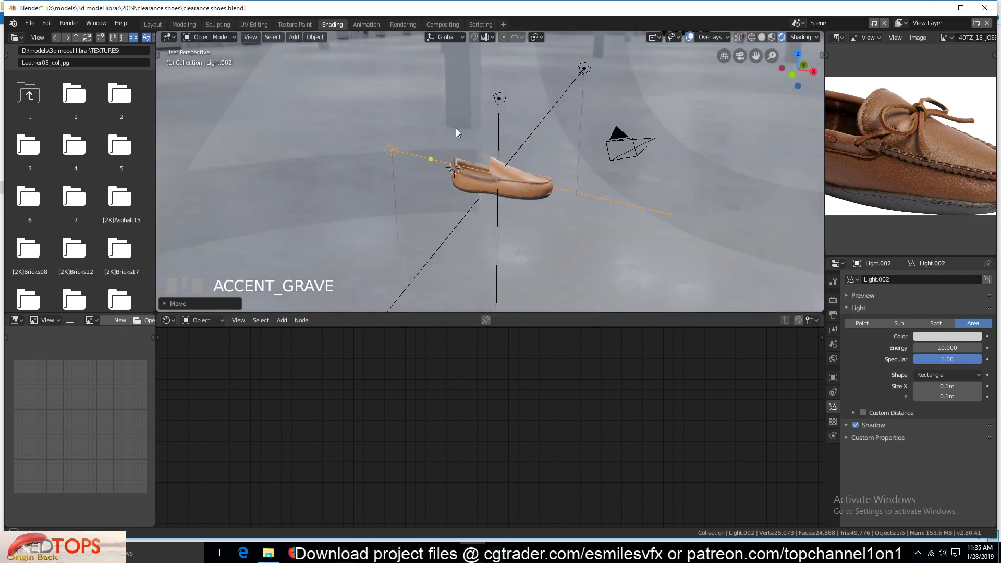
key(r)
click(532, 222)
key(g)
click(550, 135)
scroll(up, 3)
key(alt+a)
key(`)
Step: Lower Material.002's Screen Fac from about 0.918 to 0.245 and save
scroll(up, 3)
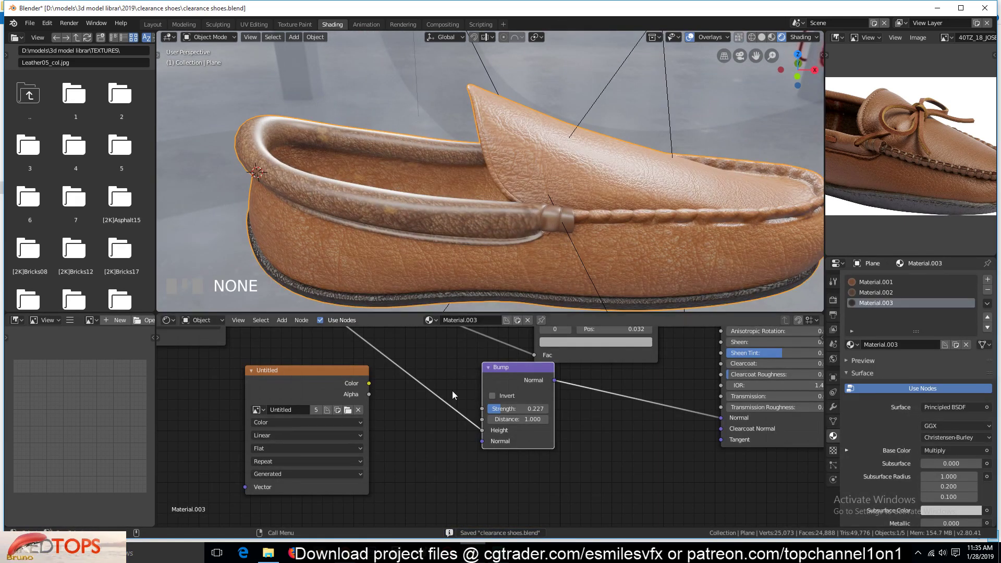
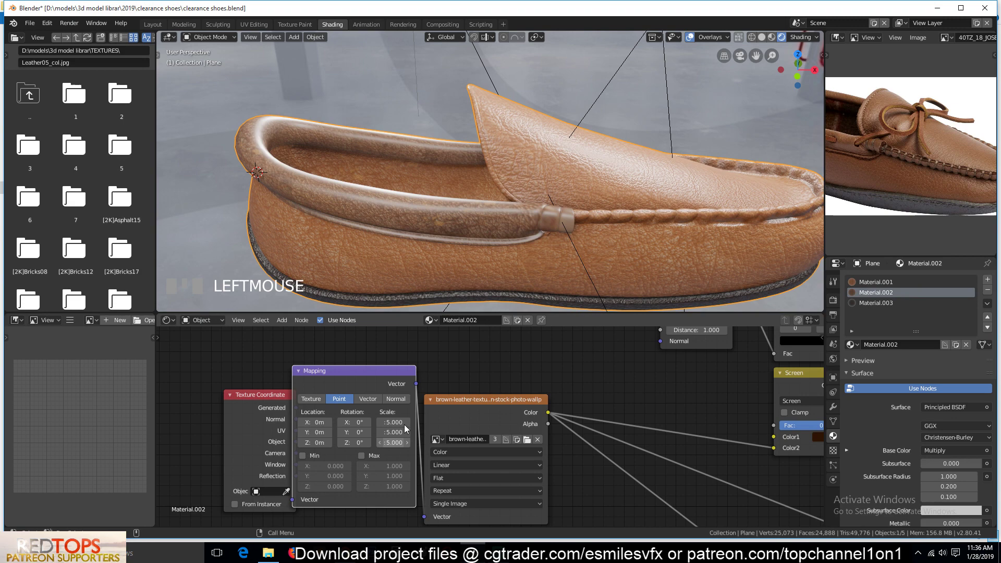
scroll(down, 3)
key(`)
key(alt+a)
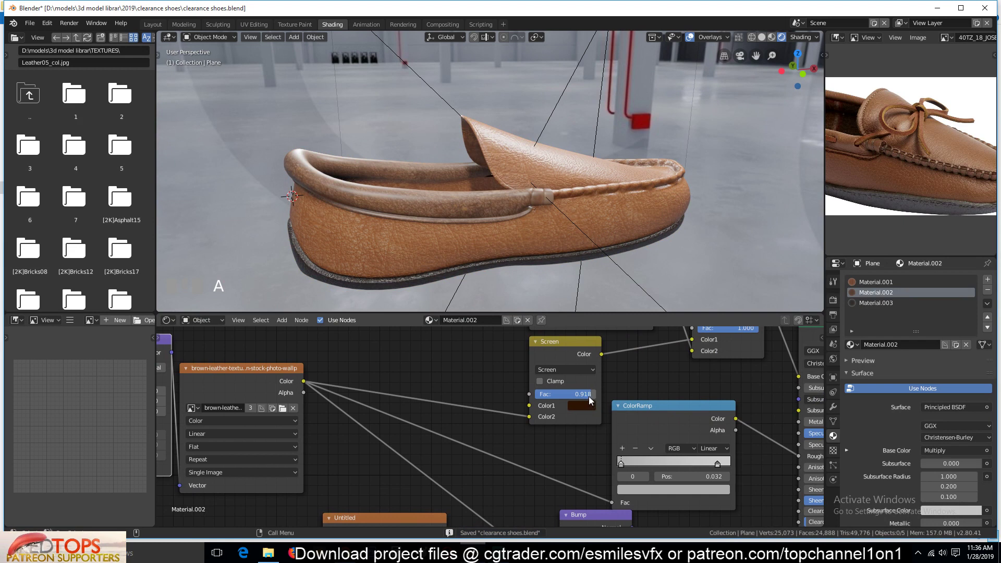
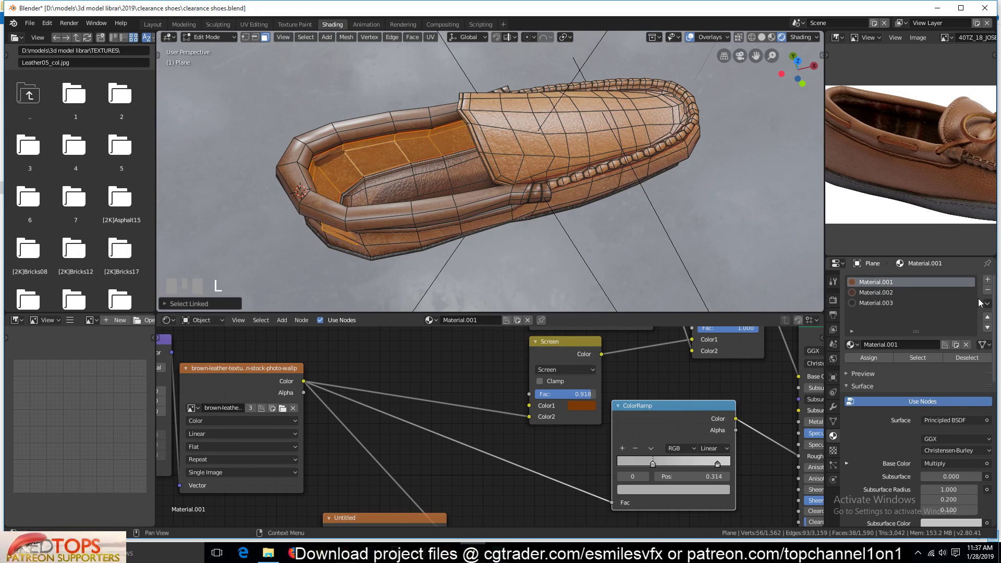
Step: Assign the dark Material.003 to the selected lining faces and preview the shoe
click(933, 308)
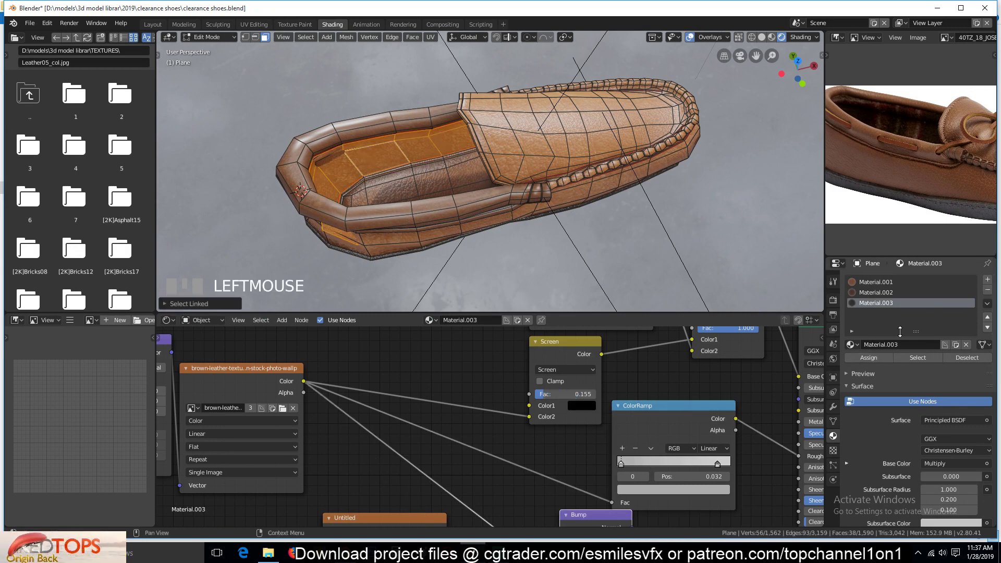
drag(872, 357, 455, 110)
key(`)
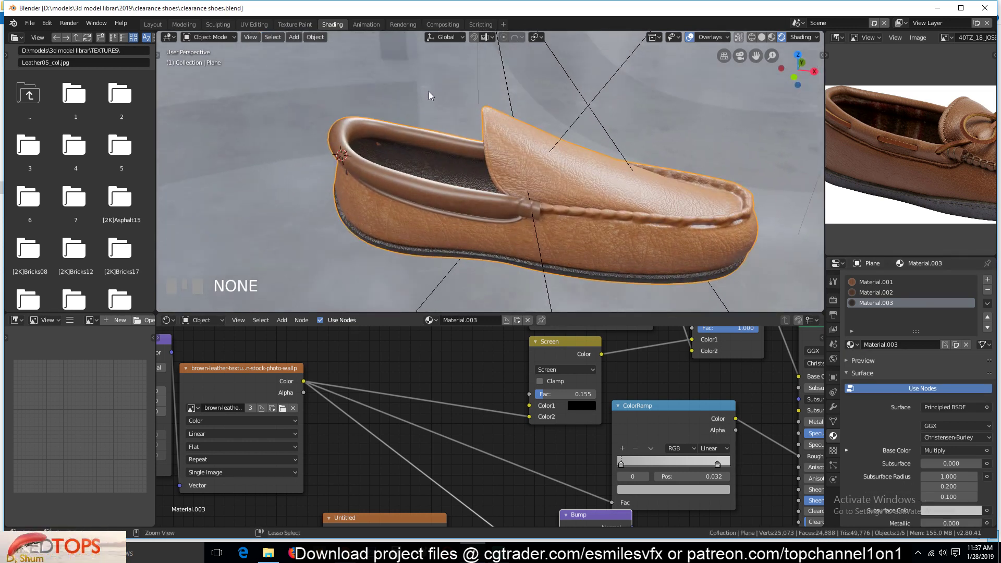
key(`)
key(Tab)
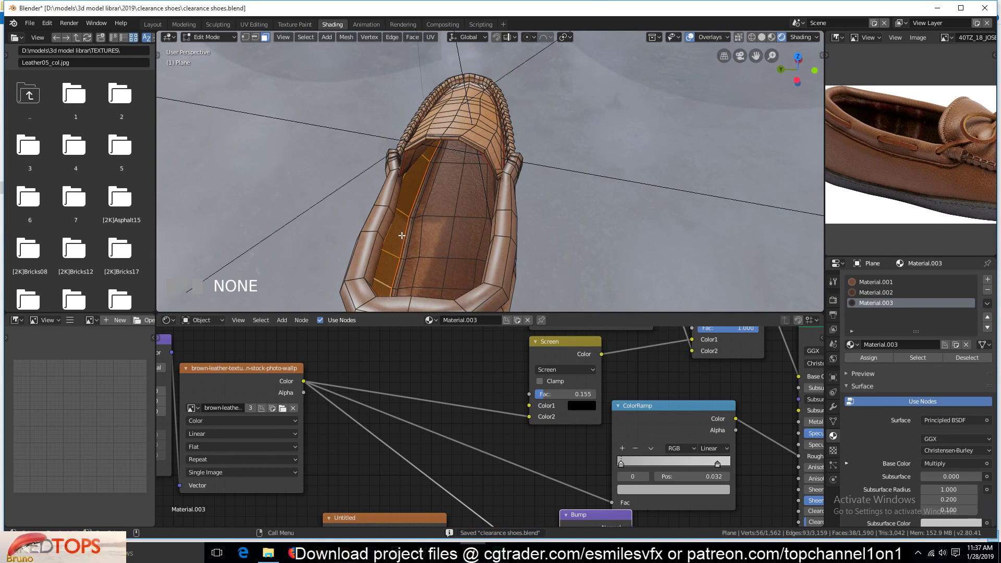
Step: Add a material slot linked to Material.003 for the lining and check the darkened insole
key(ctrl+KP_Add)
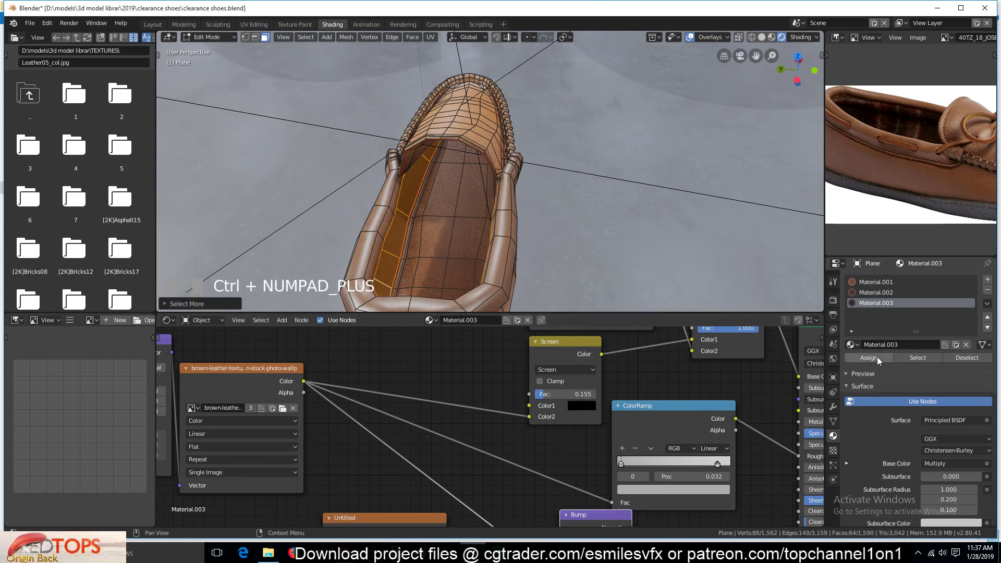
drag(881, 362, 501, 194)
key(Tab)
key(`)
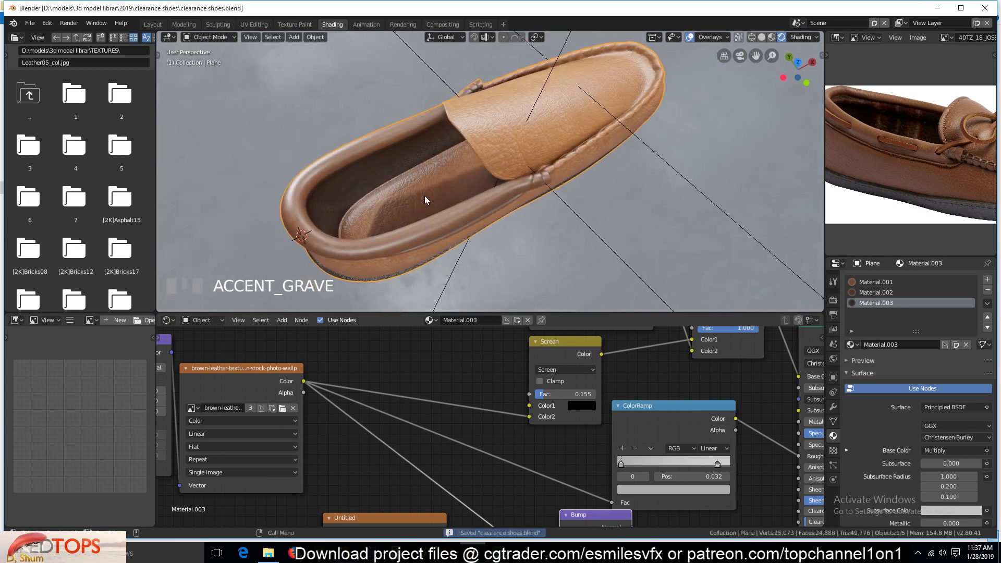
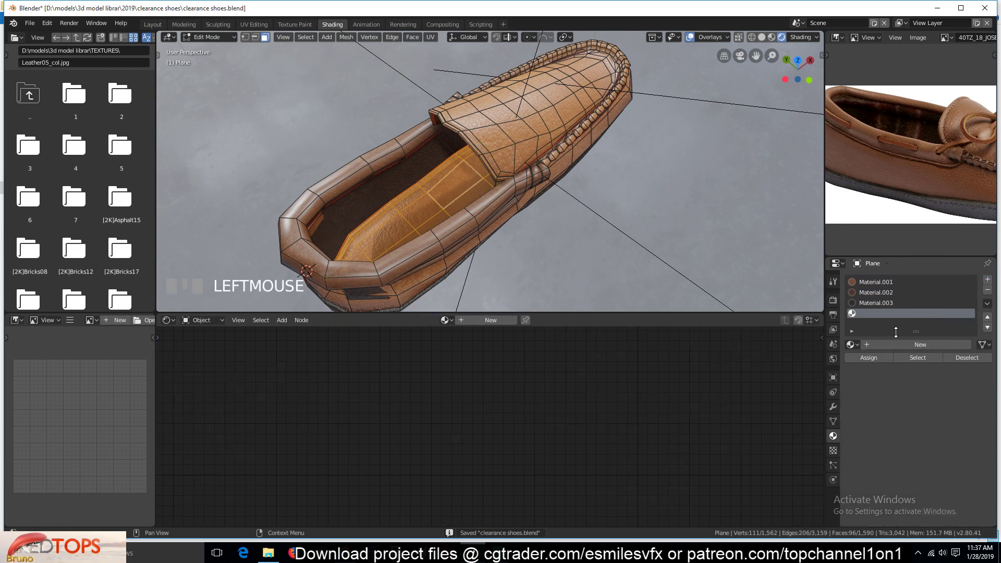
drag(937, 352, 900, 367)
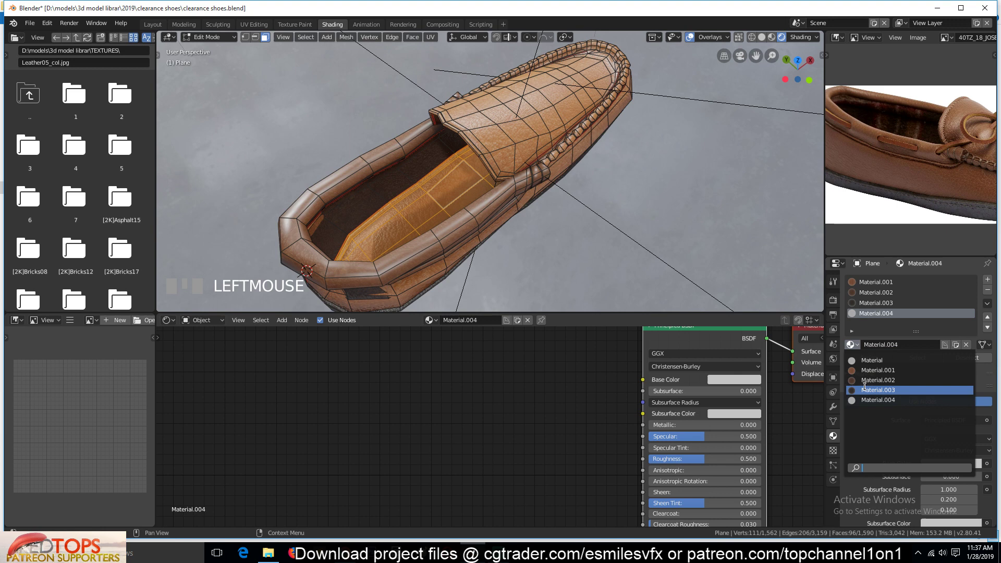
drag(869, 388, 573, 237)
key(Tab)
Step: Make Material.005 single-user and set its Screen Color1 to a light grey for the insole
key(`)
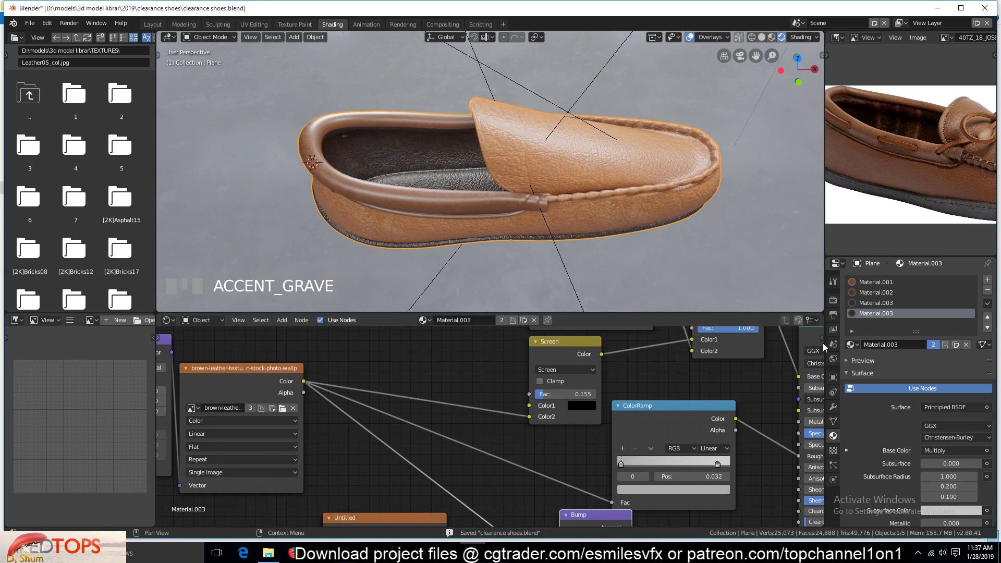
click(893, 349)
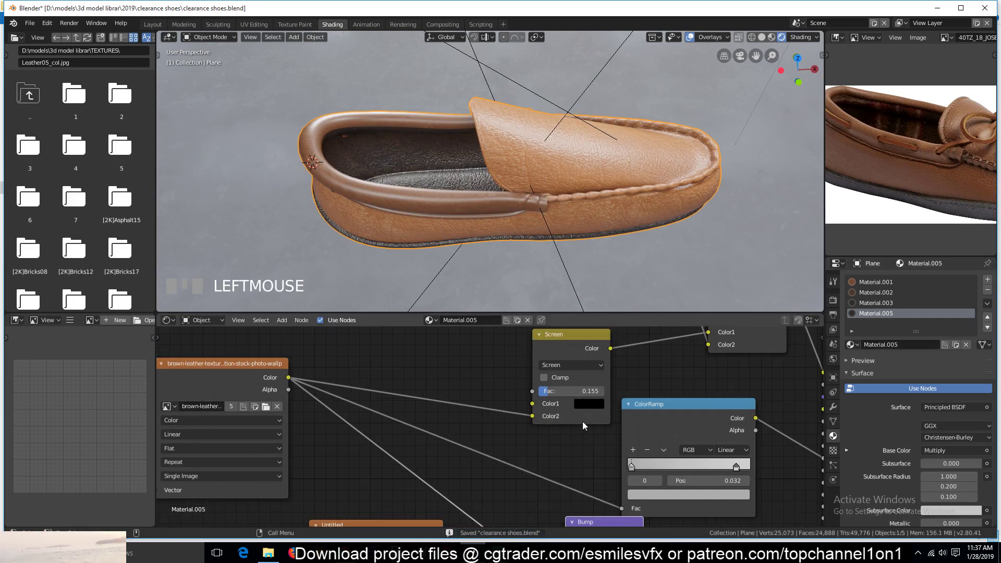
click(605, 410)
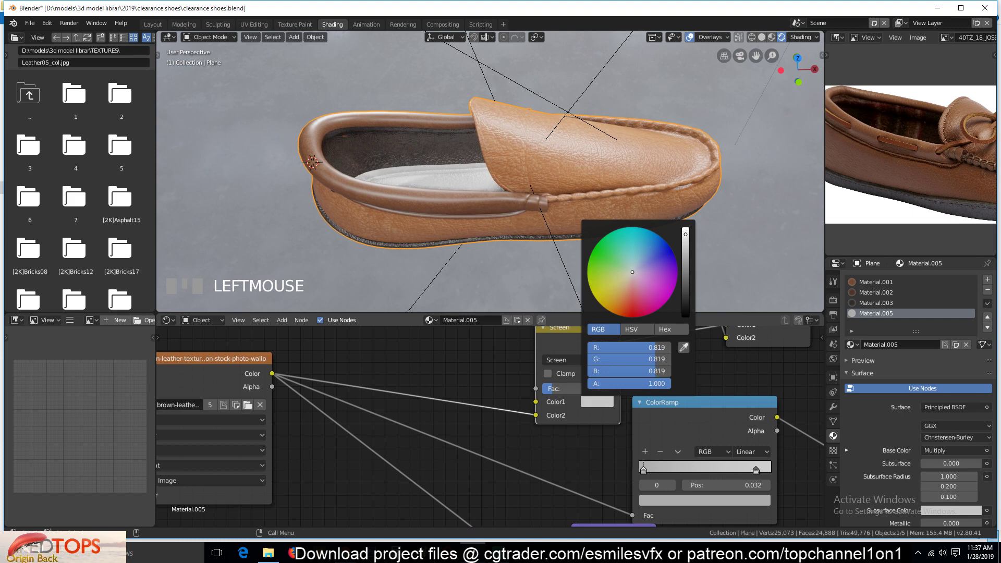
key(`)
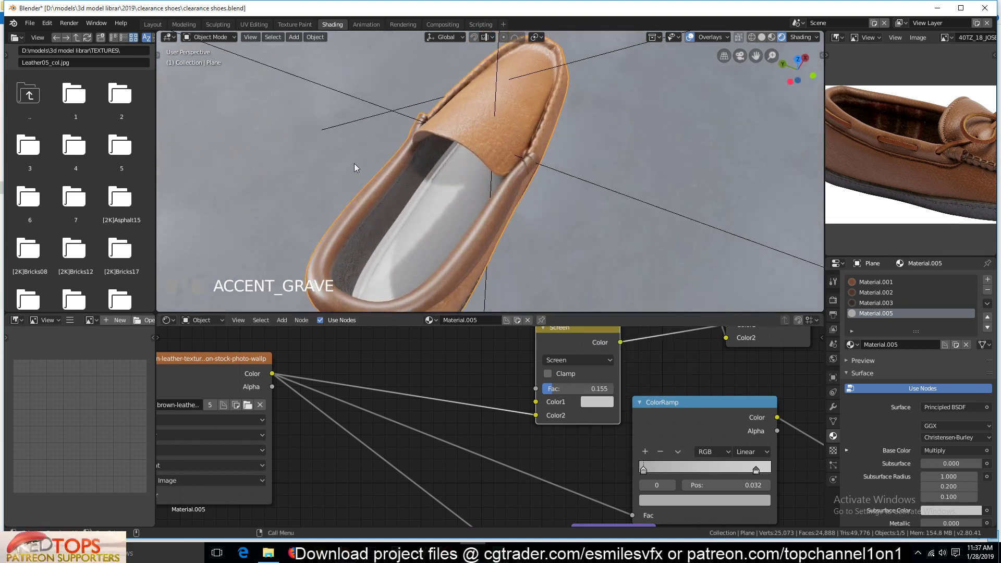
scroll(down, 3)
scroll(up, 3)
Step: Assign the dark Material.003 back to the inner side faces and save the file
key(Tab)
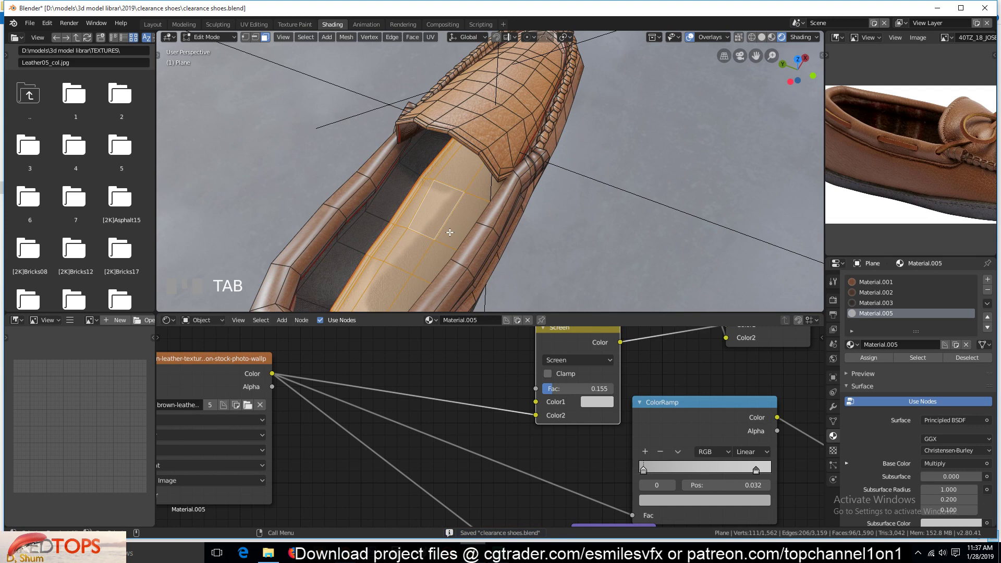
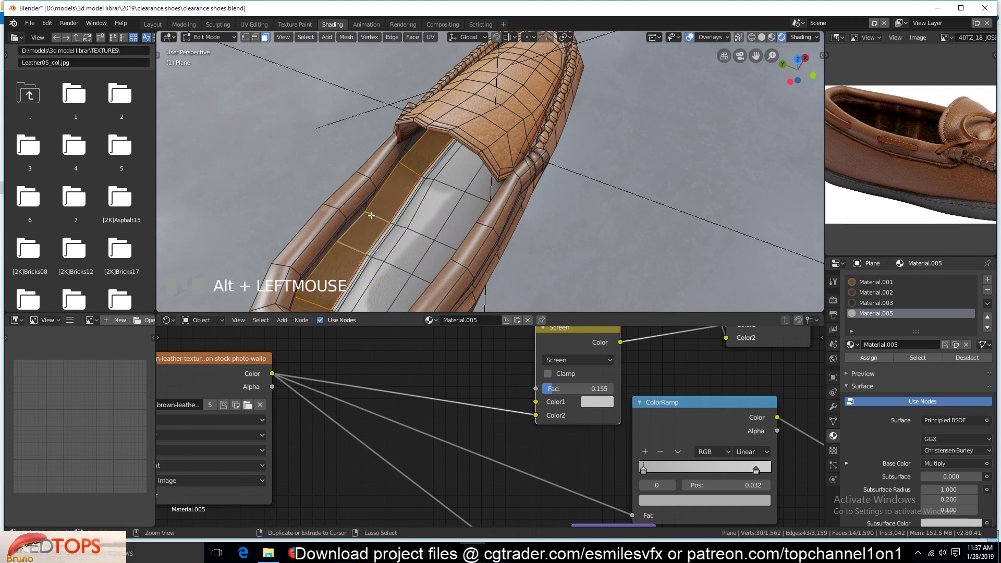
key(ctrl+KP_Add)
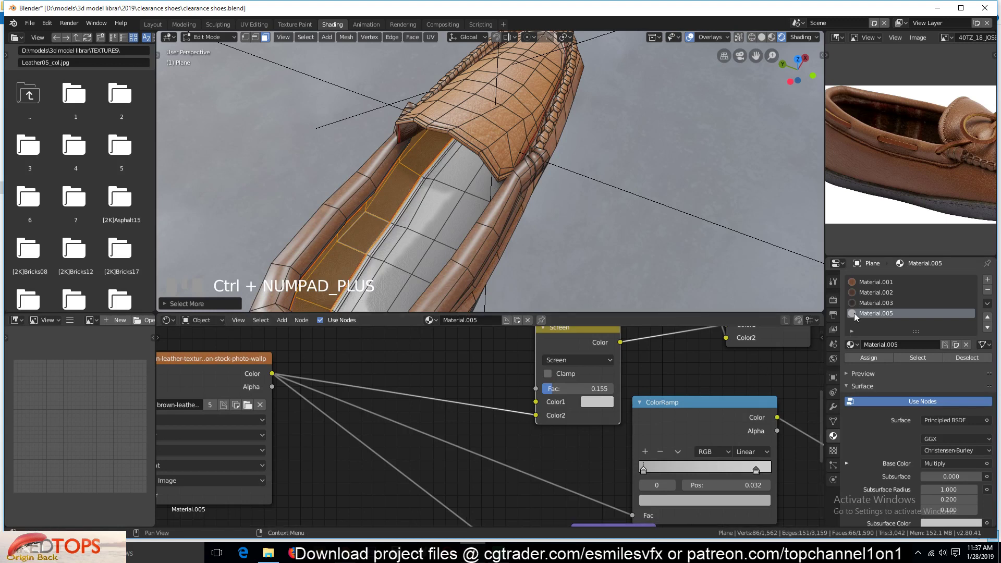
click(869, 308)
drag(870, 362, 802, 333)
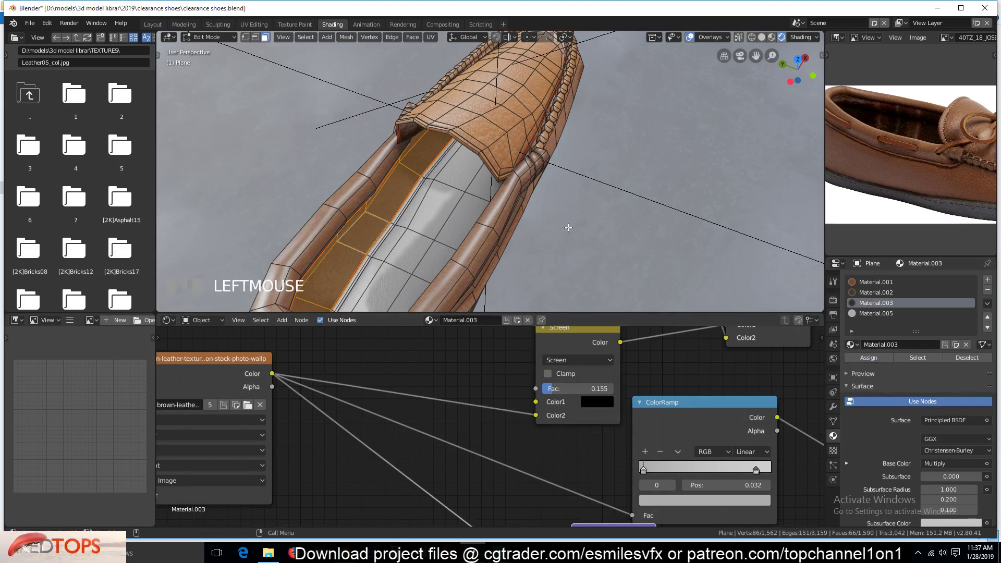
key(Tab)
key(`)
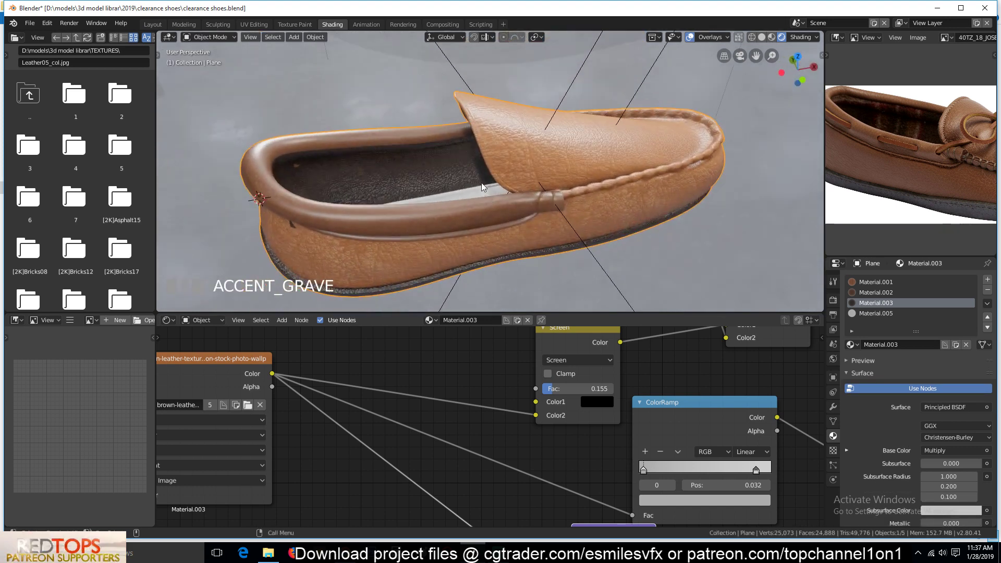
scroll(down, 3)
key(`)
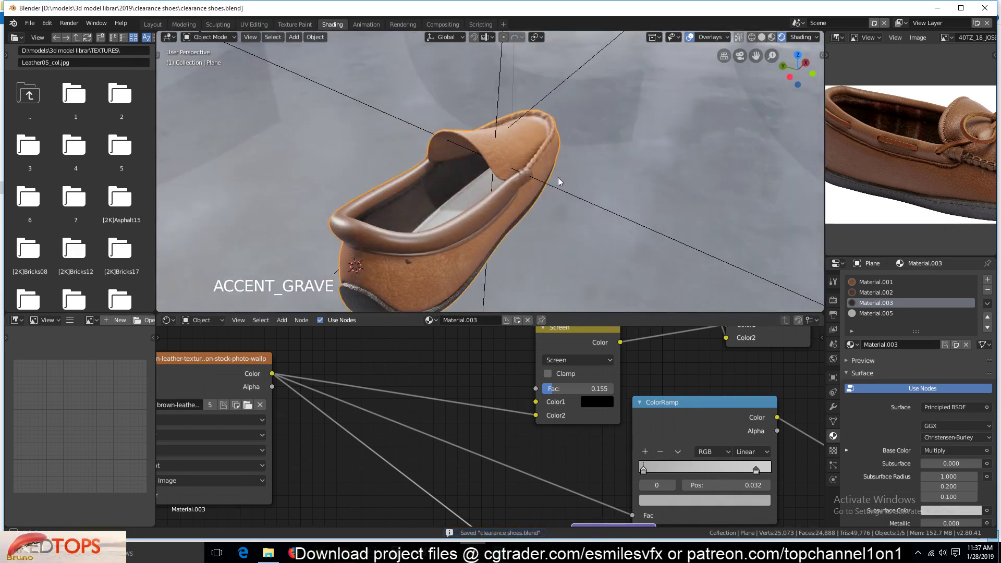
scroll(down, 3)
key(`)
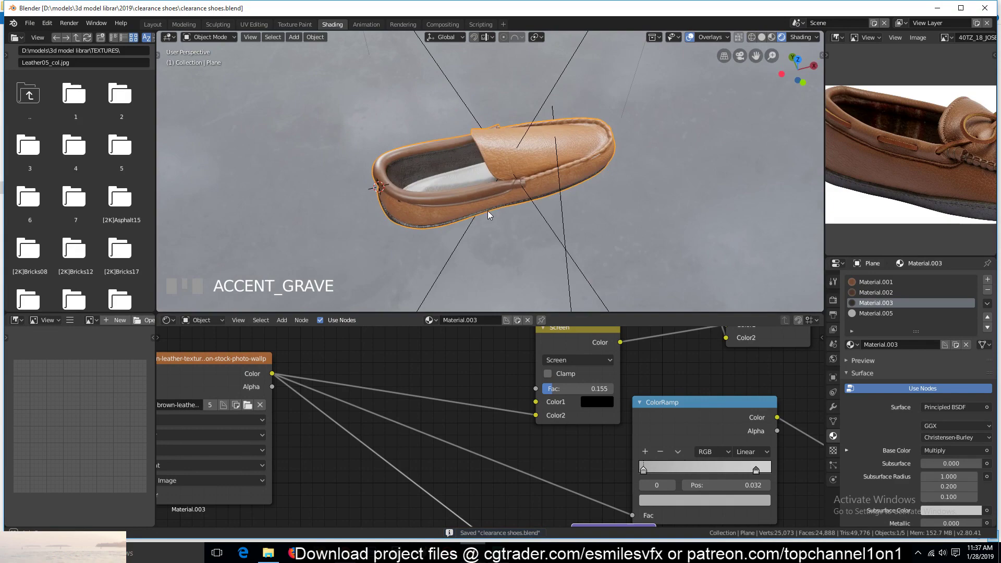
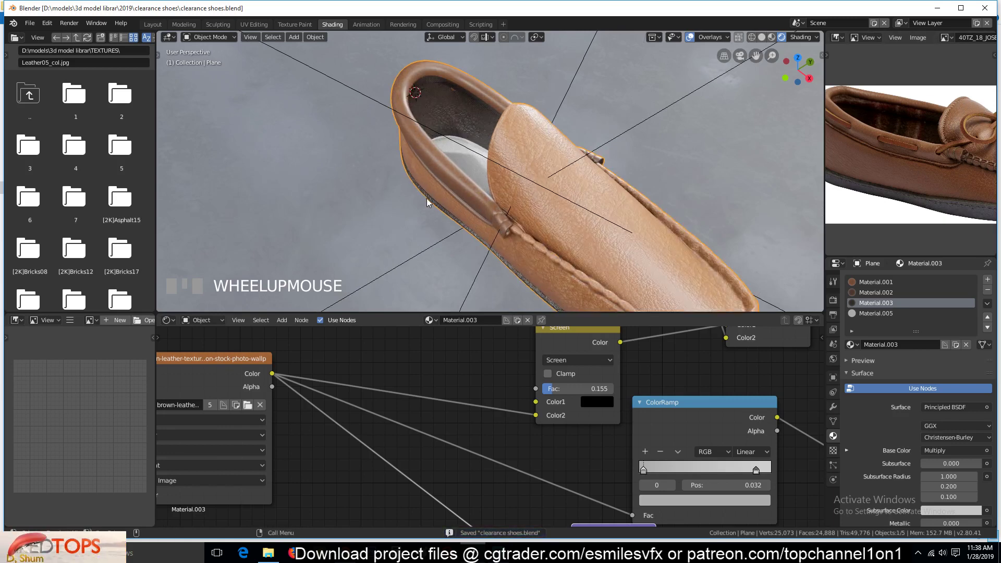
Step: Duplicate the moccasin and rotate the copy onto its side and around the vertical axis
key(`)
click(645, 179)
key(KP_7)
scroll(down, 3)
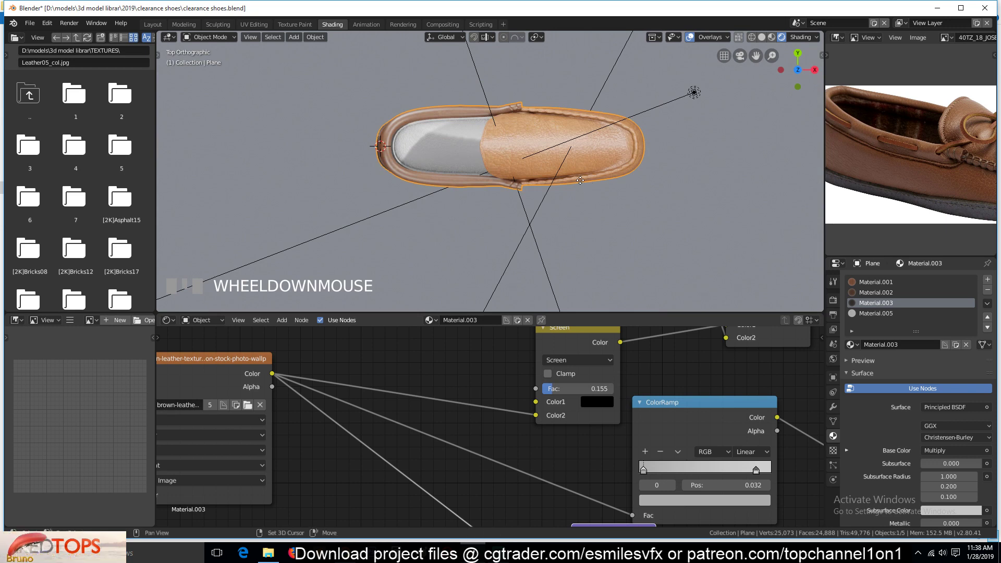
key(shift+d)
key(`)
key(r)
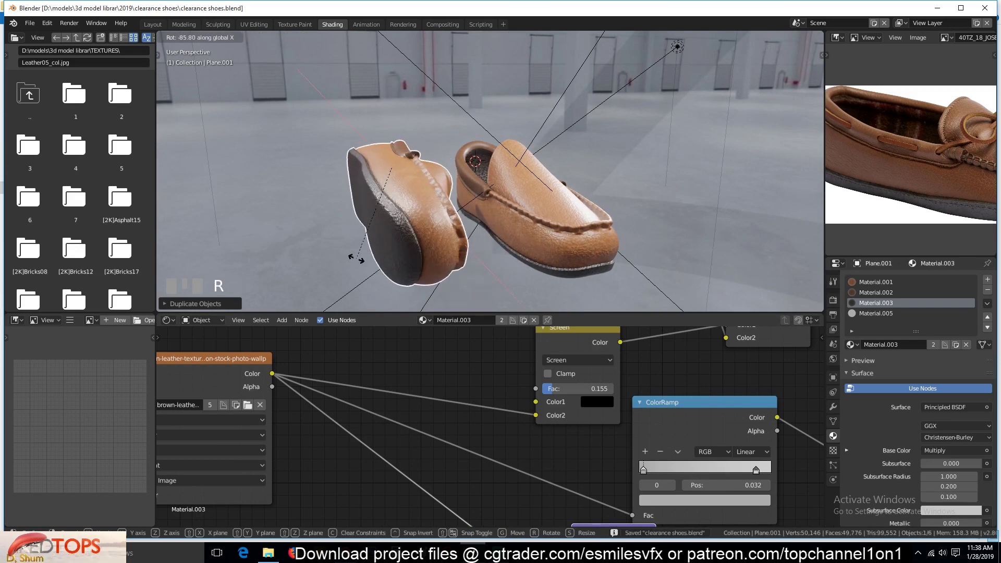
click(363, 265)
key(KP_1)
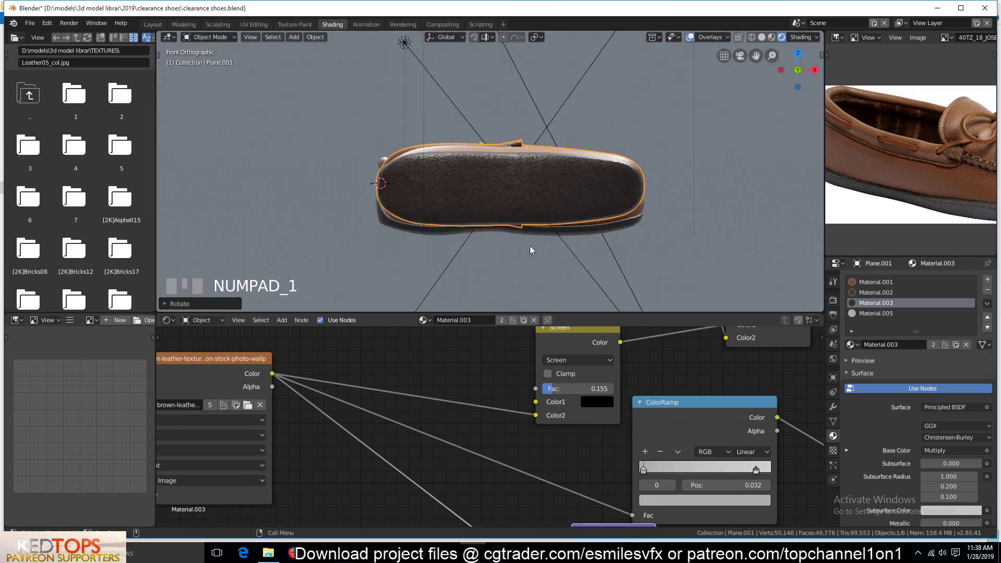
key(r)
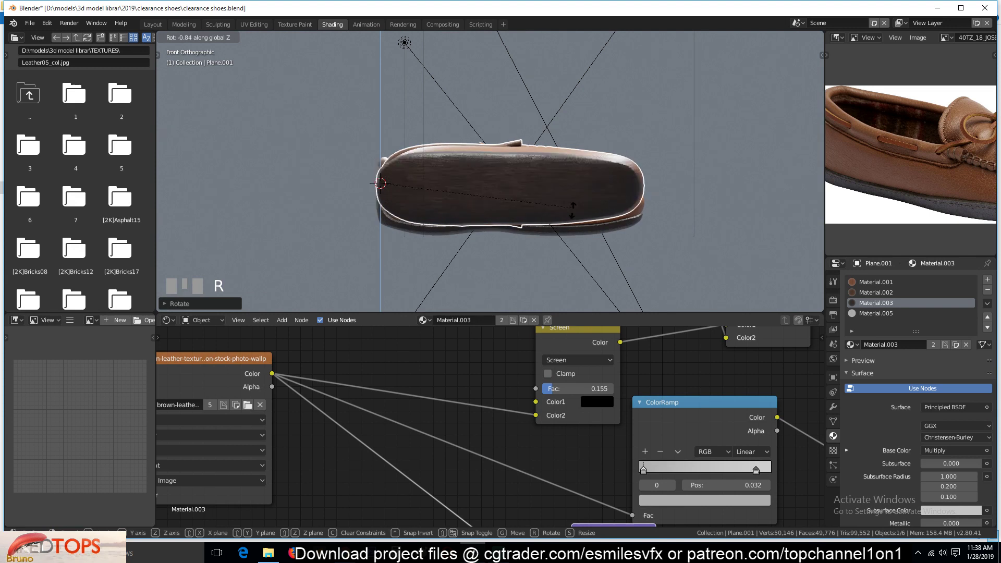
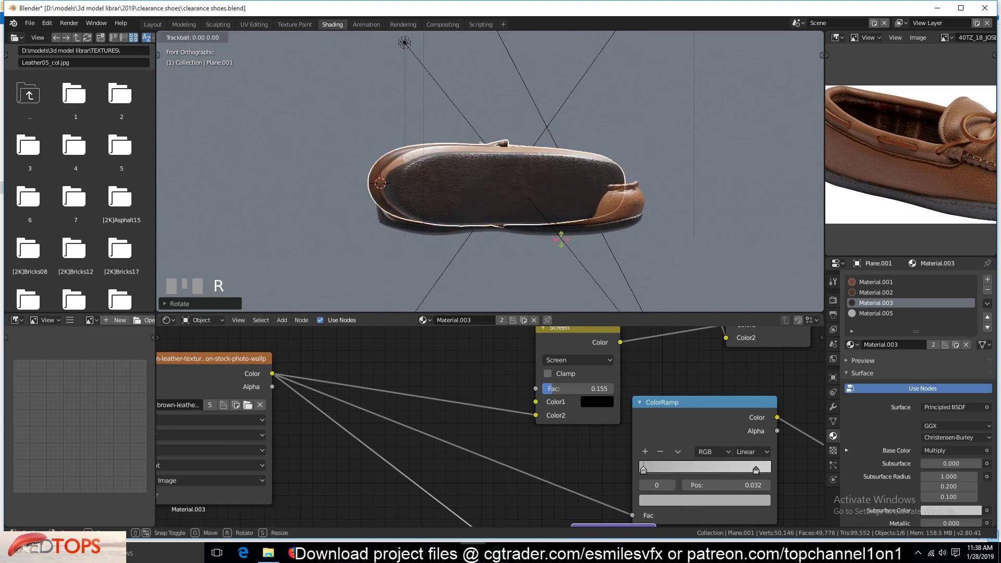
Step: Recentre the copy's origin on its geometry and refine its rotation from front and side views
right_click(568, 249)
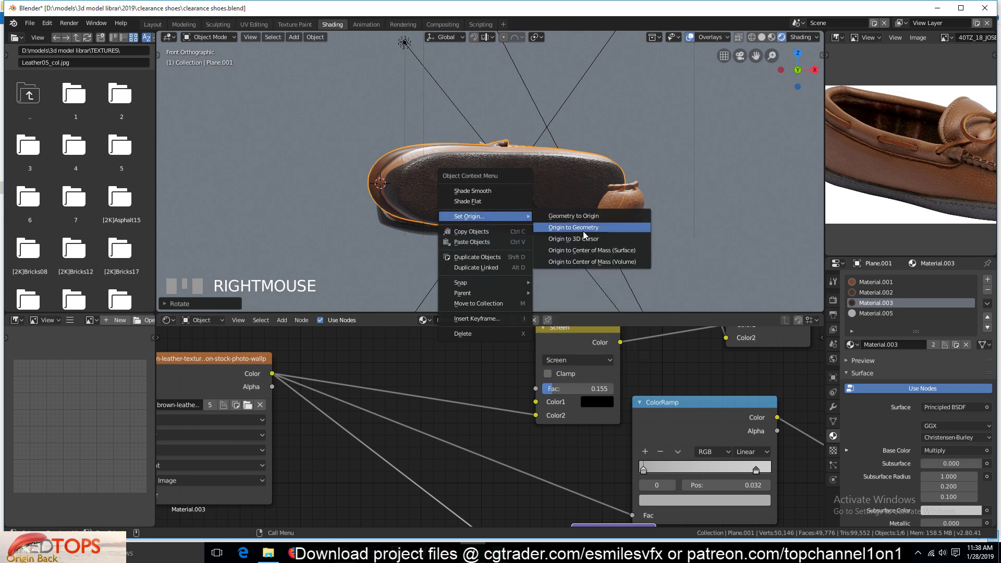
drag(613, 207, 575, 283)
key(`)
key(r)
click(574, 283)
key(KP_3)
key(r)
click(548, 232)
Step: Move the copy beside the first shoe to form a pair and return to perspective view
key(g)
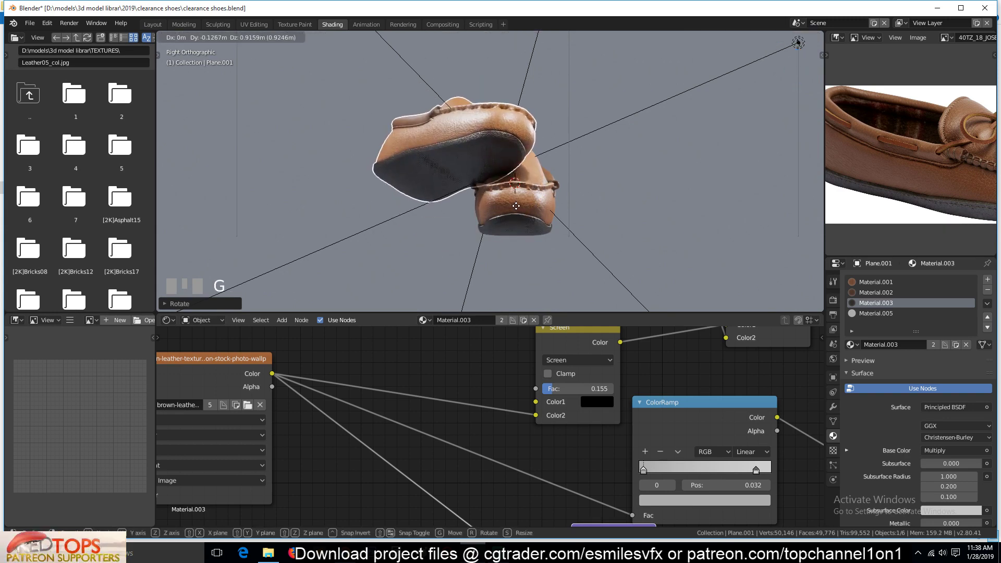
click(519, 211)
key(alt+a)
key(`)
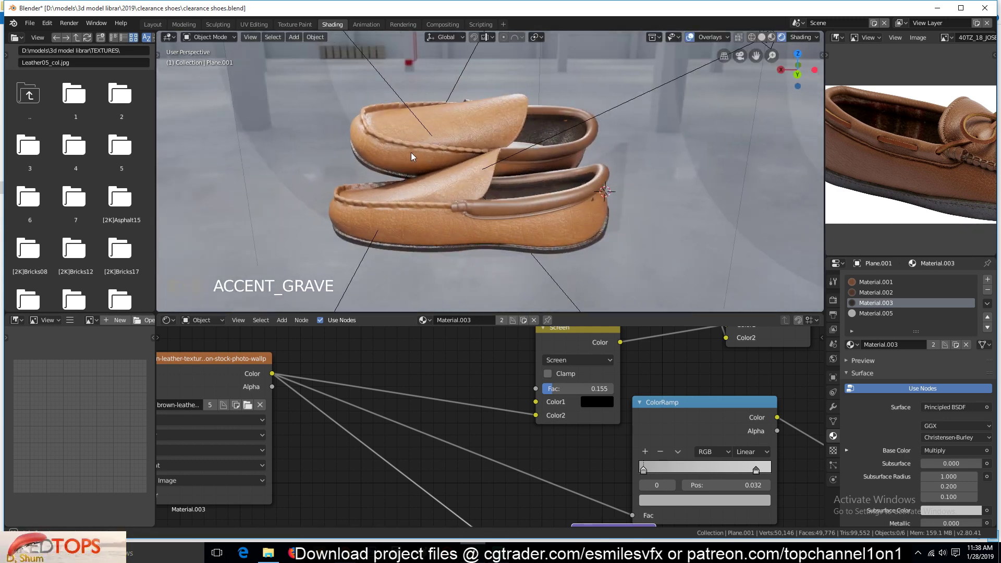